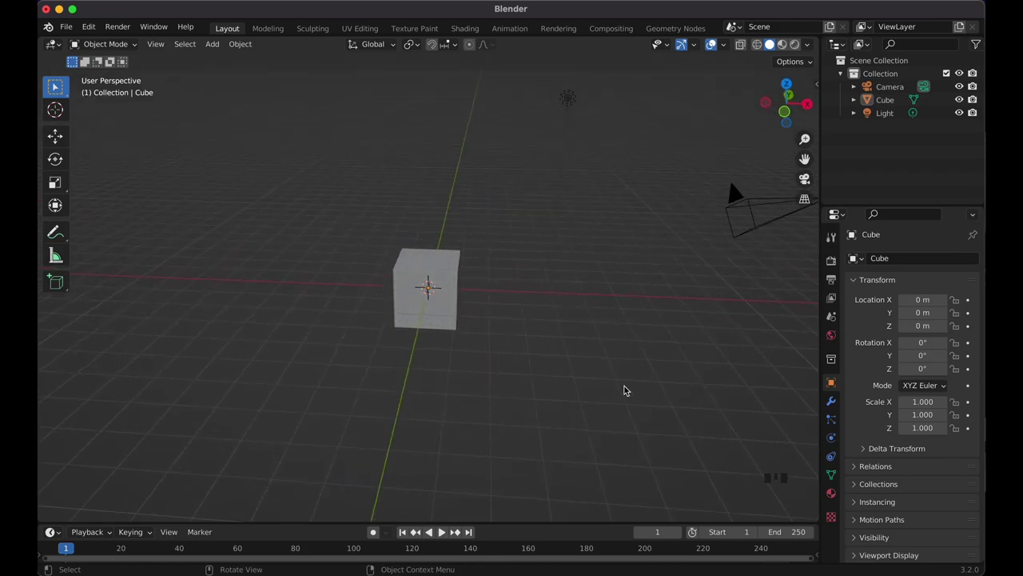
Select the default cube and delete it from the front view.
{"action": "left_click", "coordinate": [505, 348]}
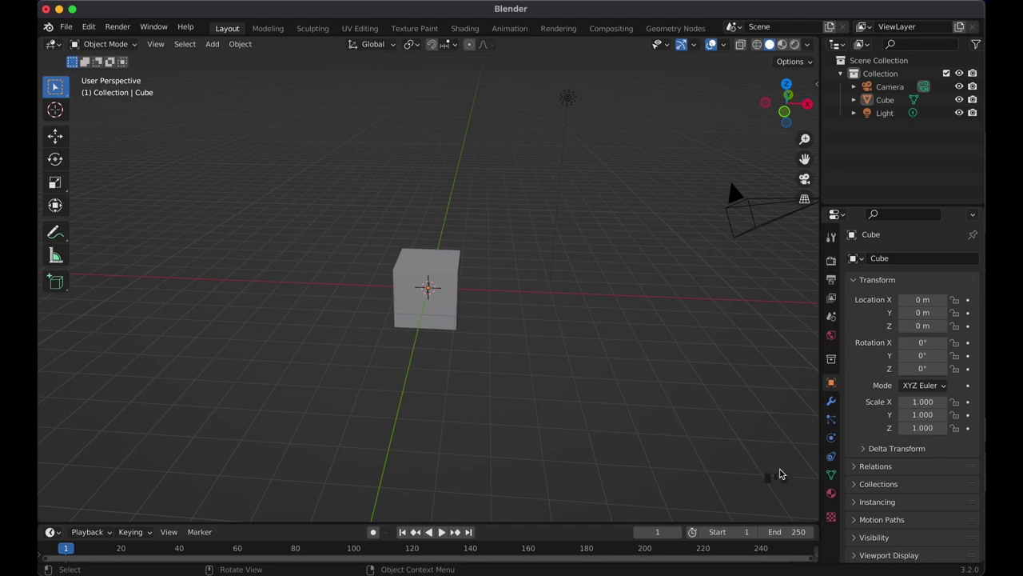
{"action": "key", "text": "KP_1"}
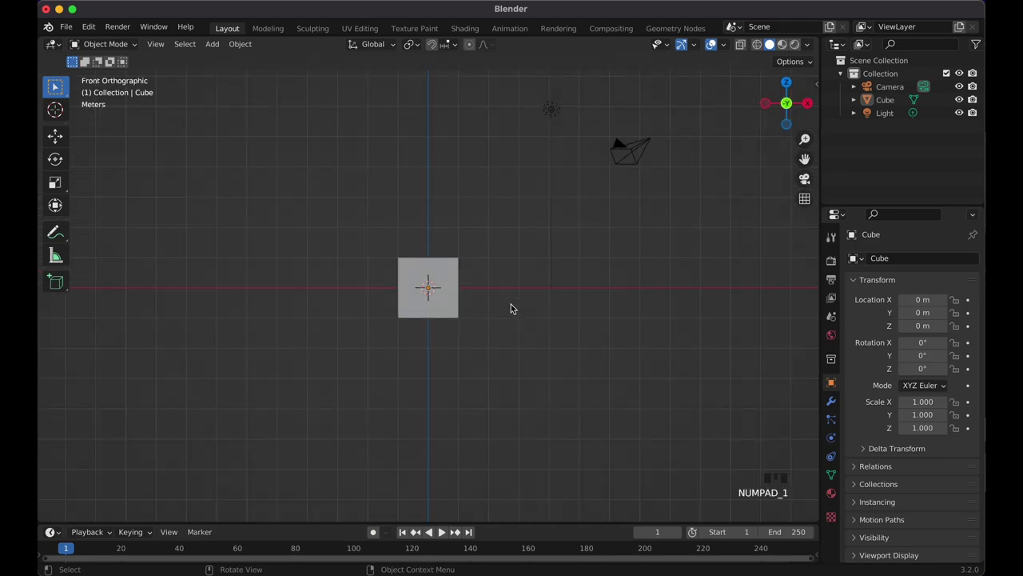
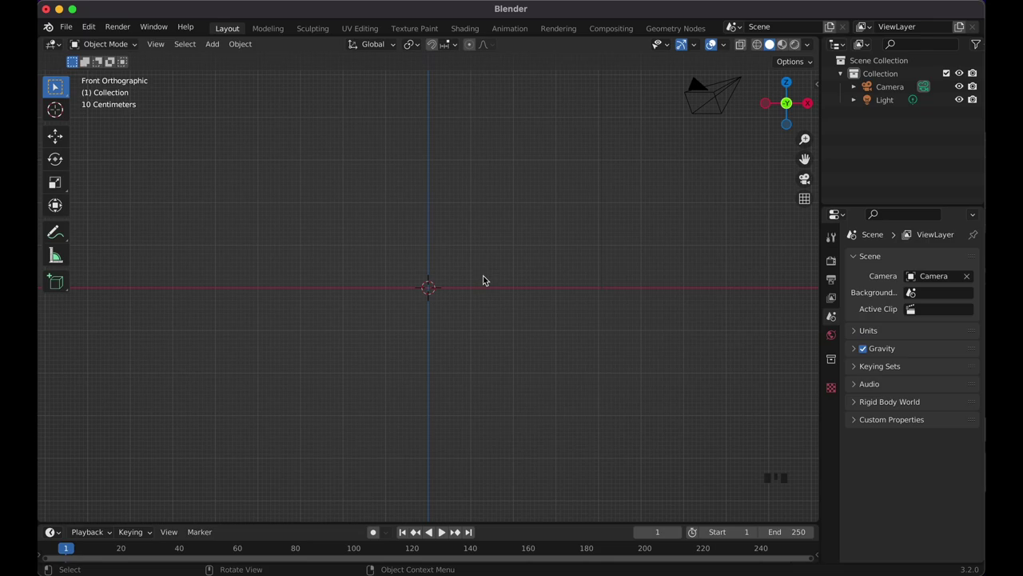
Add an armature and extrude its bone upward twice into a three-bone chain.
{"action": "key", "text": "shift+a"}
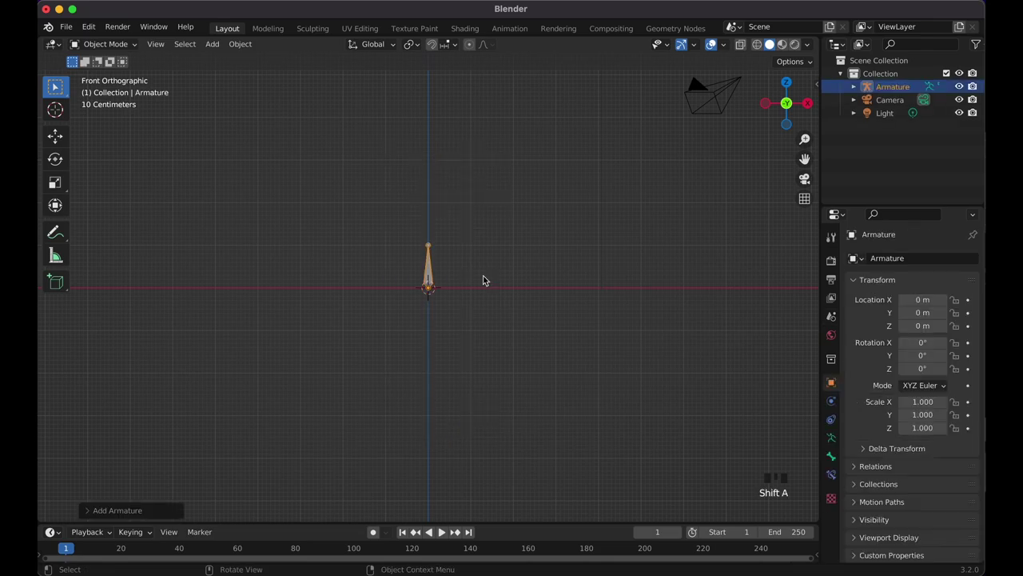
{"action": "key", "text": "KP_1"}
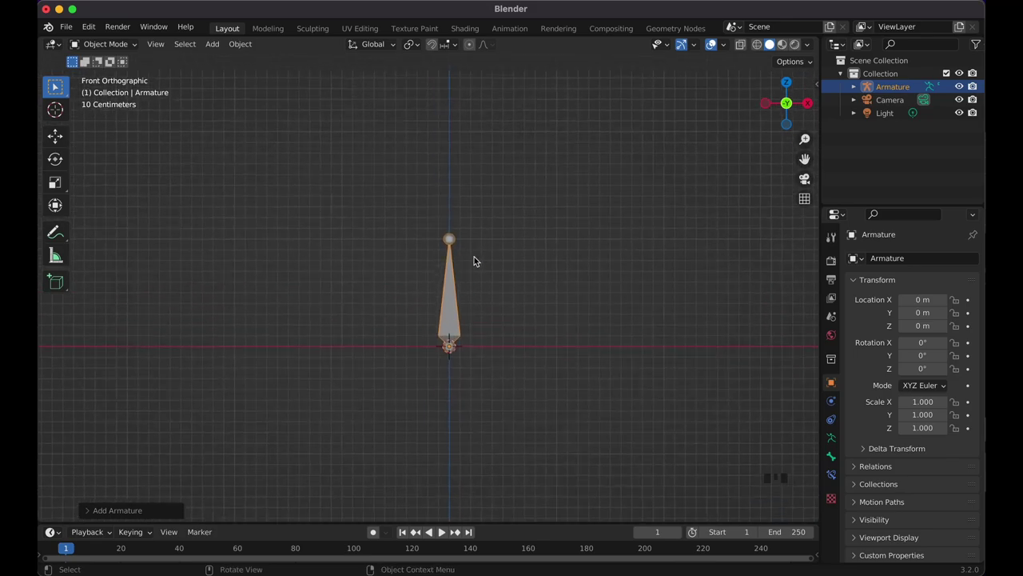
{"action": "key", "text": "Tab"}
{"action": "key", "text": "e"}
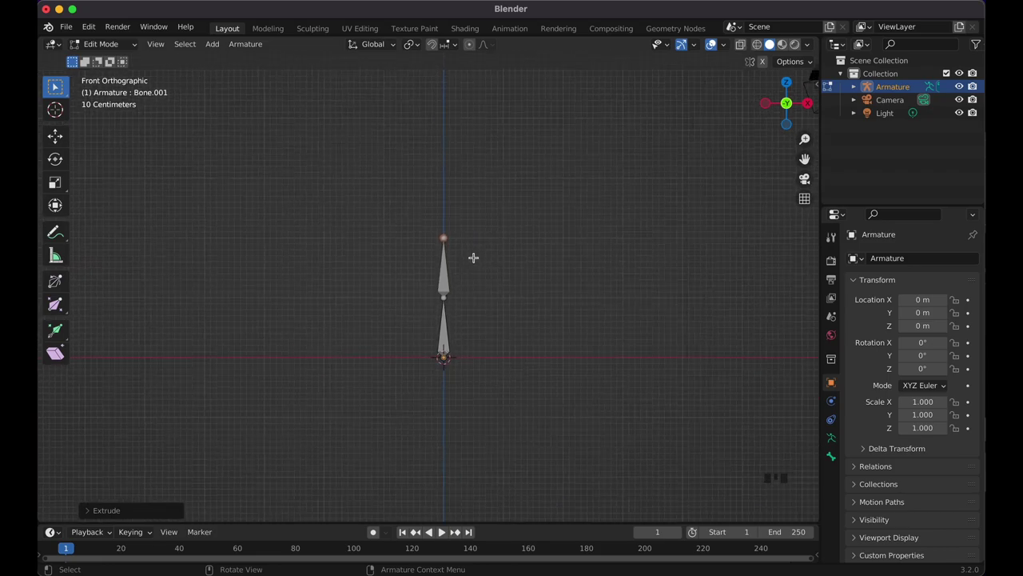
{"action": "key", "text": "e"}
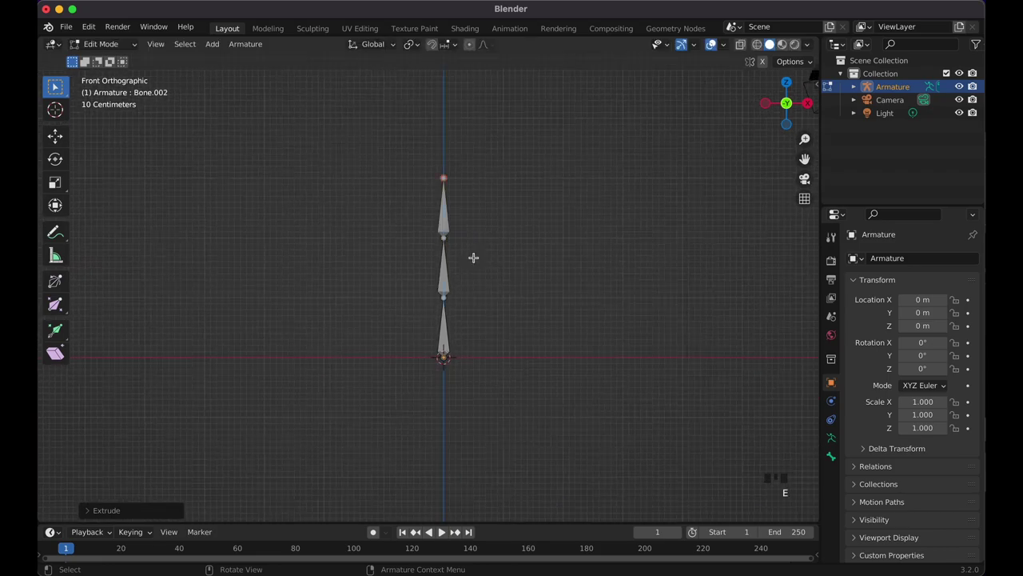
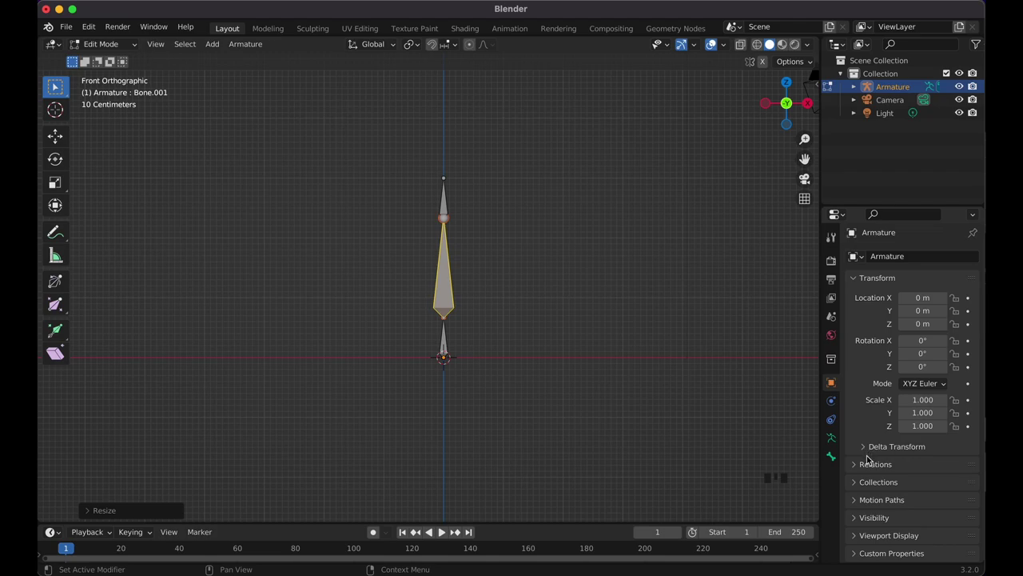
Set the armature's viewport display to B-Bone and rename the lowest bone Bottom.
{"action": "left_click", "coordinate": [838, 445]}
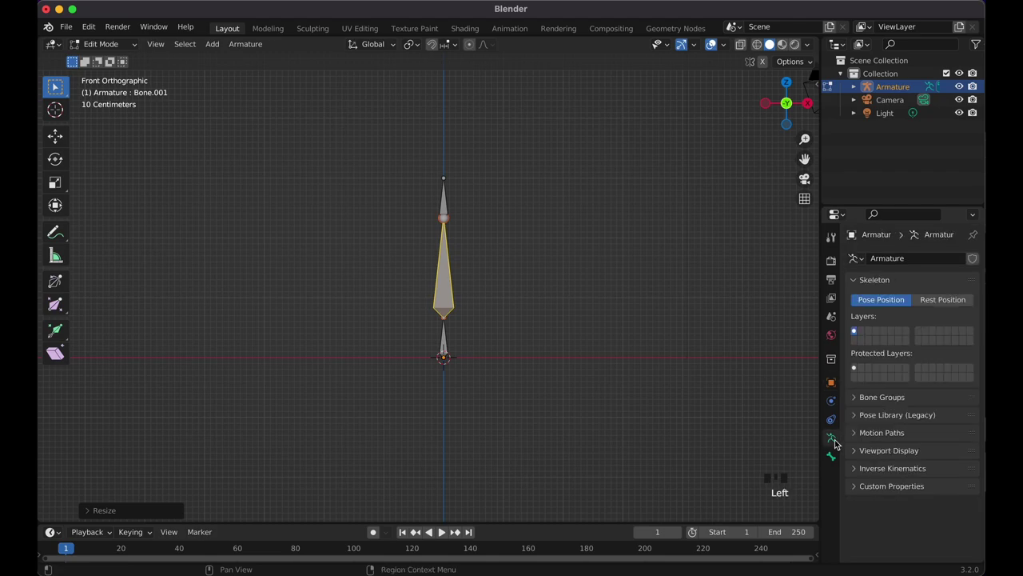
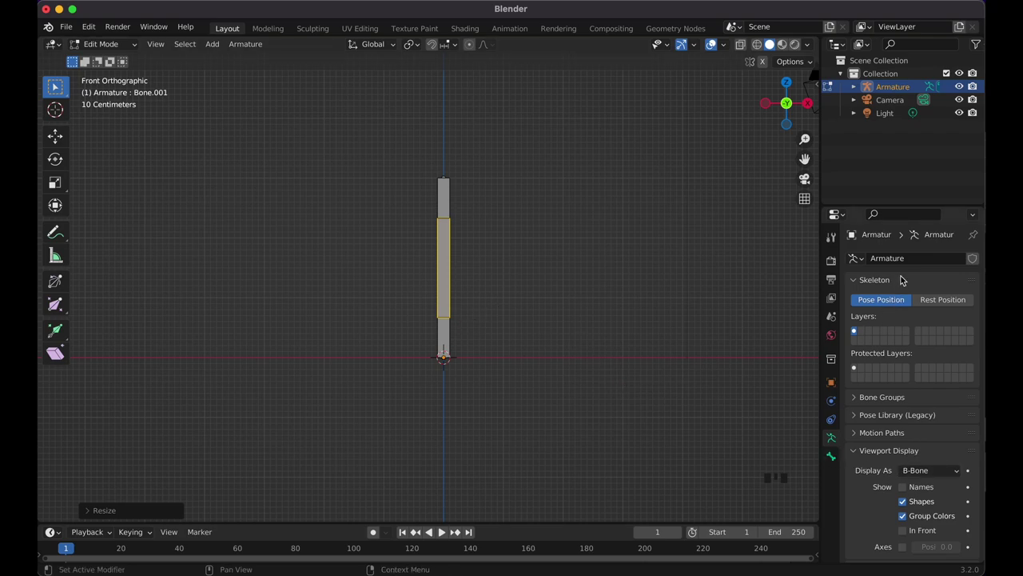
{"action": "left_click", "coordinate": [833, 457]}
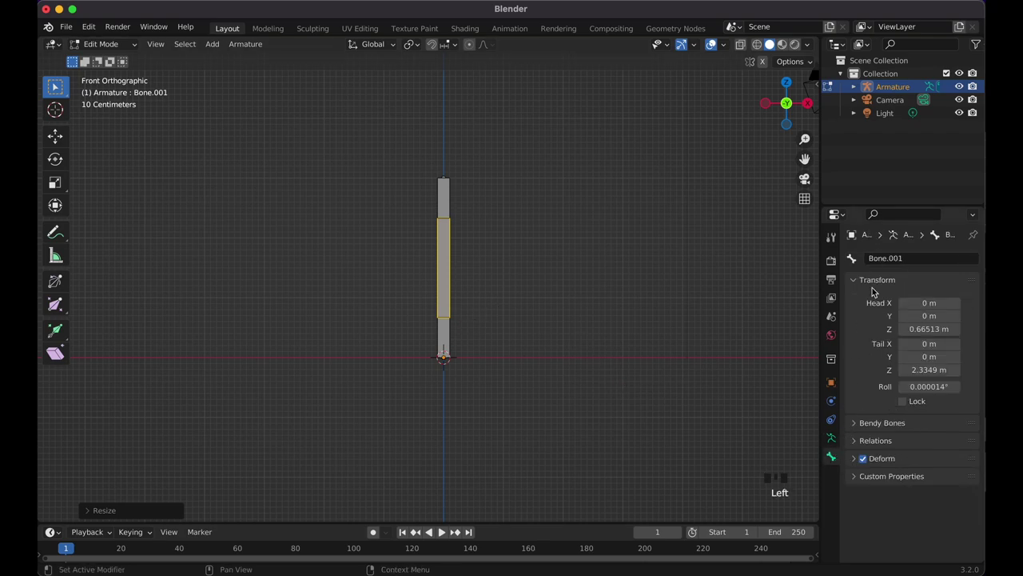
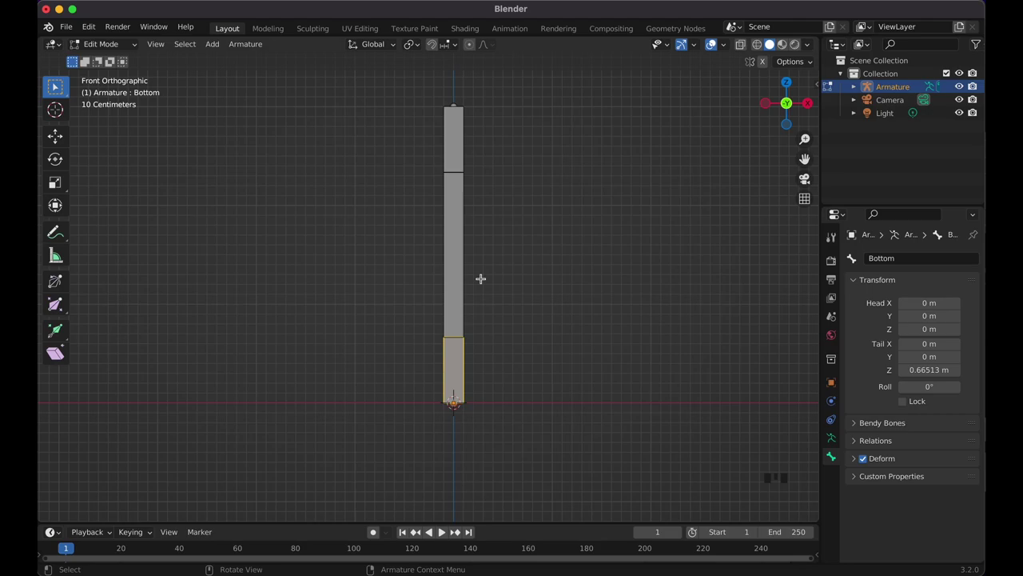
Scale the Bottom and Top B-Bones wider and give the Mid bone many bendy segments.
{"action": "key", "text": "ctrl+alt+s"}
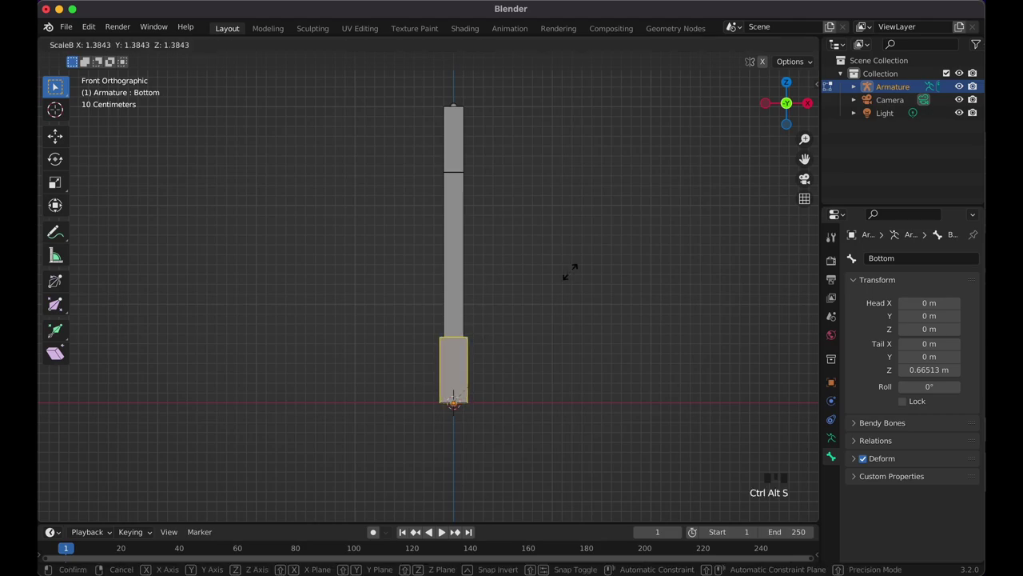
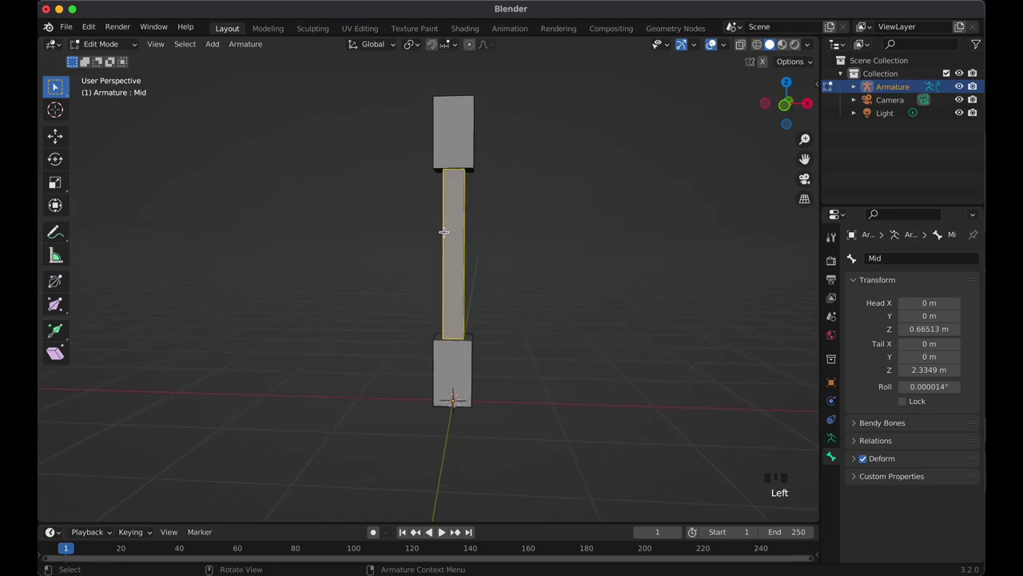
{"action": "key", "text": "KP_1"}
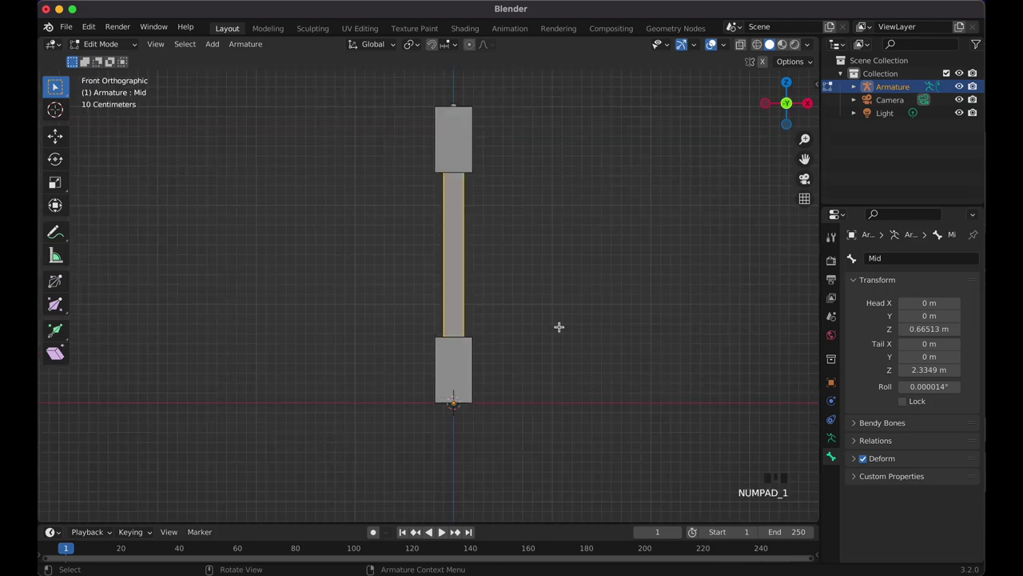
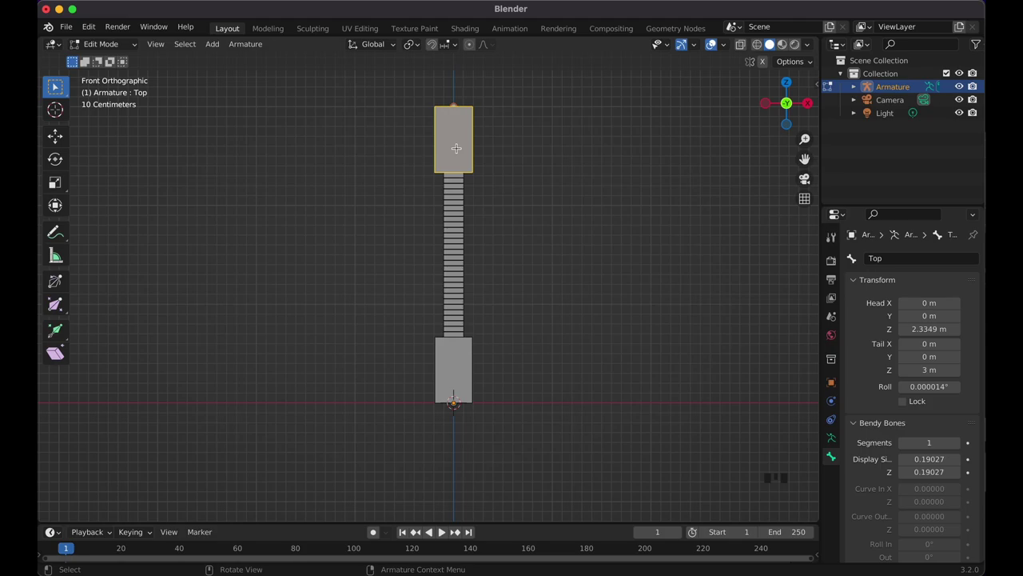
Clear the Top bone's parent and switch the armature into Pose Mode.
{"action": "key", "text": "alt+p"}
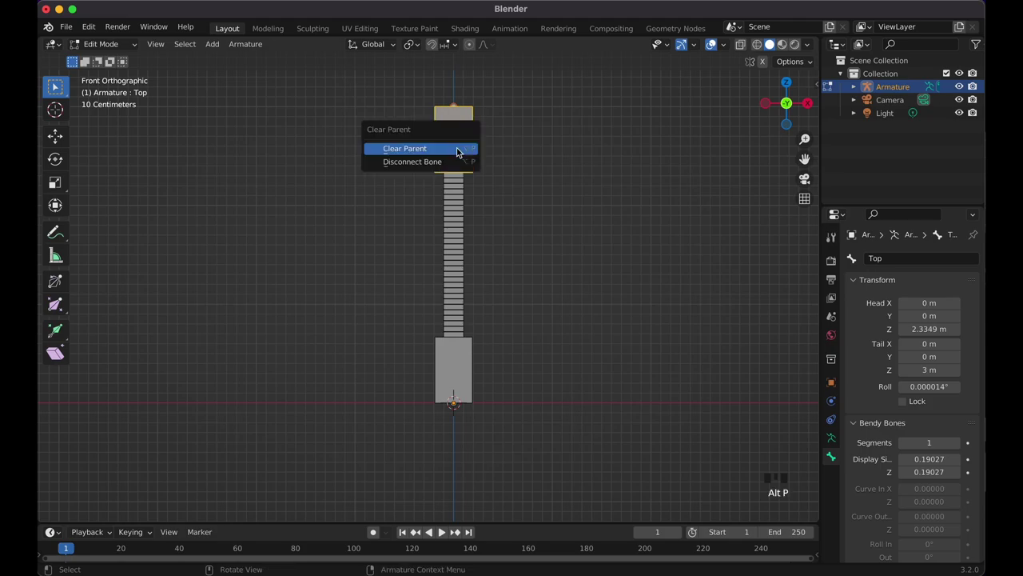
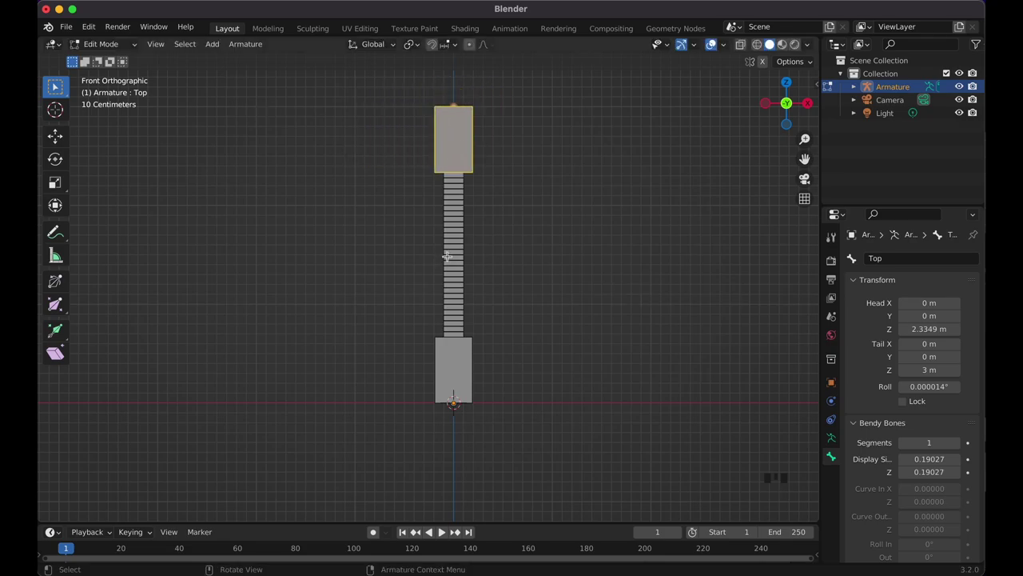
{"action": "left_click_drag", "start_coordinate": [128, 53], "coordinate": [460, 135]}
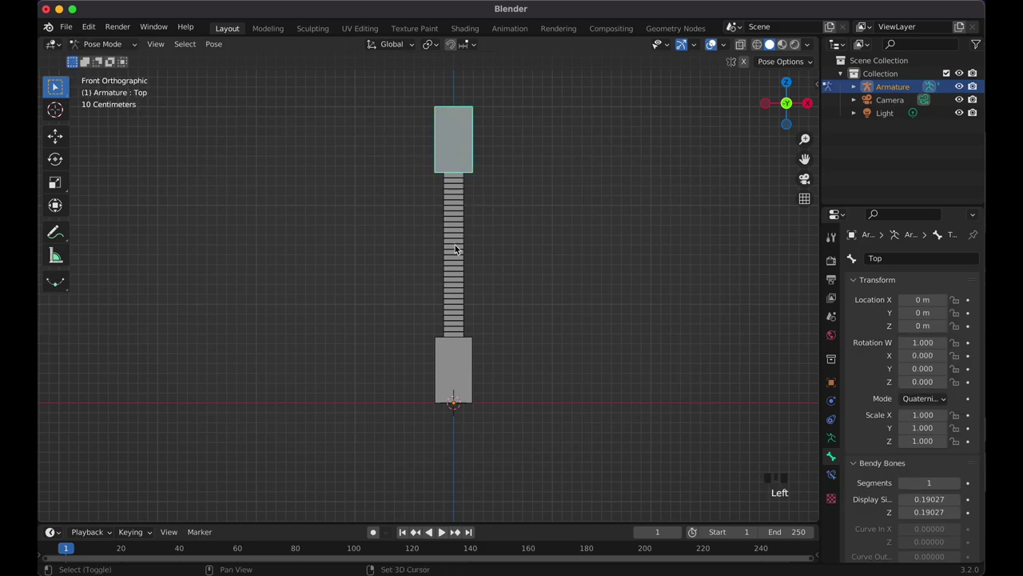
Add a Stretch To constraint from Mid to Top and test by moving the Top bone.
{"action": "left_click", "coordinate": [456, 248]}
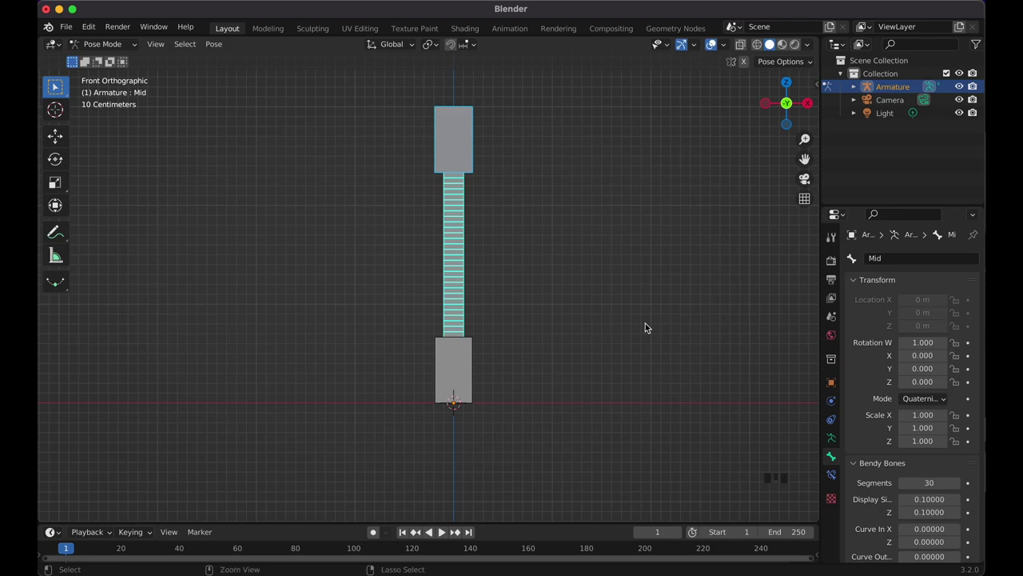
{"action": "key", "text": "ctrl+shift+c"}
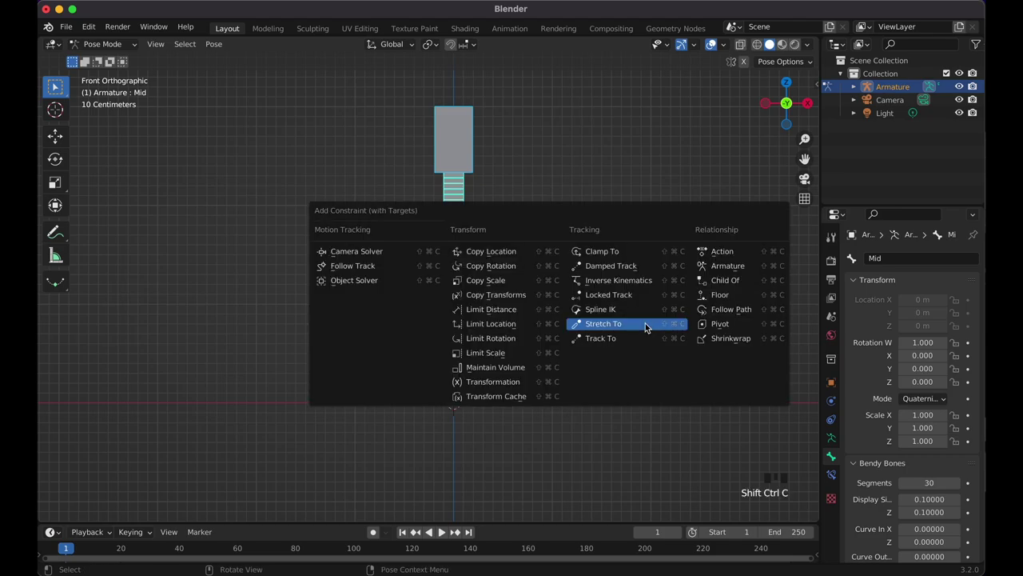
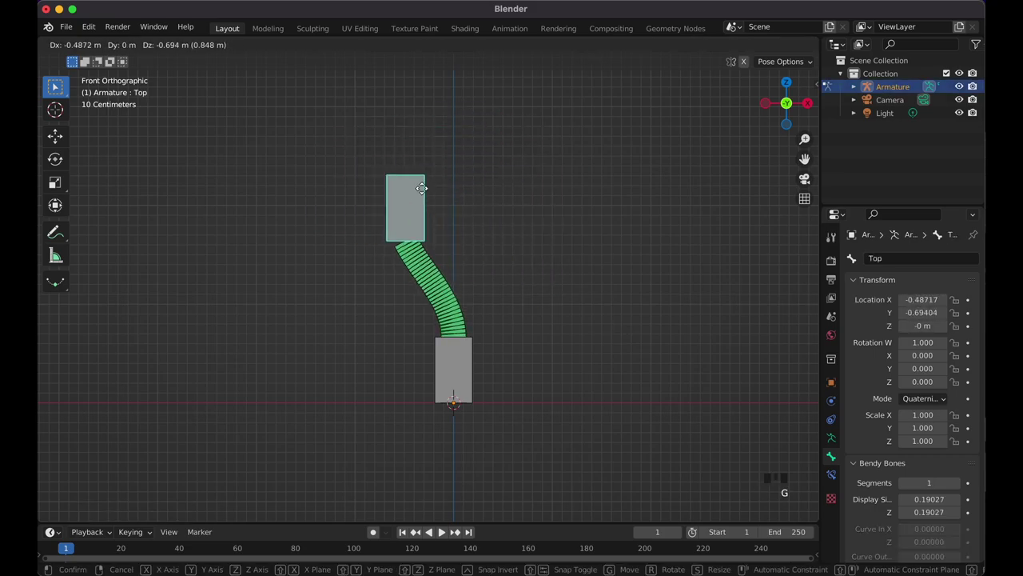
{"action": "left_click", "coordinate": [452, 373]}
{"action": "key", "text": "g"}
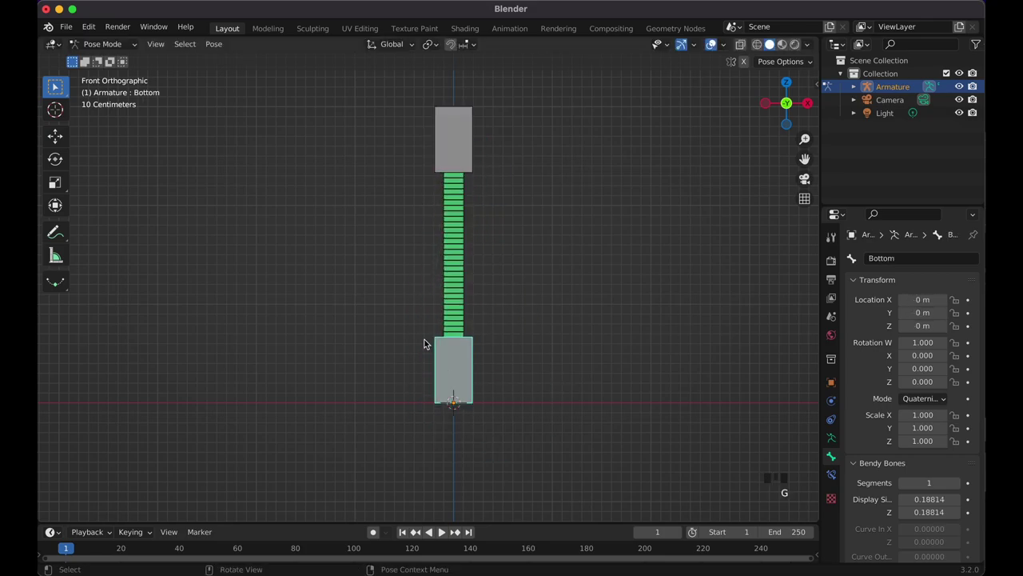
Rotate the Bottom bone to check the bend, then reset its rotation.
{"action": "left_click", "coordinate": [461, 385]}
{"action": "key", "text": "r"}
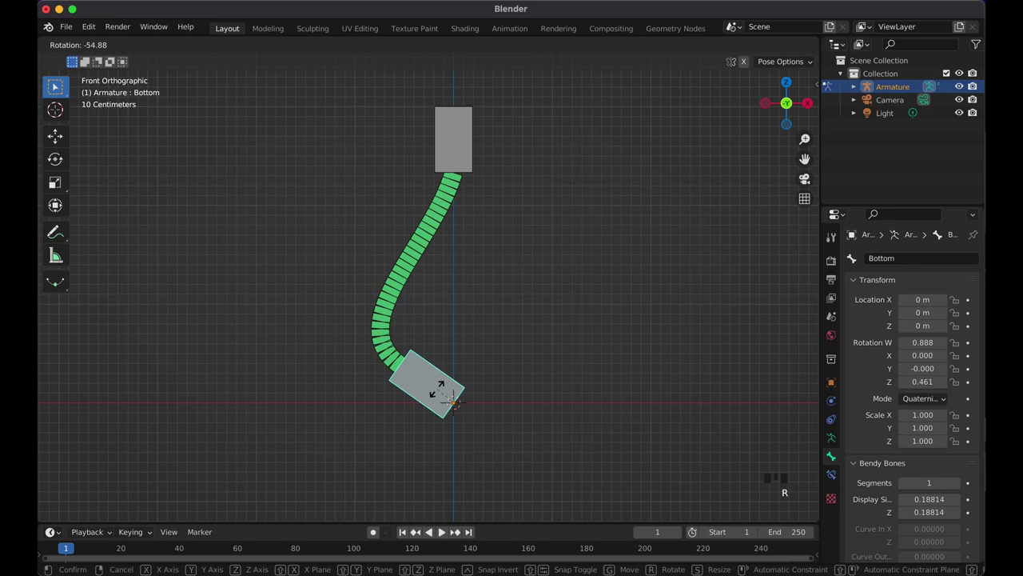
{"action": "left_click", "coordinate": [461, 141]}
{"action": "key", "text": "r"}
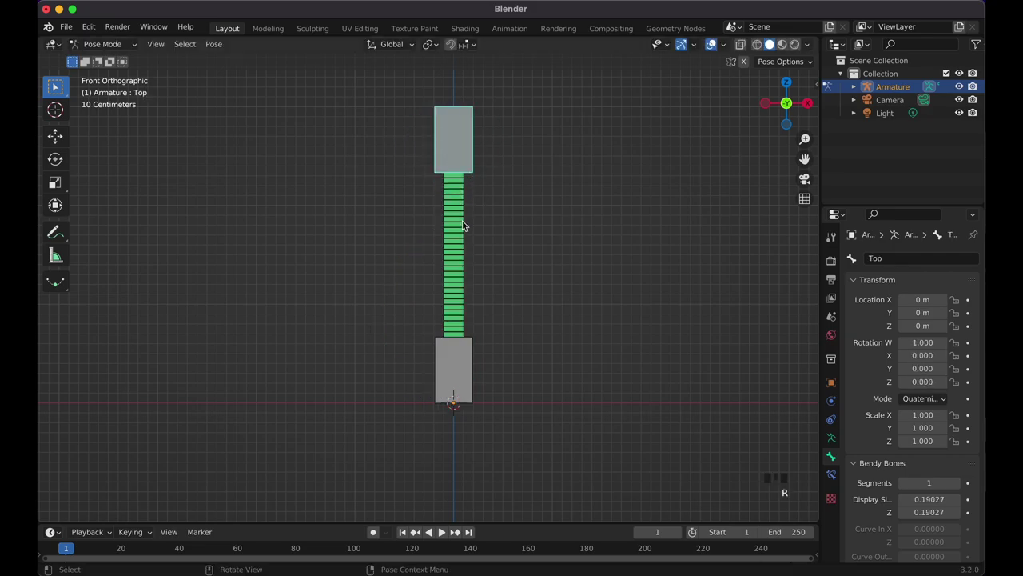
Adjust the Mid bone's Bendy Bones settings and tilt the Top bone to test the curve.
{"action": "left_click", "coordinate": [469, 226]}
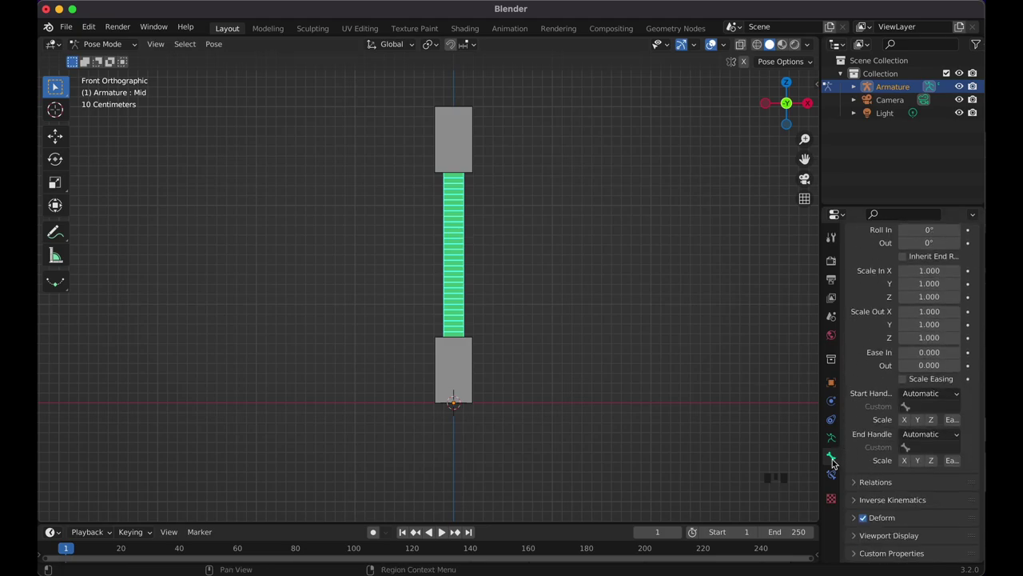
{"action": "left_click_drag", "start_coordinate": [917, 393], "coordinate": [901, 429]}
{"action": "left_click_drag", "start_coordinate": [933, 442], "coordinate": [462, 141]}
{"action": "key", "text": "r"}
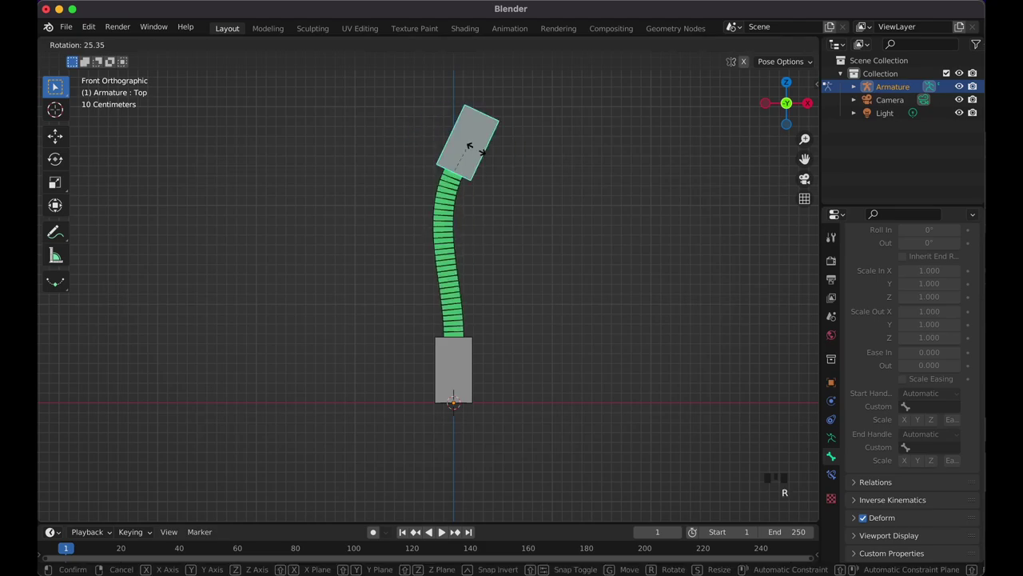
Tilt and move the end bones, reset the rest pose and return to Object Mode.
{"action": "left_click", "coordinate": [449, 345]}
{"action": "key", "text": "r"}
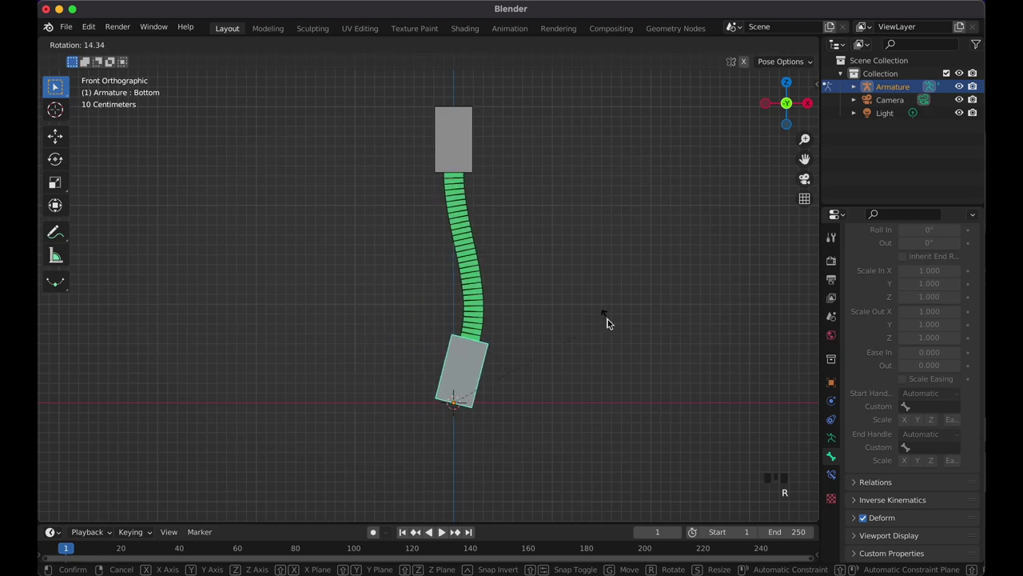
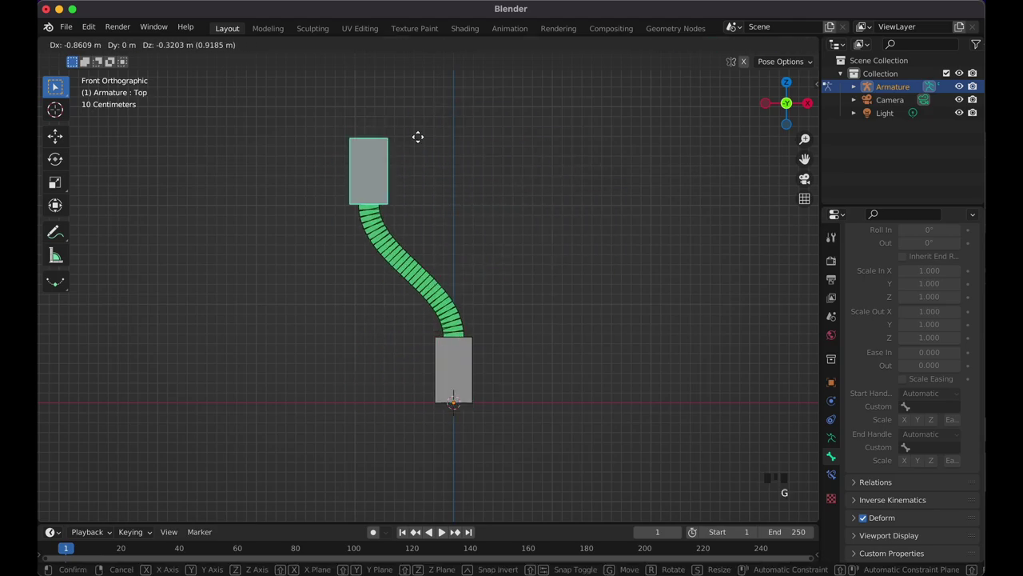
{"action": "left_click", "coordinate": [452, 386]}
{"action": "key", "text": "g"}
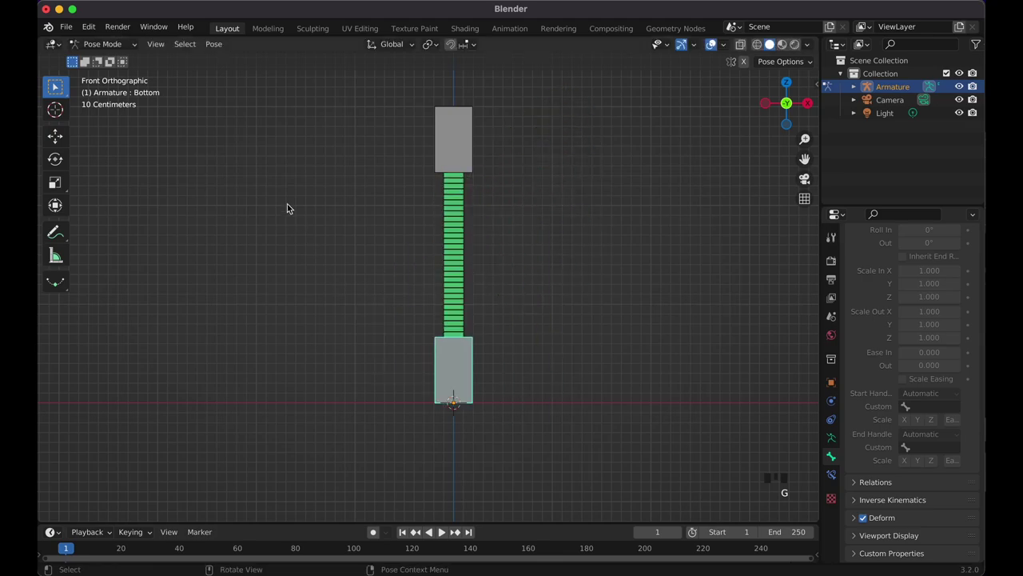
{"action": "left_click_drag", "start_coordinate": [134, 44], "coordinate": [606, 360]}
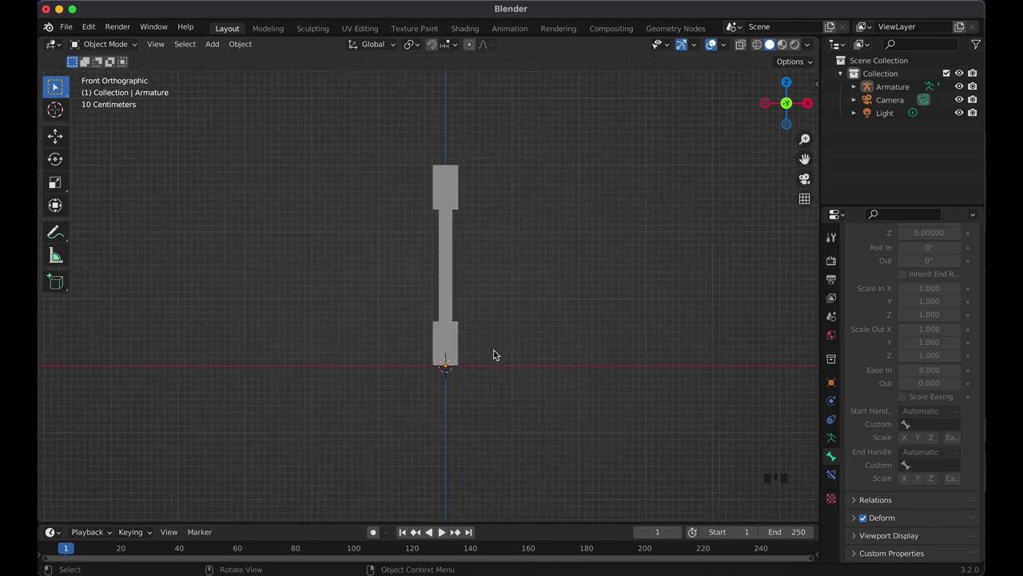
Add a UV sphere at the origin and show the scene in wireframe.
{"action": "key", "text": "shift+a"}
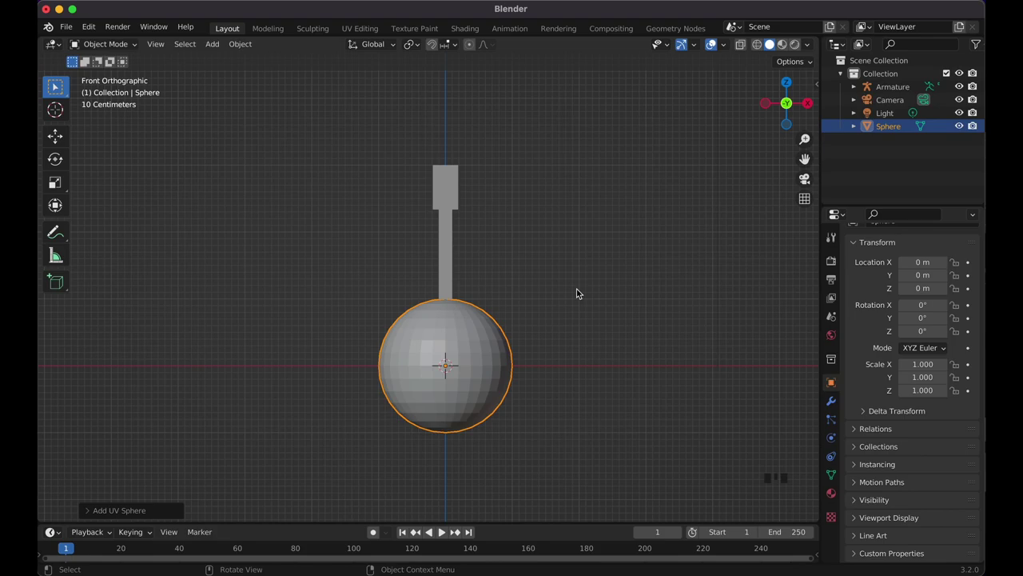
{"action": "key", "text": "shift+z"}
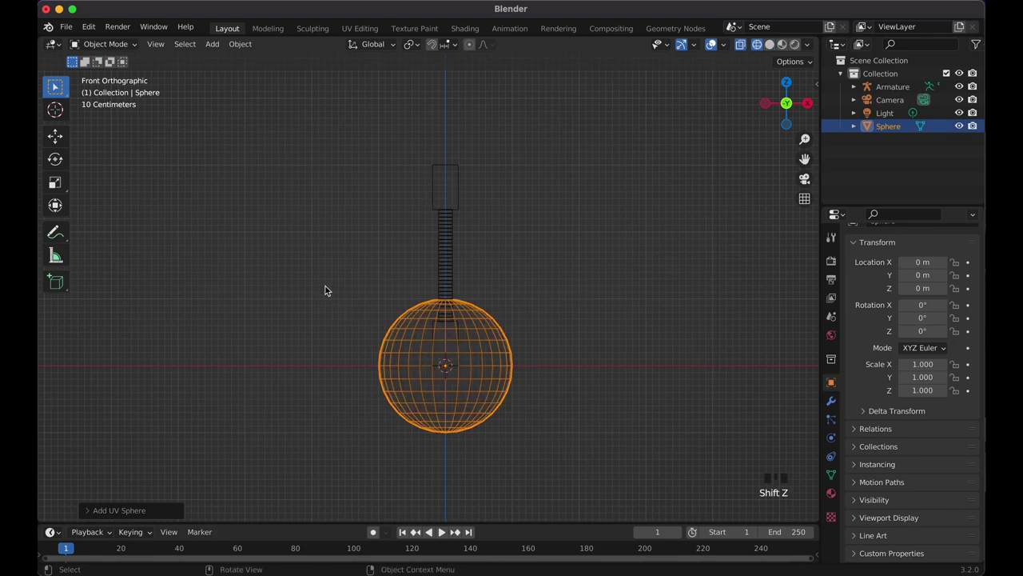
Edit the sphere and raise its top half upward from the front view.
{"action": "key", "text": "Tab"}
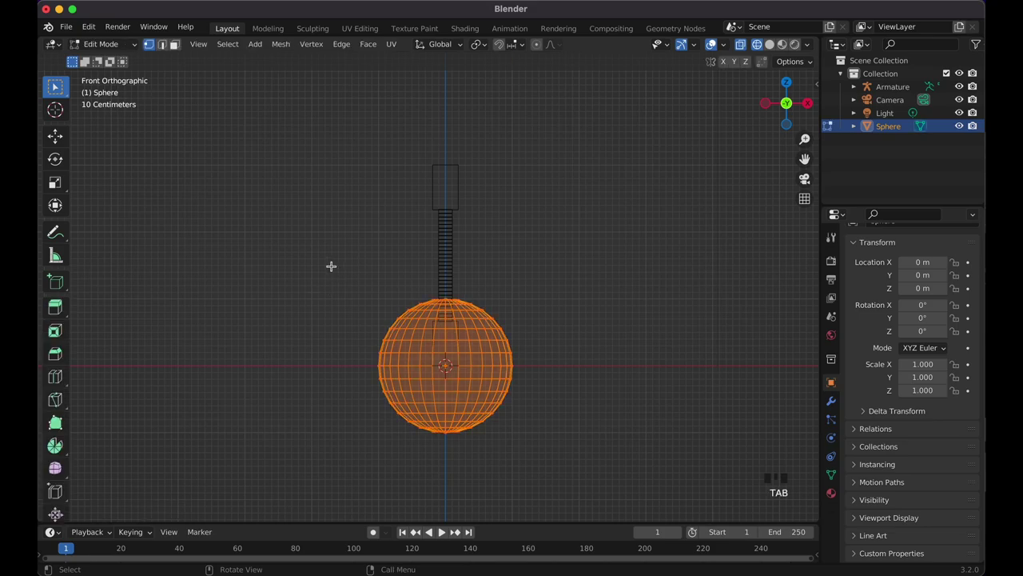
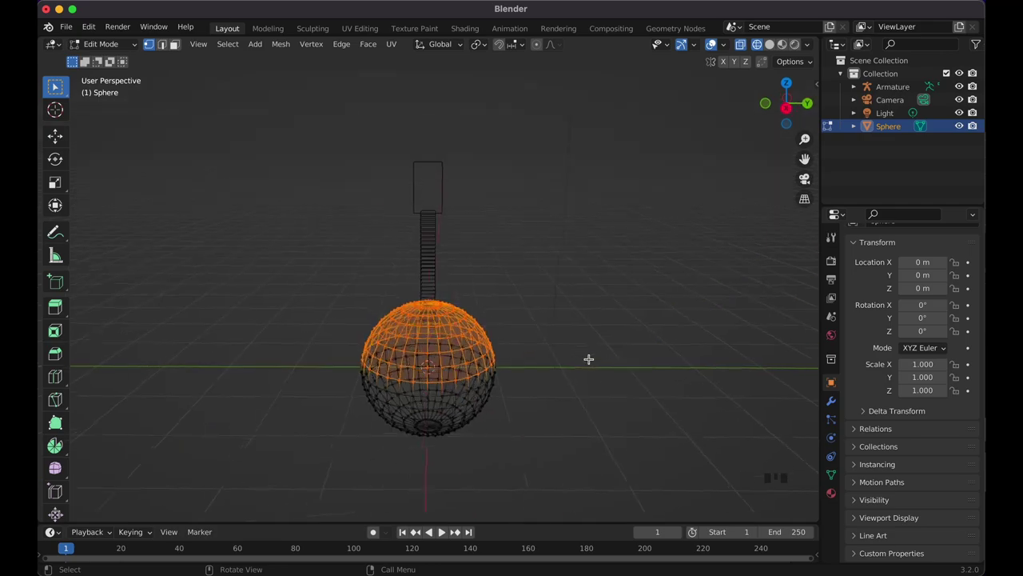
{"action": "key", "text": "KP_1"}
{"action": "key", "text": "KP_1"}
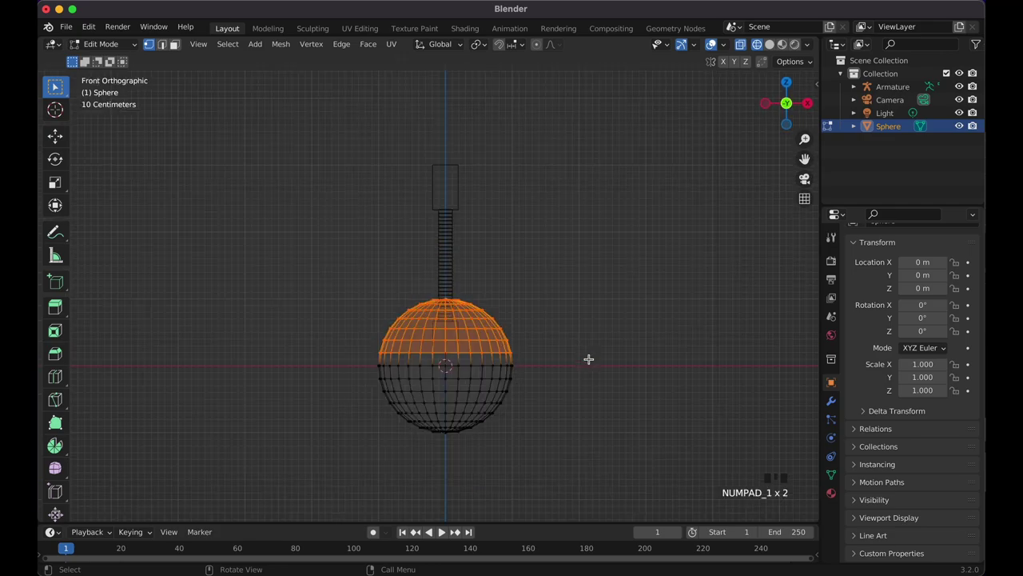
{"action": "key", "text": "g"}
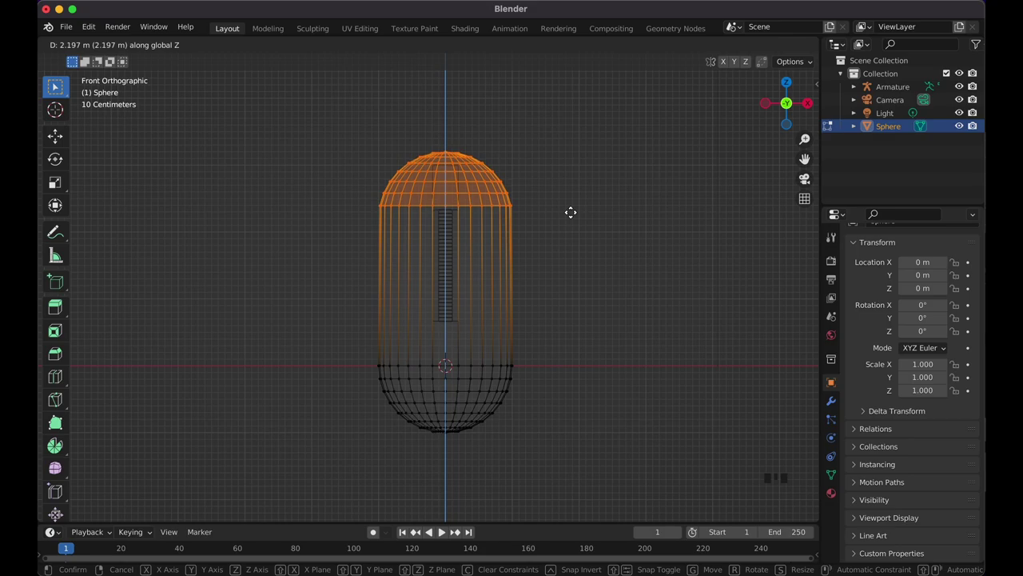
Scale the whole stretched mesh thinner into a capsule around the bones and leave Edit Mode.
{"action": "key", "text": "a"}
{"action": "key", "text": "g"}
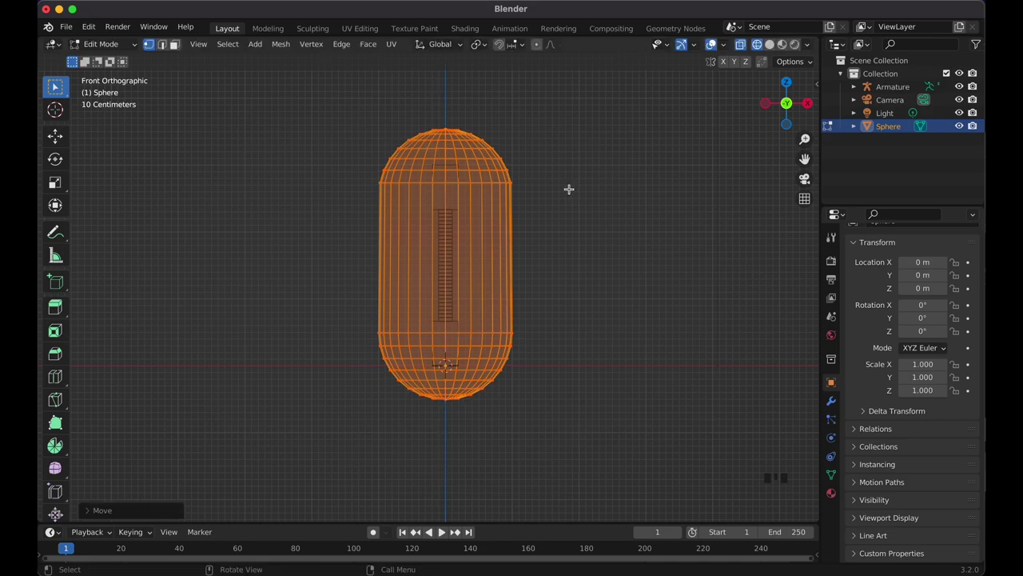
{"action": "key", "text": "s"}
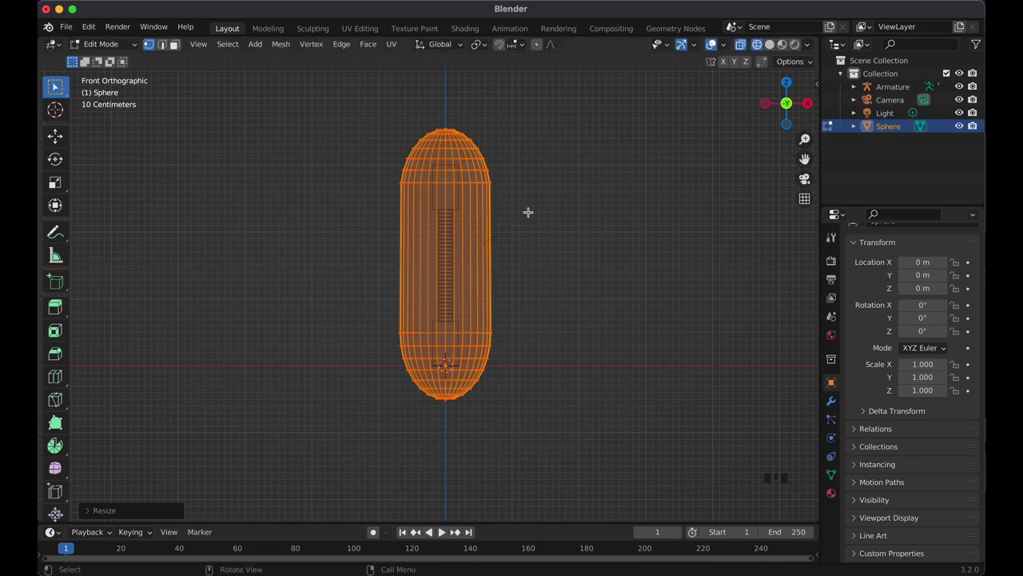
{"action": "key", "text": "s"}
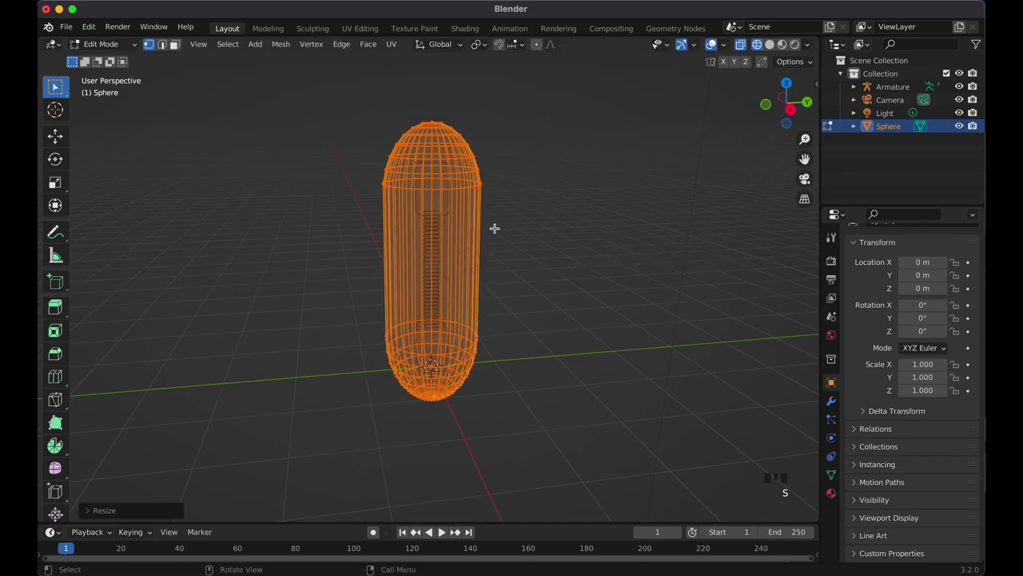
{"action": "key", "text": "KP_1"}
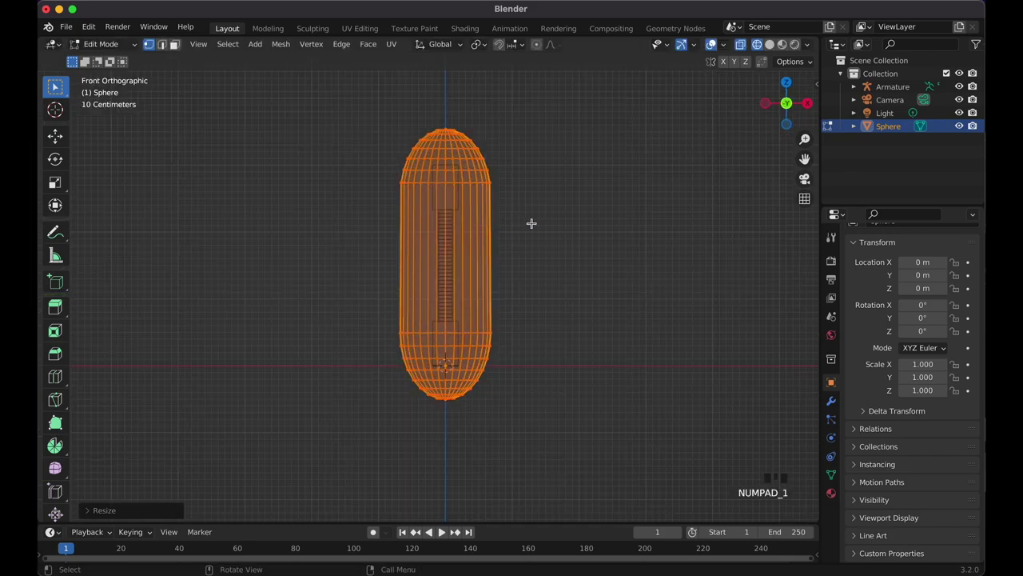
{"action": "key", "text": "Tab"}
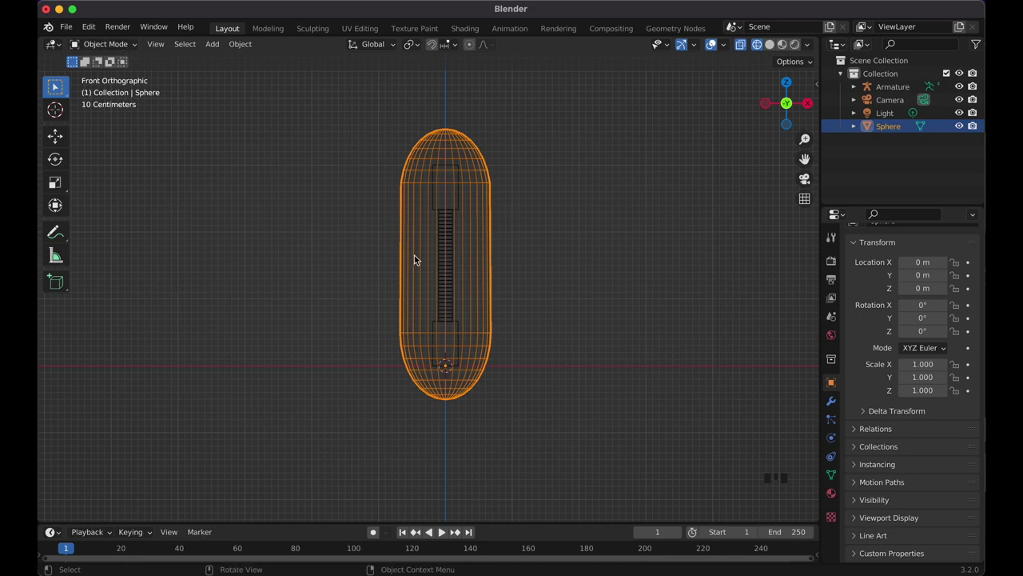
Shade the capsule smooth in solid view and select the armature.
{"action": "key", "text": "shift+z"}
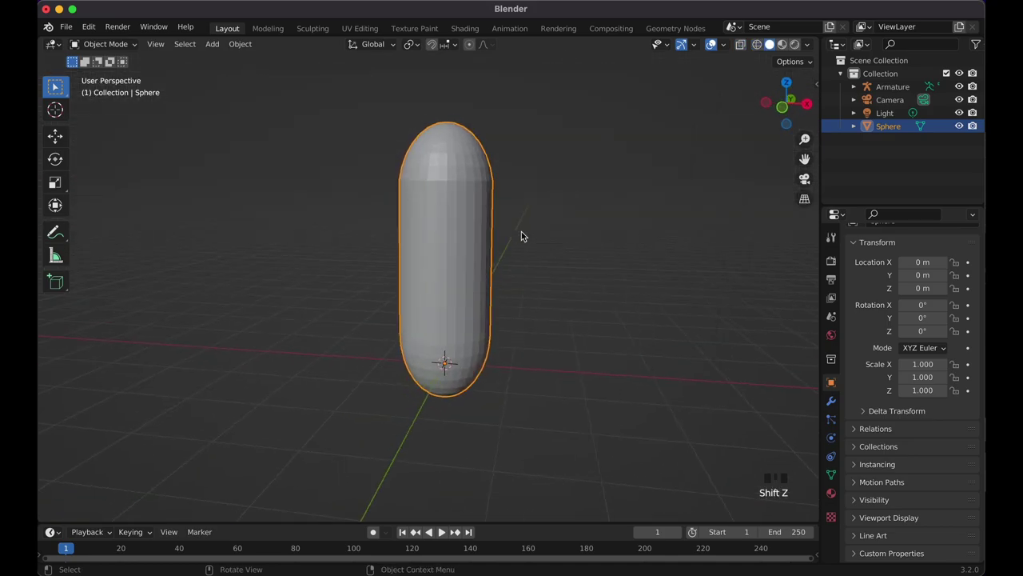
{"action": "key", "text": "KP_1"}
{"action": "left_click_drag", "start_coordinate": [472, 255], "coordinate": [558, 299]}
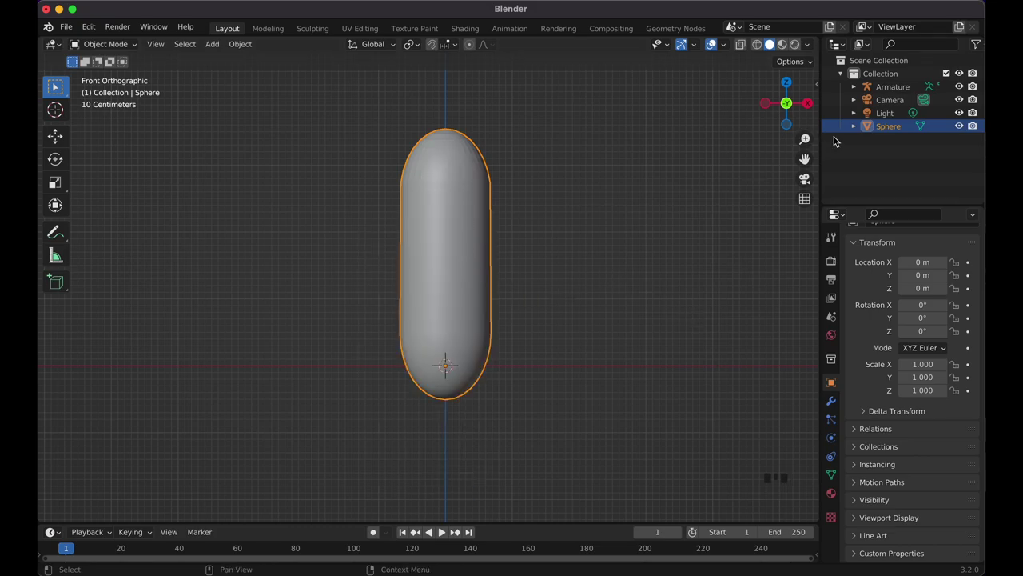
{"action": "left_click", "coordinate": [897, 89]}
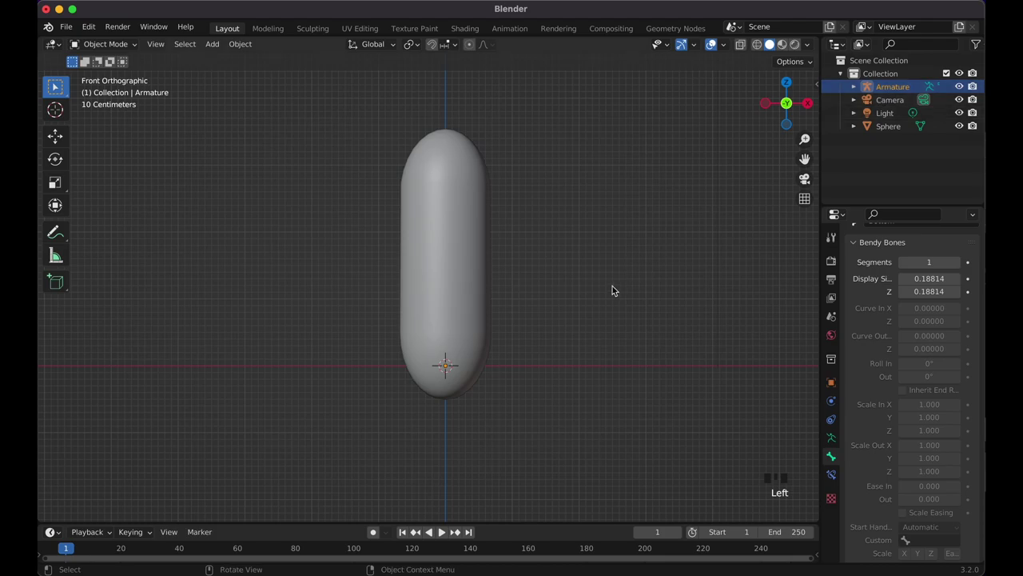
Set the armature's bones to display In Front of the body, then select the capsule.
{"action": "key", "text": "shift+z"}
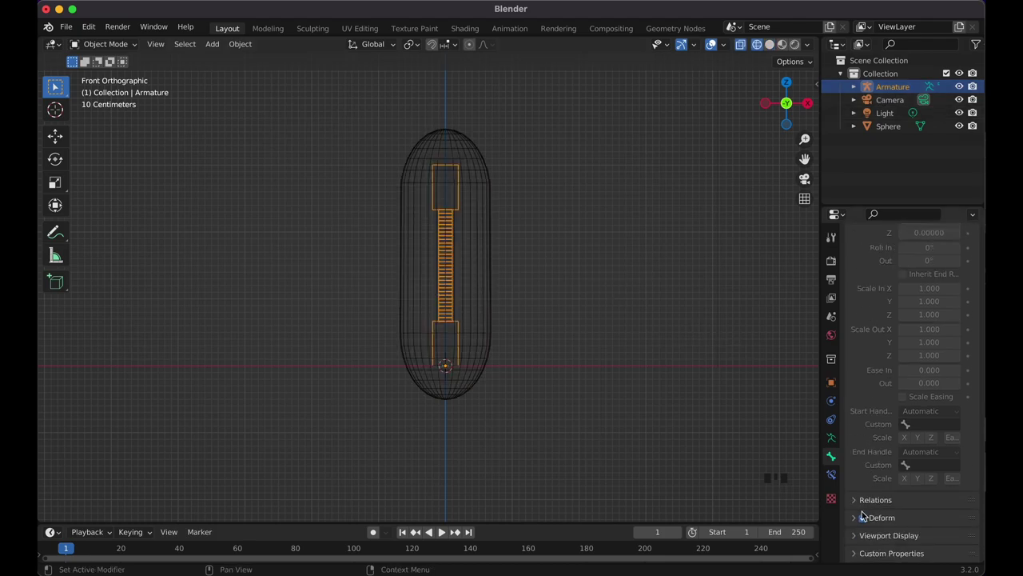
{"action": "left_click_drag", "start_coordinate": [859, 540], "coordinate": [835, 442]}
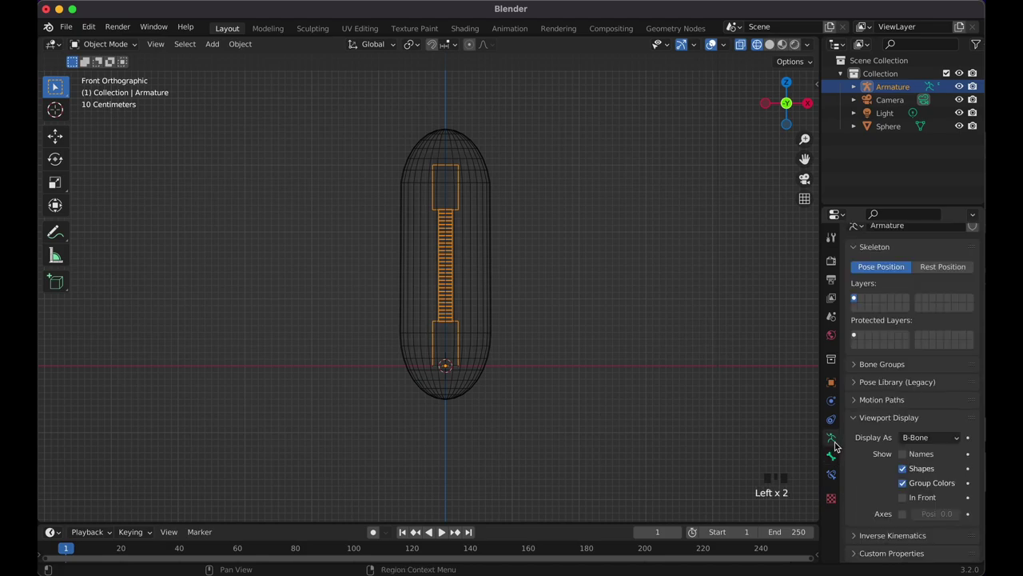
{"action": "left_click", "coordinate": [908, 499]}
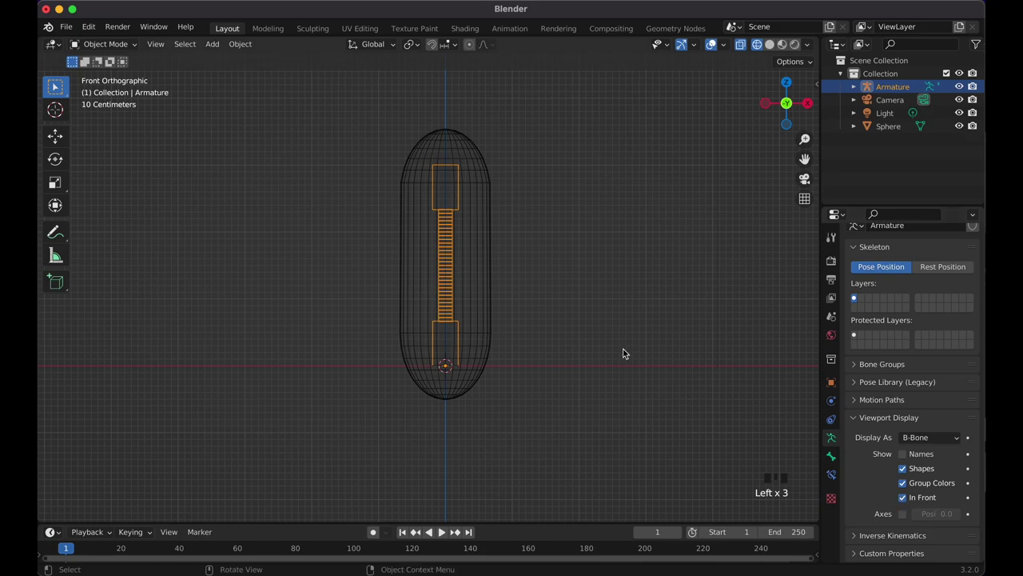
{"action": "key", "text": "shift+z"}
{"action": "left_click", "coordinate": [597, 319]}
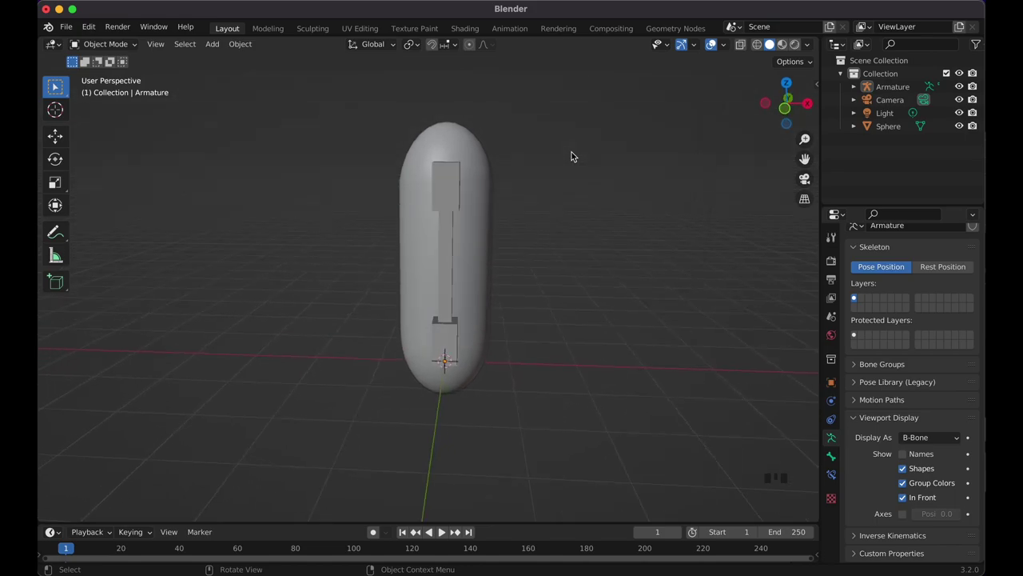
{"action": "key", "text": "KP_1"}
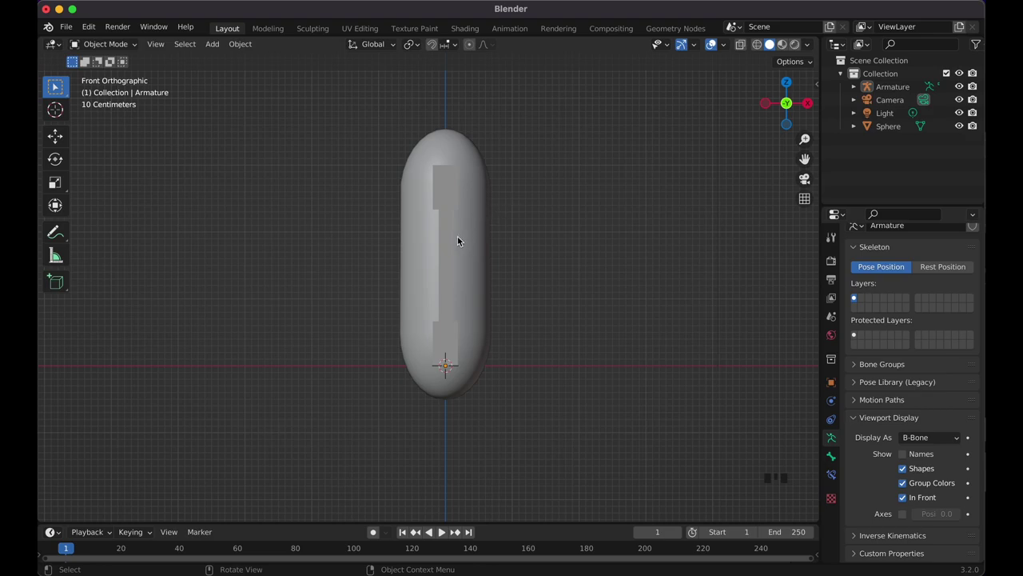
{"action": "left_click", "coordinate": [480, 224]}
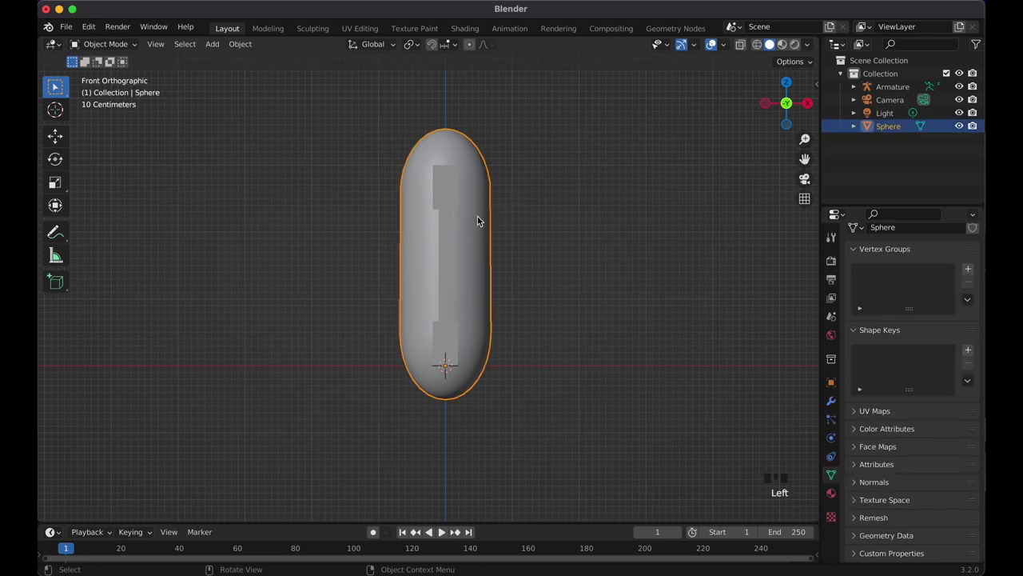
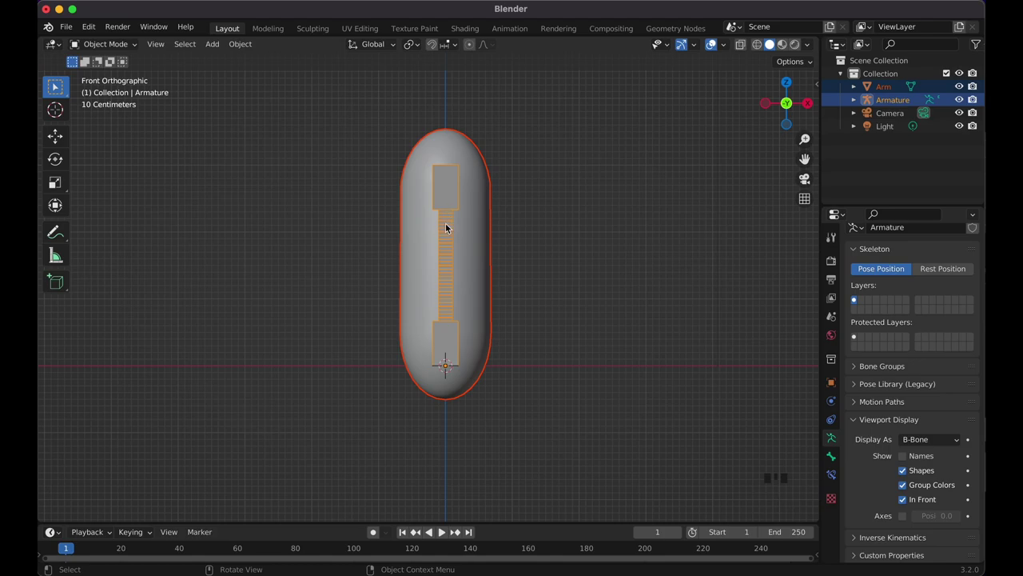
Parent the Arm capsule to the armature with automatic weights.
{"action": "key", "text": "p"}
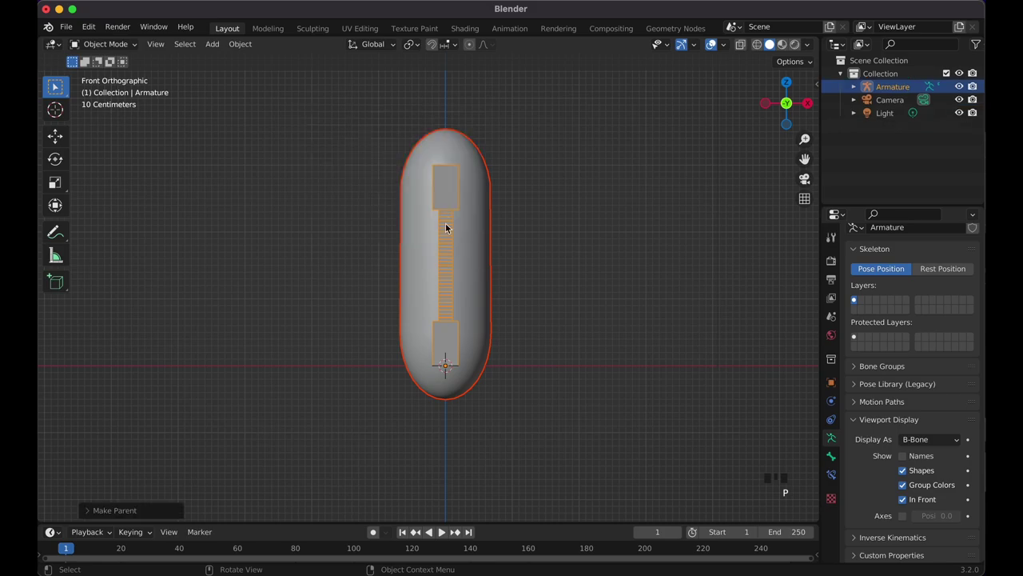
{"action": "left_click", "coordinate": [553, 256]}
{"action": "key", "text": "n"}
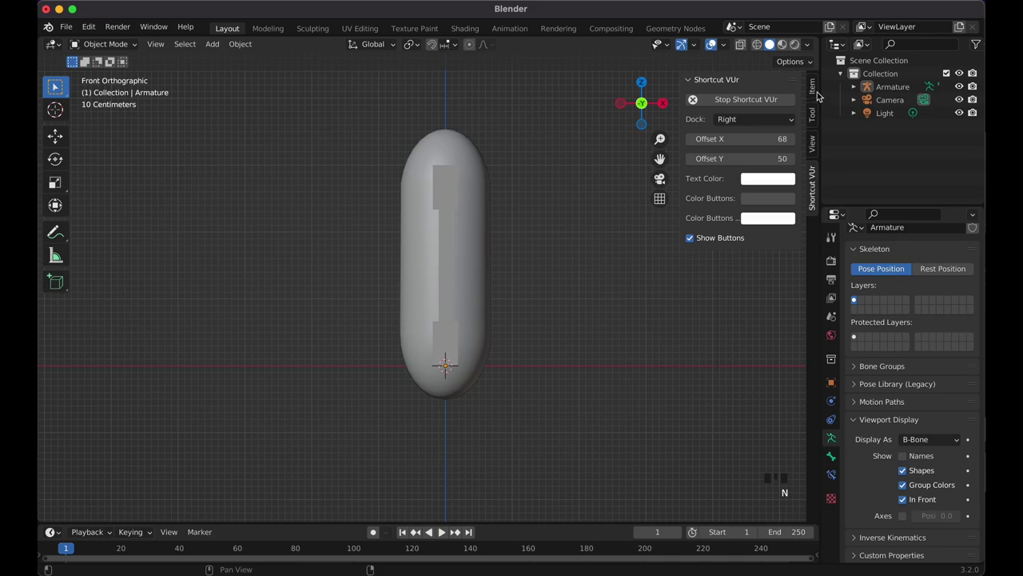
{"action": "left_click", "coordinate": [816, 83]}
{"action": "left_click", "coordinate": [446, 288]}
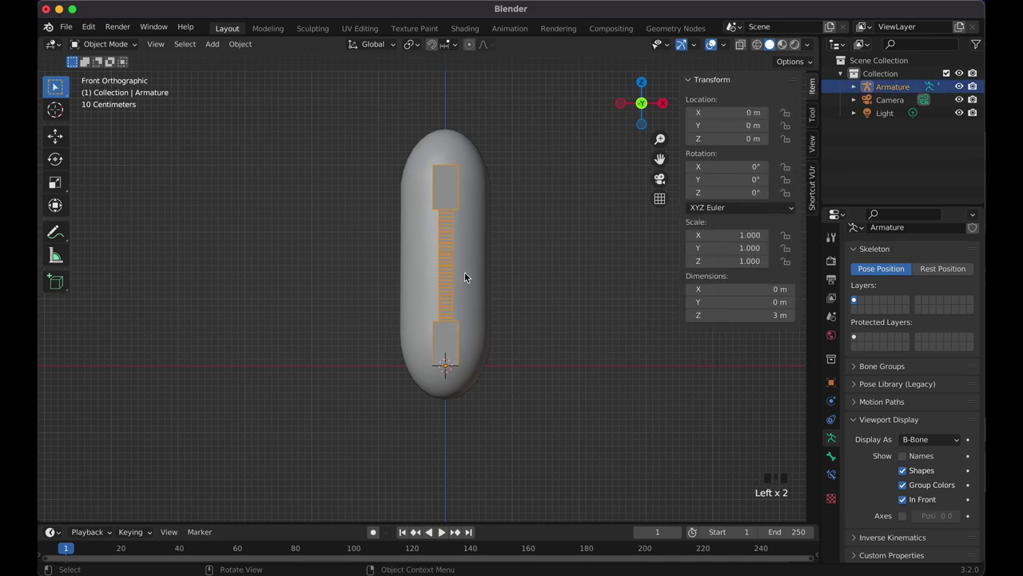
Check the Arm's Bottom, Mid and Top vertex groups, then reselect the armature.
{"action": "left_click", "coordinate": [474, 276]}
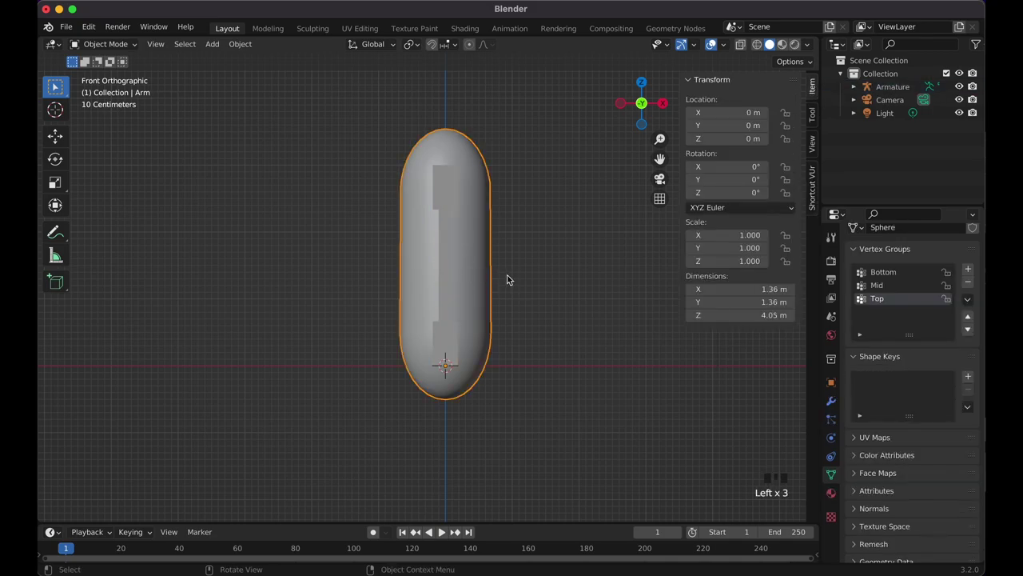
{"action": "left_click", "coordinate": [523, 270]}
{"action": "left_click", "coordinate": [475, 203]}
{"action": "left_click", "coordinate": [448, 199]}
{"action": "key", "text": "n"}
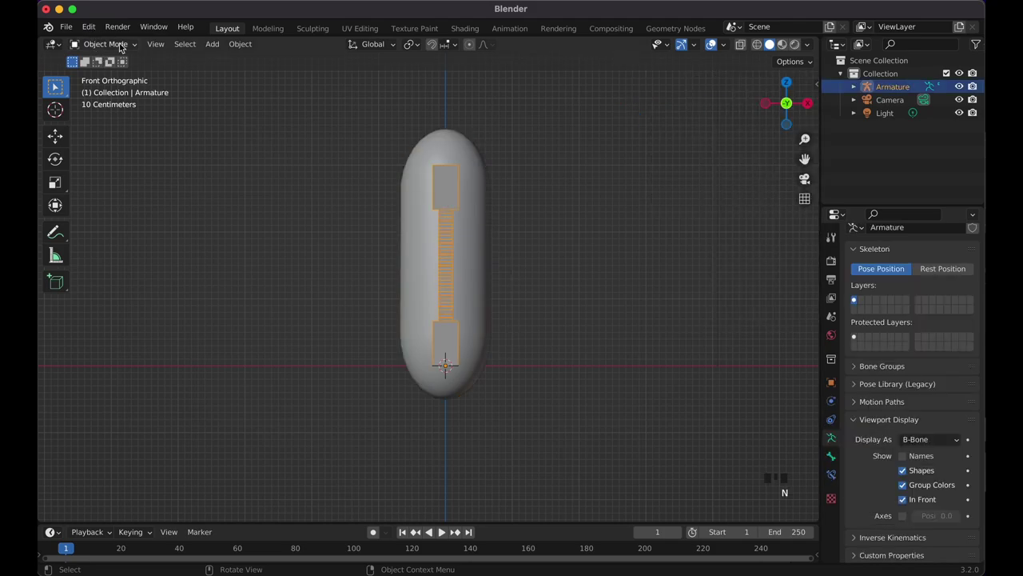
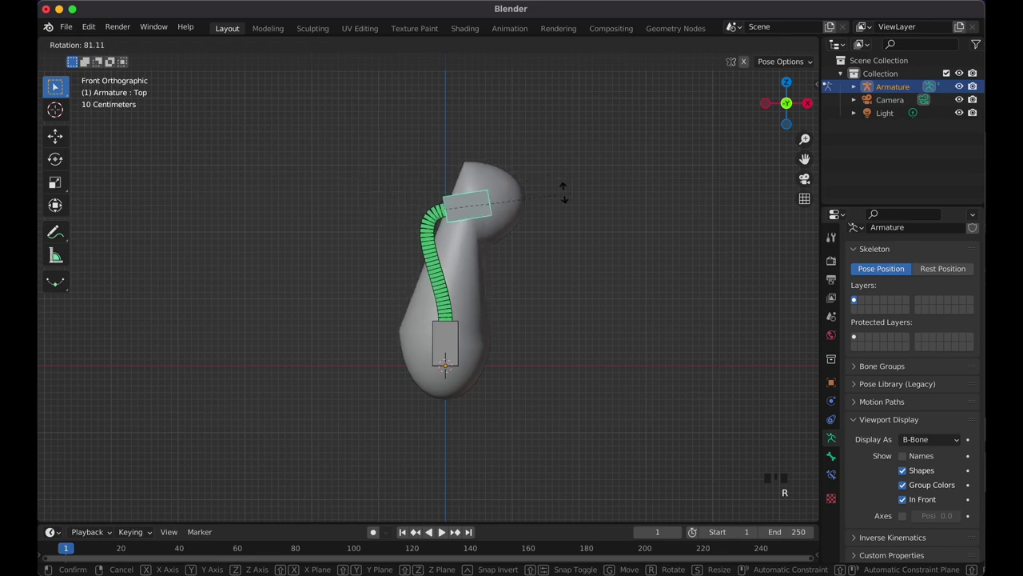
Return the top bone to rest, leave posing and select the Arm body.
{"action": "key", "text": "g"}
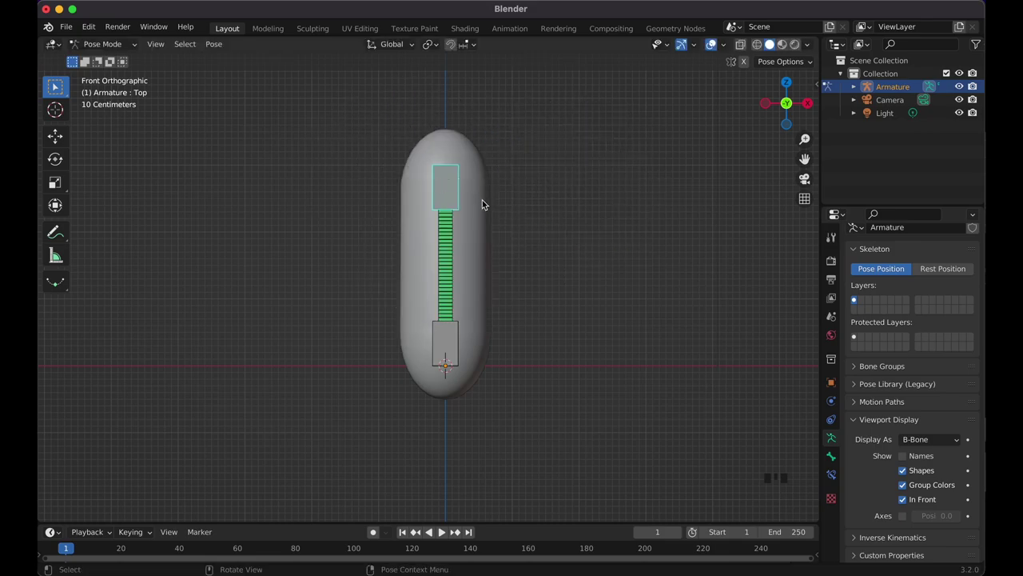
{"action": "left_click_drag", "start_coordinate": [119, 47], "coordinate": [485, 242]}
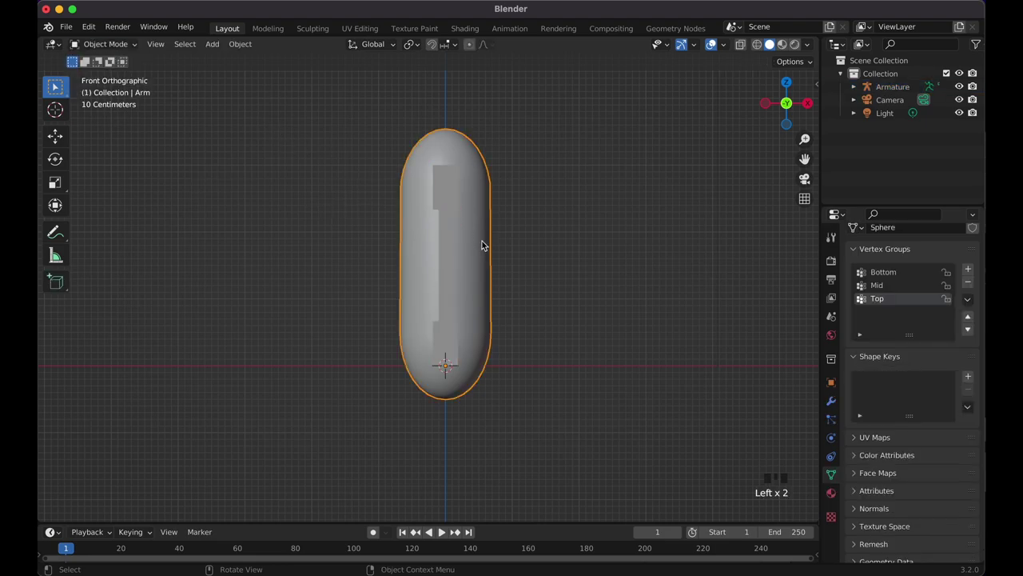
Loop-cut 30 horizontal edge loops through the capsule's middle and return to Object Mode.
{"action": "key", "text": "Tab"}
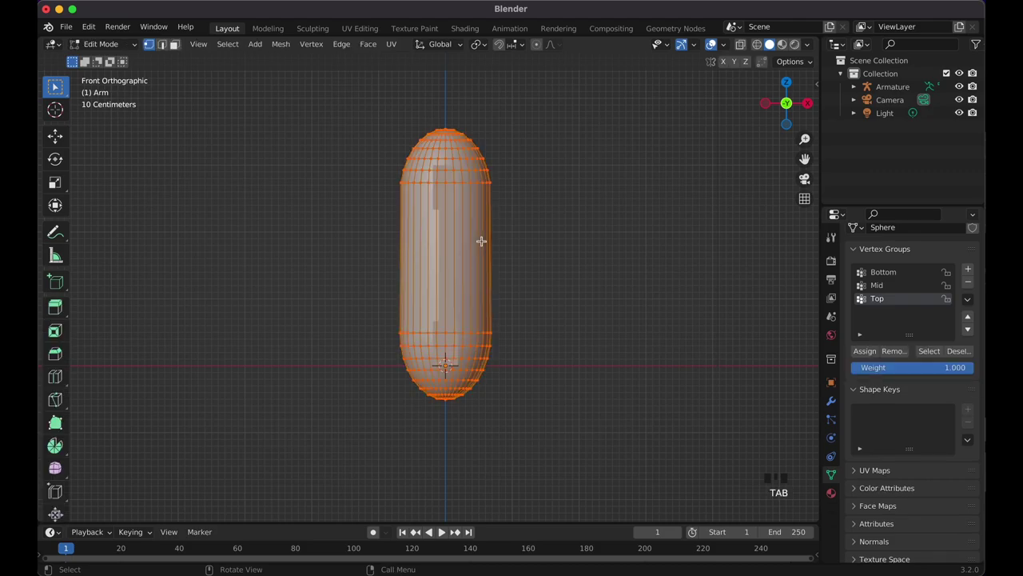
{"action": "key", "text": "r"}
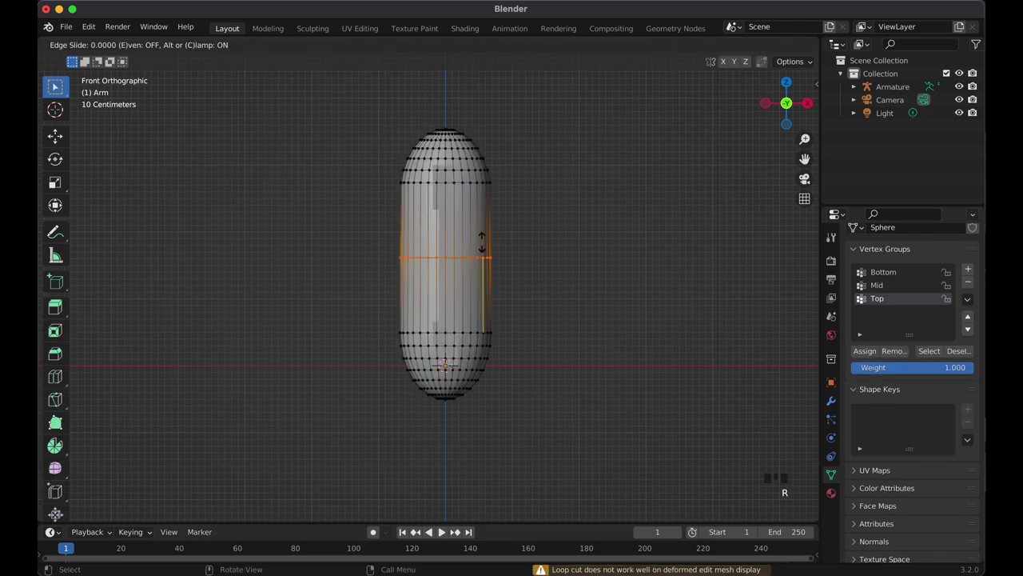
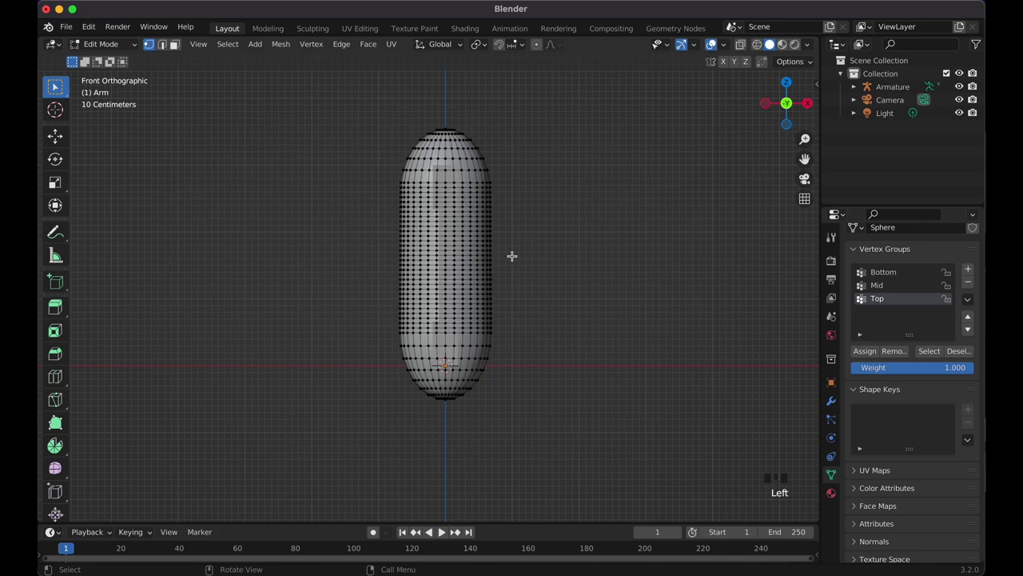
{"action": "key", "text": "Tab"}
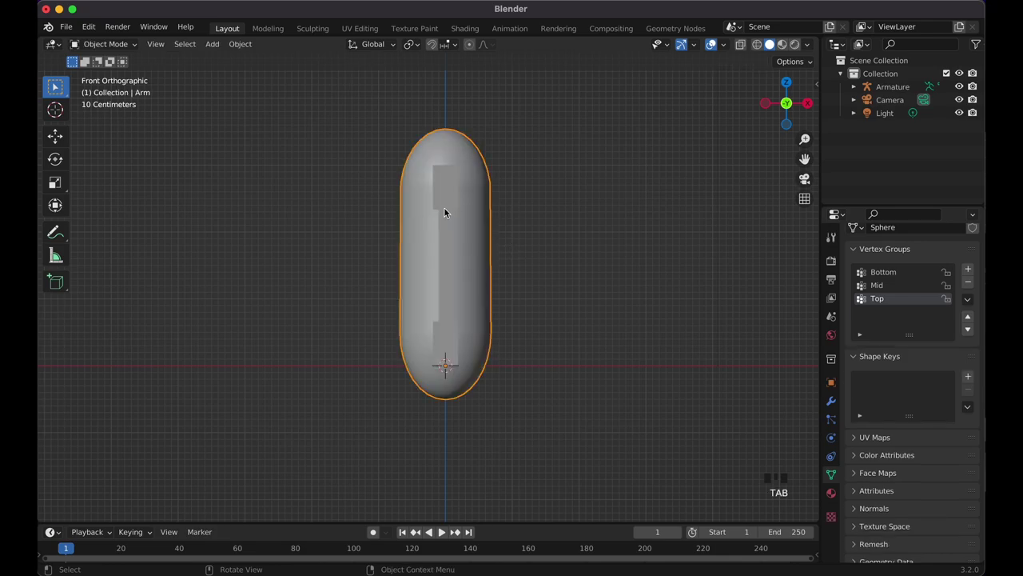
Test-bend the subdivided arm with the top bone in Pose Mode and restore it.
{"action": "left_click", "coordinate": [450, 189]}
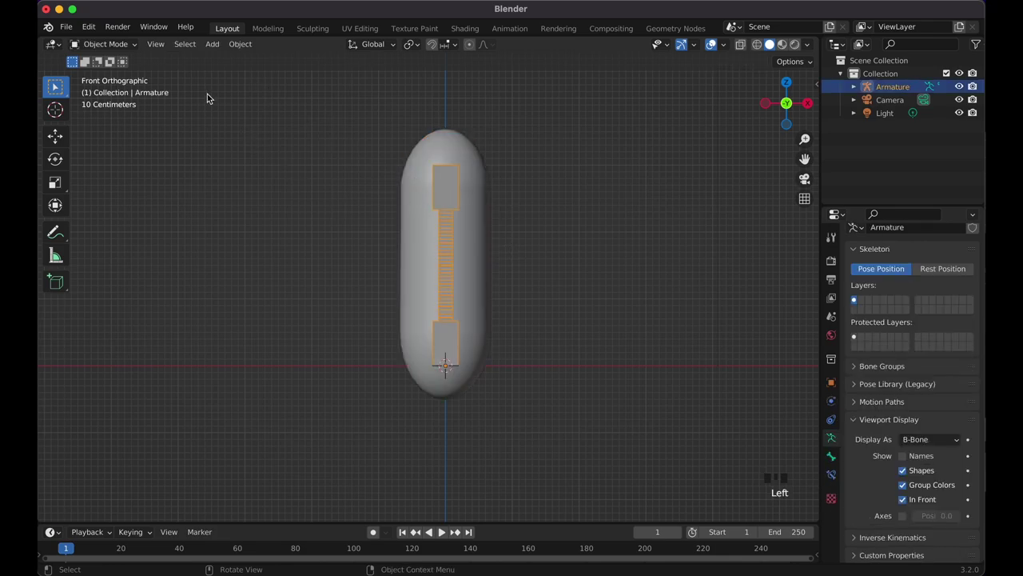
{"action": "left_click", "coordinate": [133, 42]}
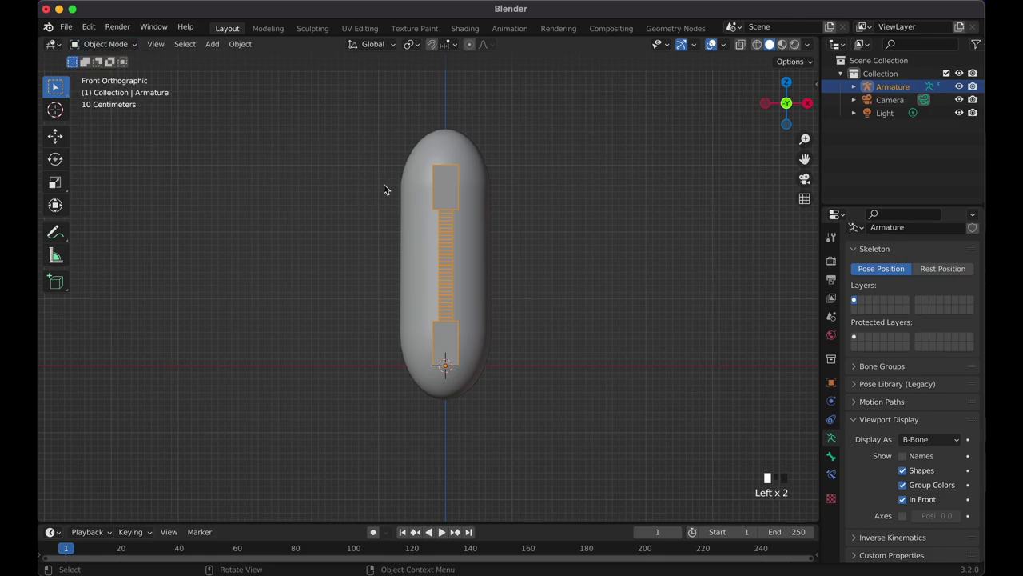
{"action": "key", "text": "Tab"}
{"action": "key", "text": "Tab"}
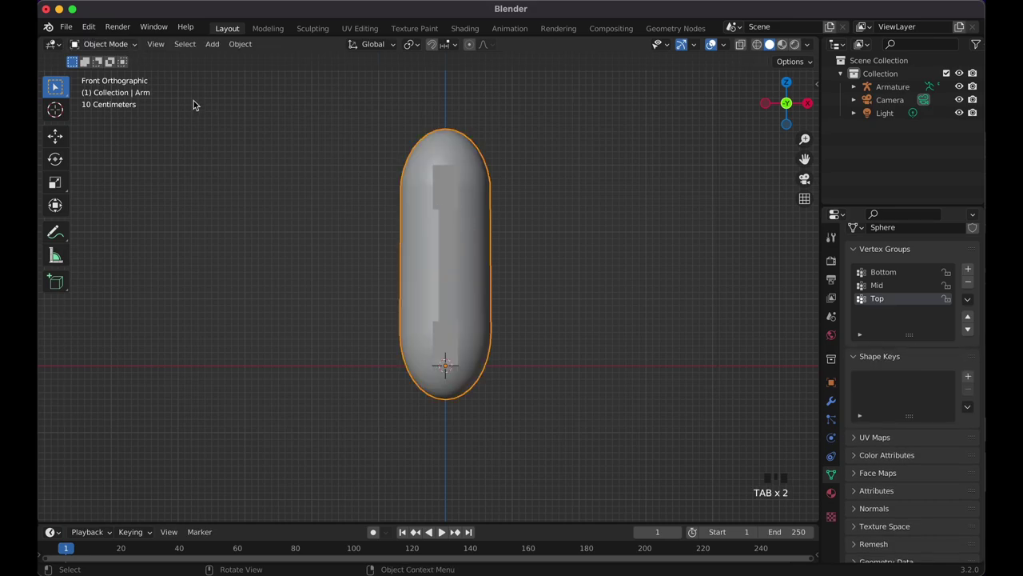
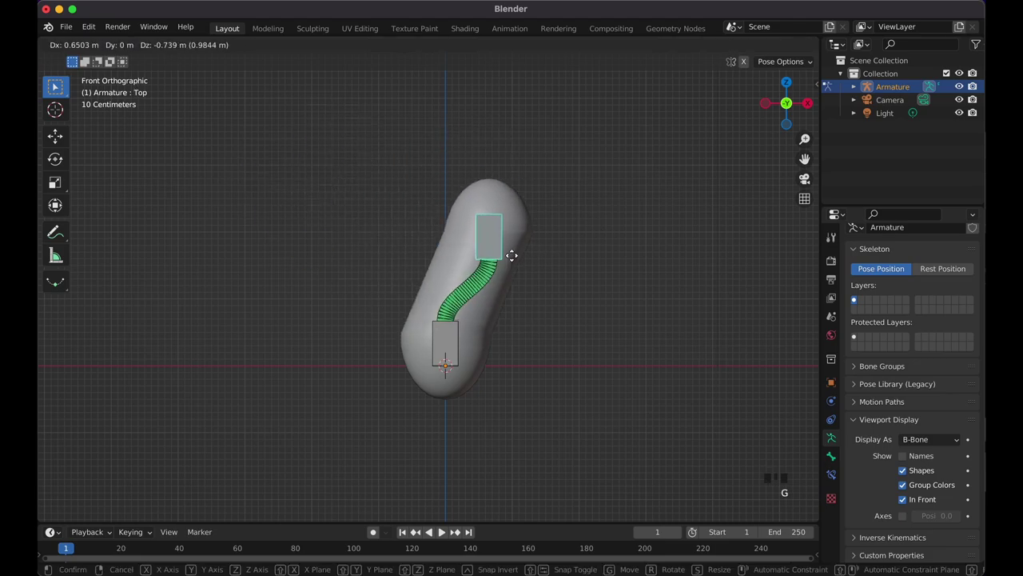
{"action": "left_click_drag", "start_coordinate": [137, 48], "coordinate": [485, 206]}
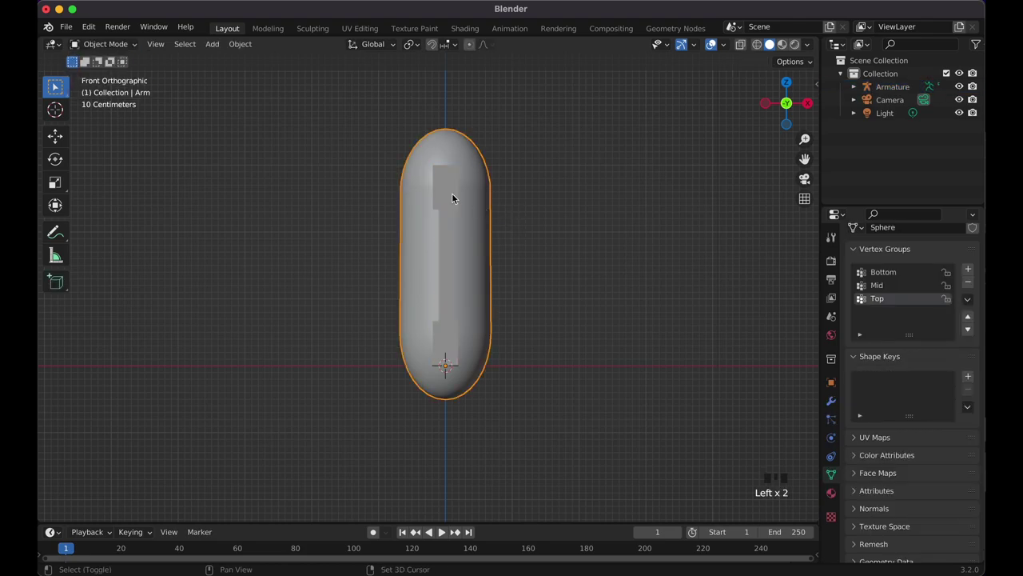
Bind the arm mesh to the armature with automatic weights.
{"action": "left_click", "coordinate": [452, 193]}
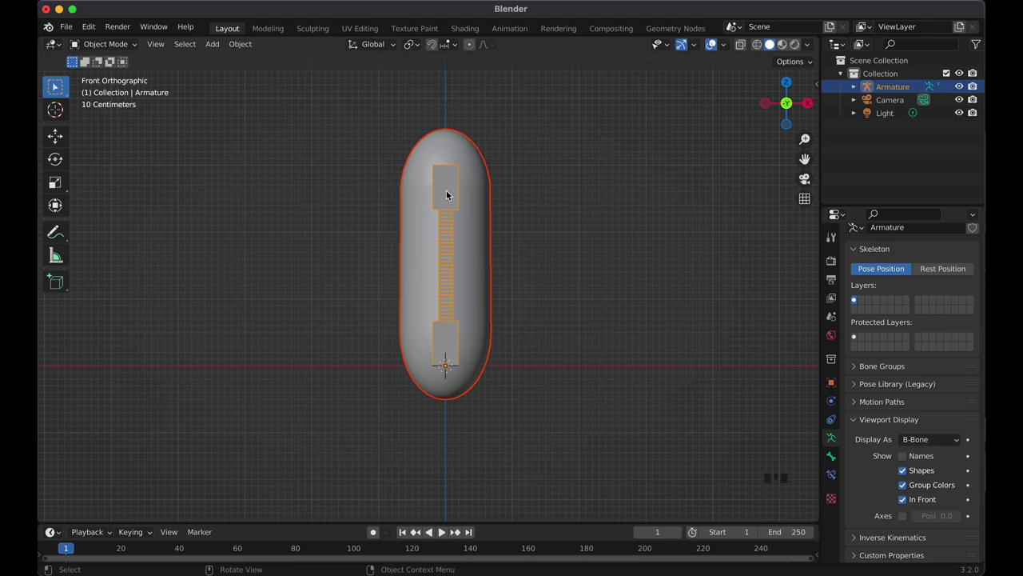
{"action": "left_click", "coordinate": [565, 200]}
{"action": "left_click", "coordinate": [476, 170]}
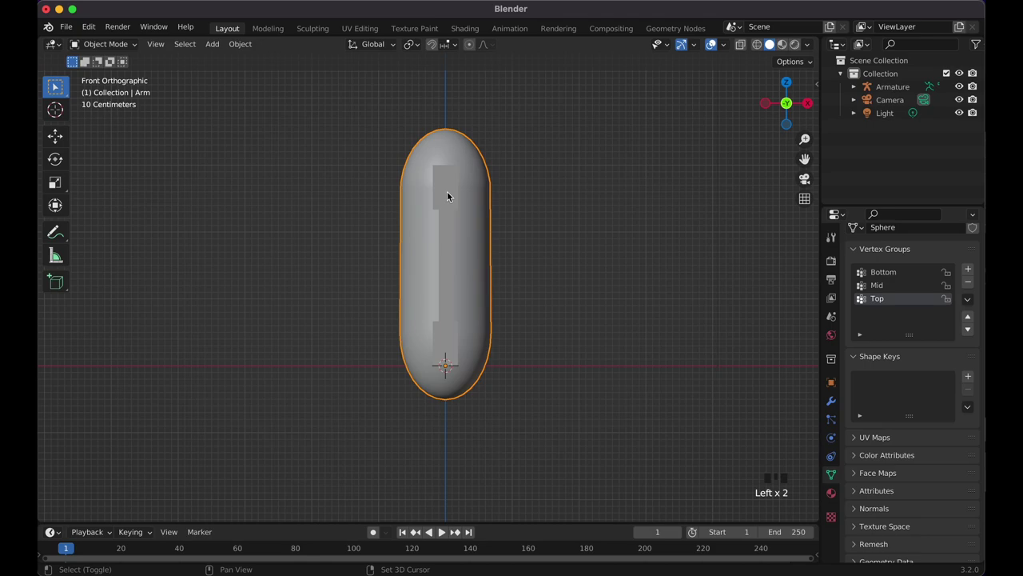
{"action": "left_click", "coordinate": [450, 193]}
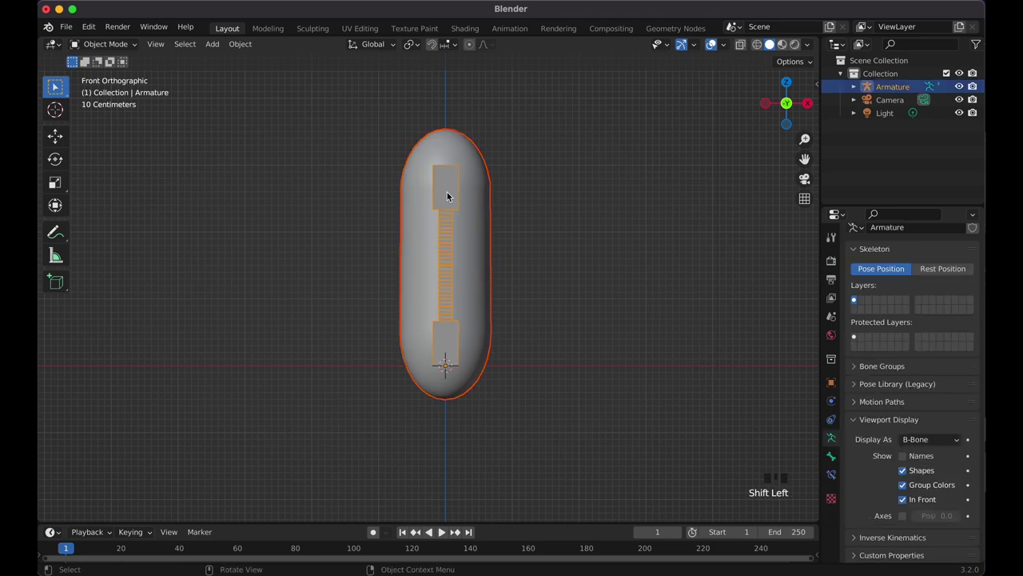
{"action": "key", "text": "p"}
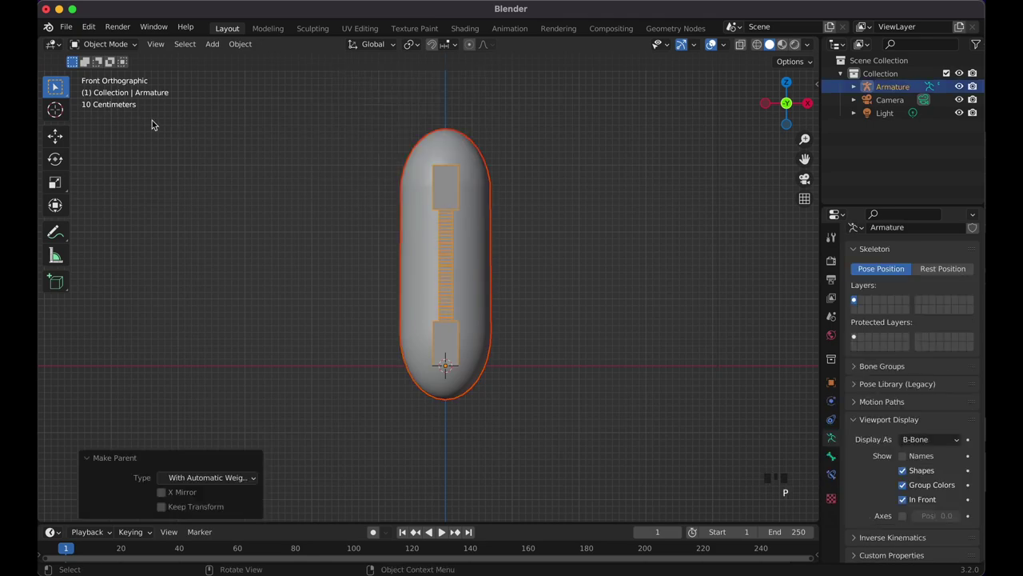
Pose the top bone to confirm smooth bending, reset it and reselect arm with armature.
{"action": "left_click", "coordinate": [456, 199]}
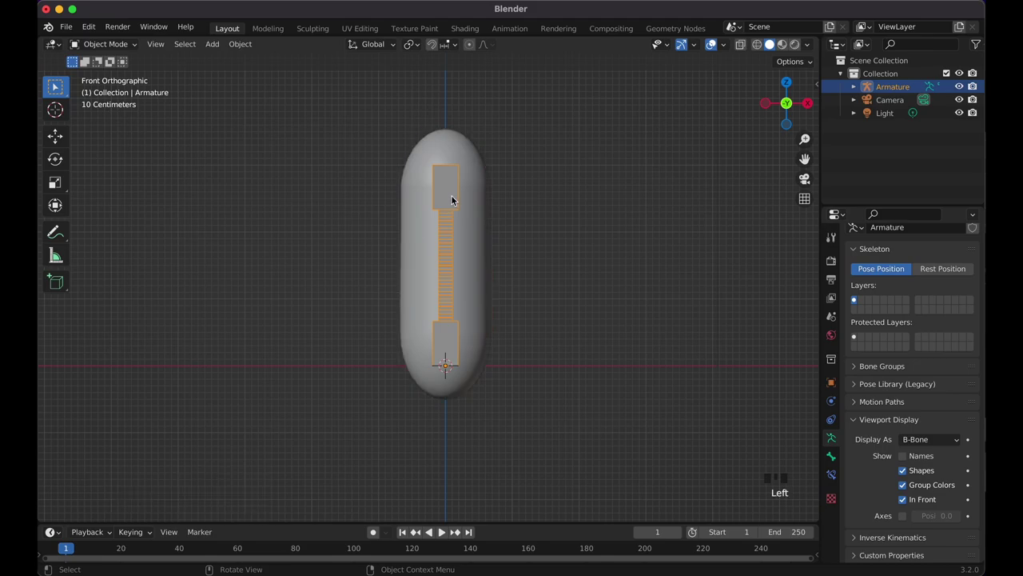
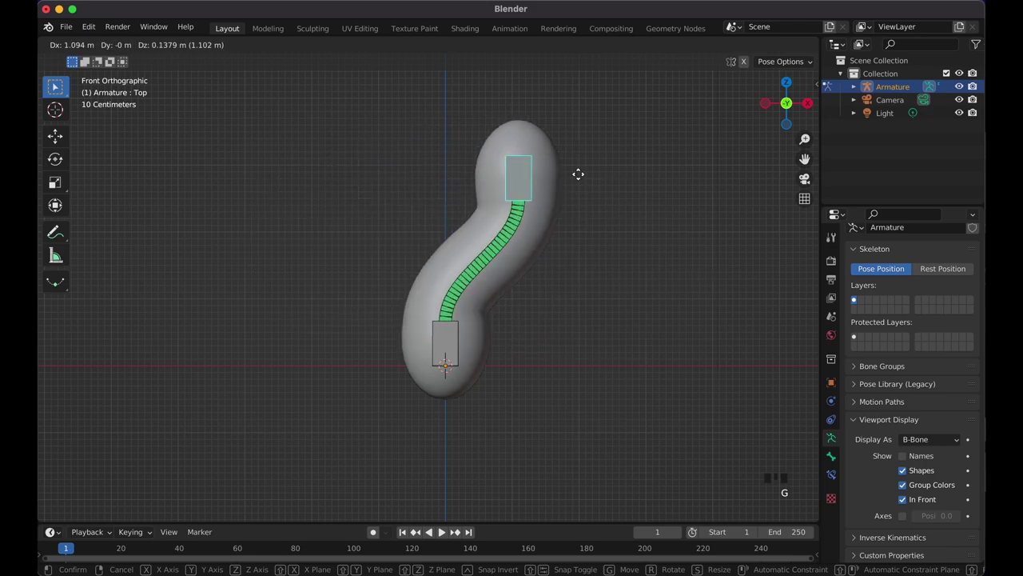
{"action": "key", "text": "r"}
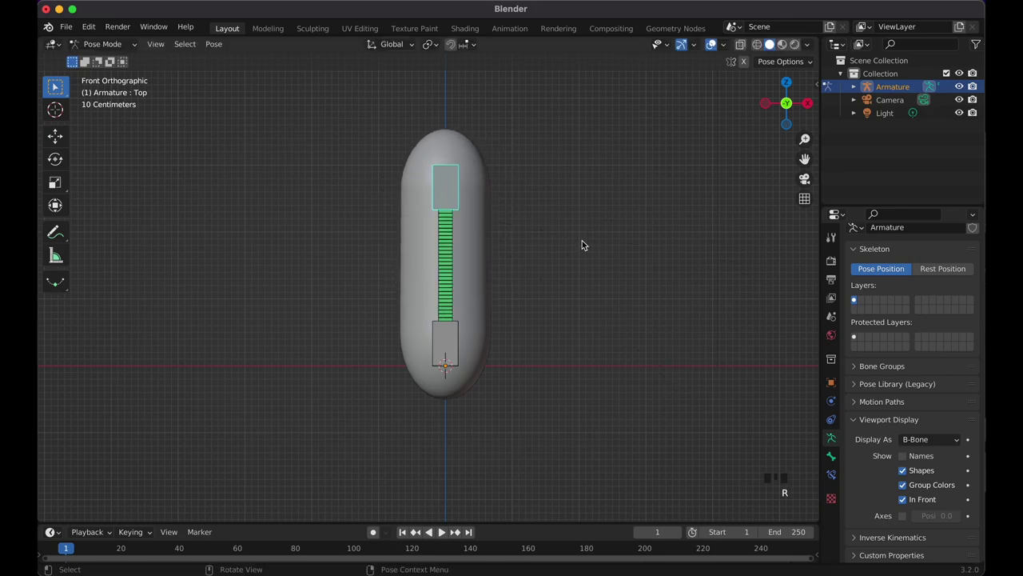
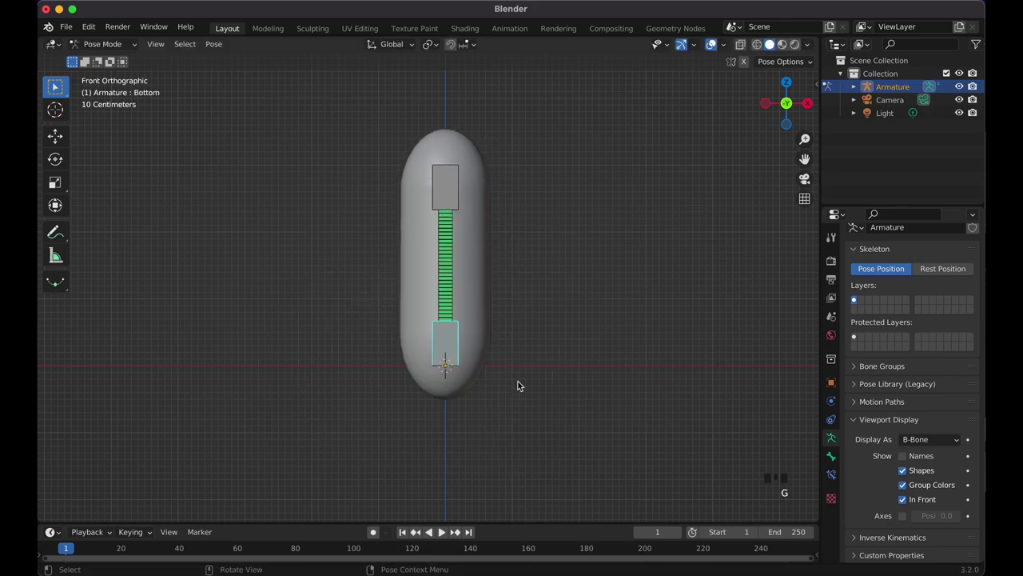
{"action": "key", "text": "r"}
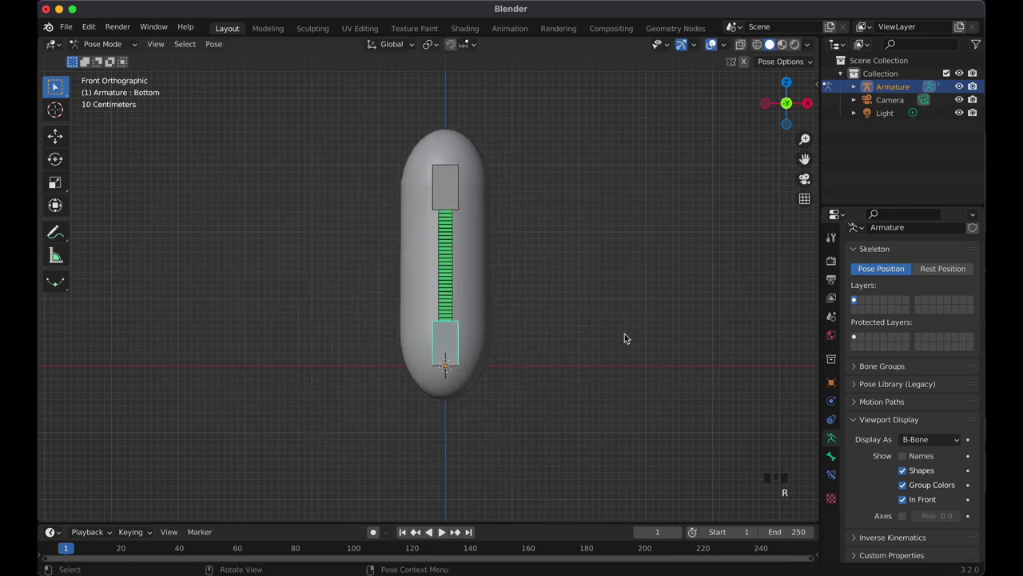
{"action": "left_click", "coordinate": [636, 324]}
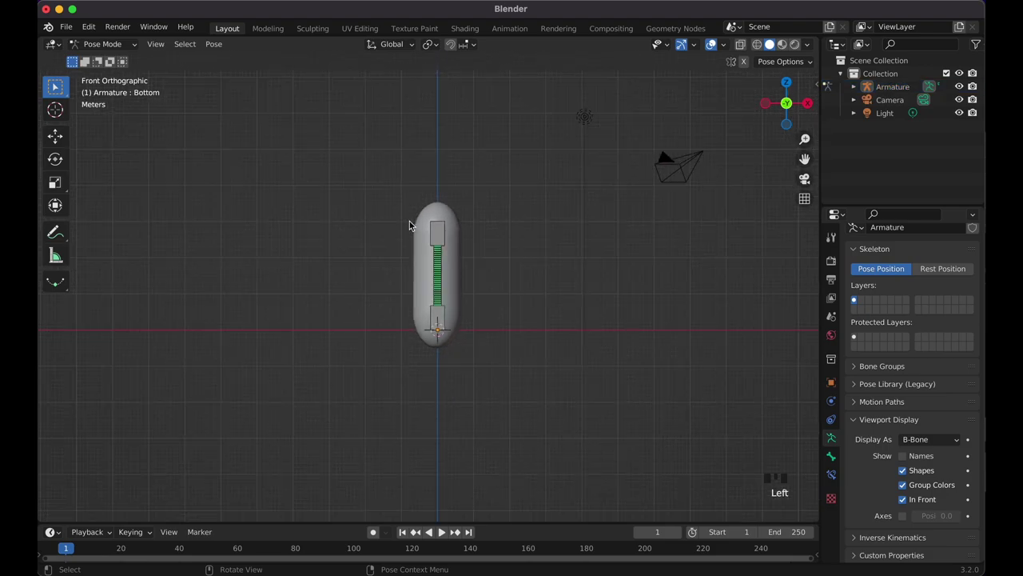
{"action": "left_click", "coordinate": [367, 177]}
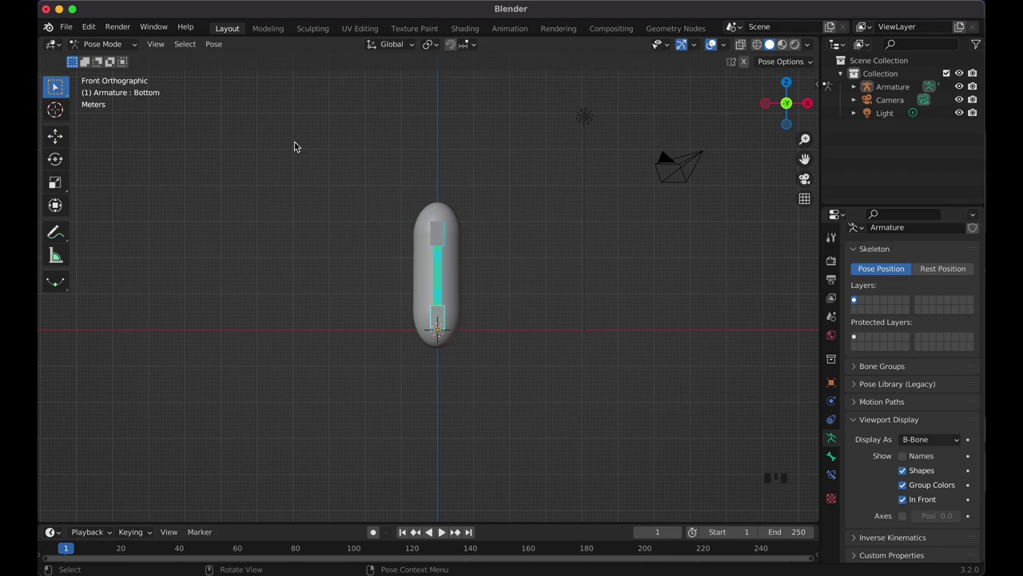
{"action": "left_click_drag", "start_coordinate": [125, 50], "coordinate": [305, 263]}
{"action": "left_click_drag", "start_coordinate": [325, 169], "coordinate": [357, 189]}
{"action": "left_click", "coordinate": [451, 275]}
{"action": "left_click", "coordinate": [364, 189]}
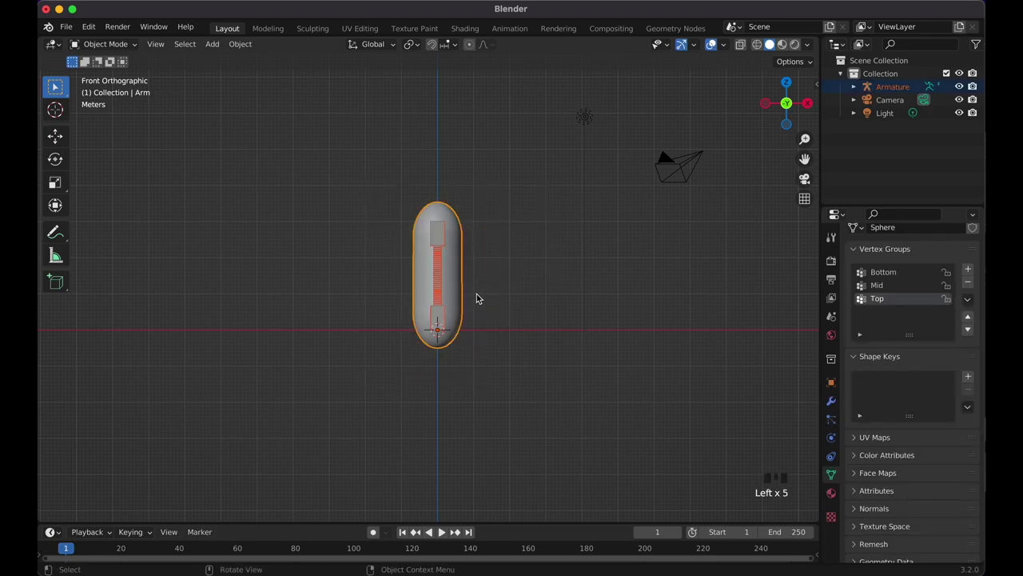
Move the rigged arm right and duplicate it to the left side.
{"action": "key", "text": "g"}
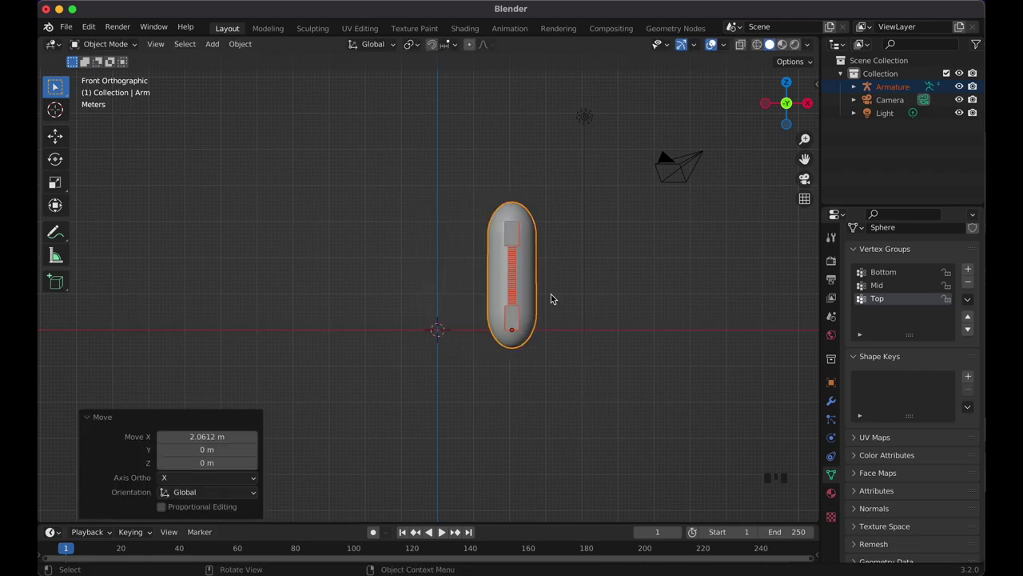
{"action": "key", "text": "shift+d"}
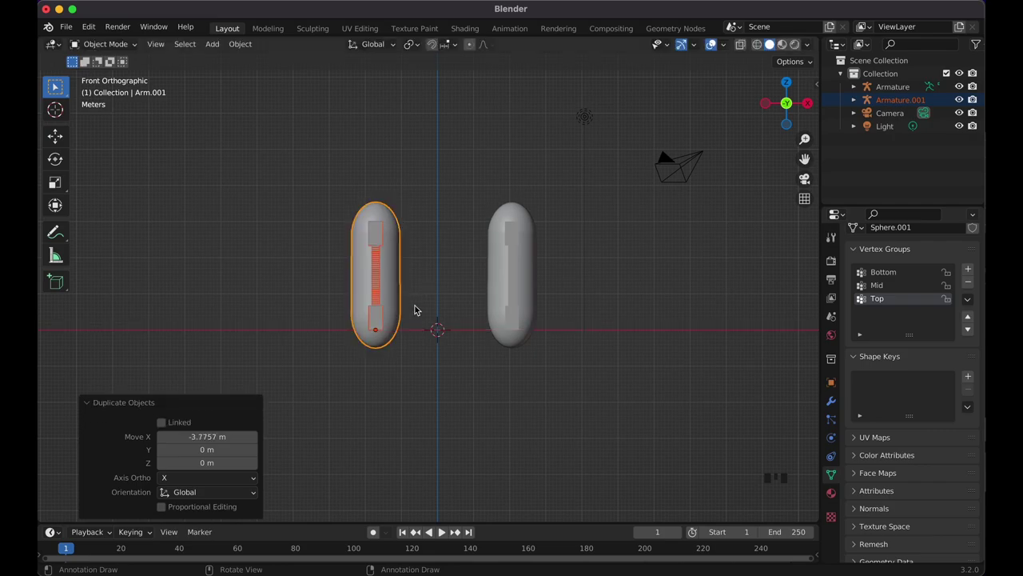
{"action": "left_click", "coordinate": [459, 194]}
Adjust both arms along X to sit evenly about the scene centre.
{"action": "key", "text": "g"}
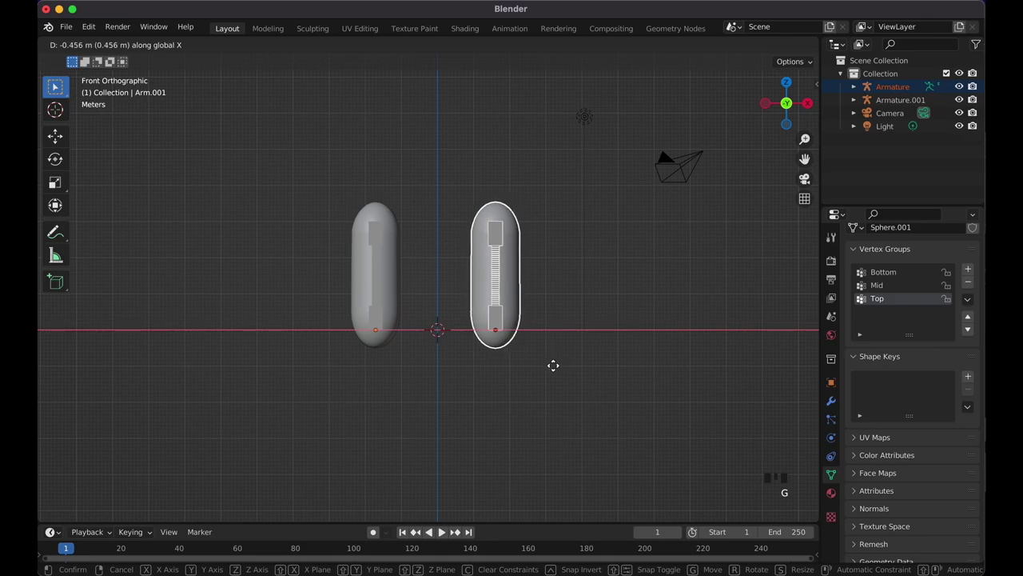
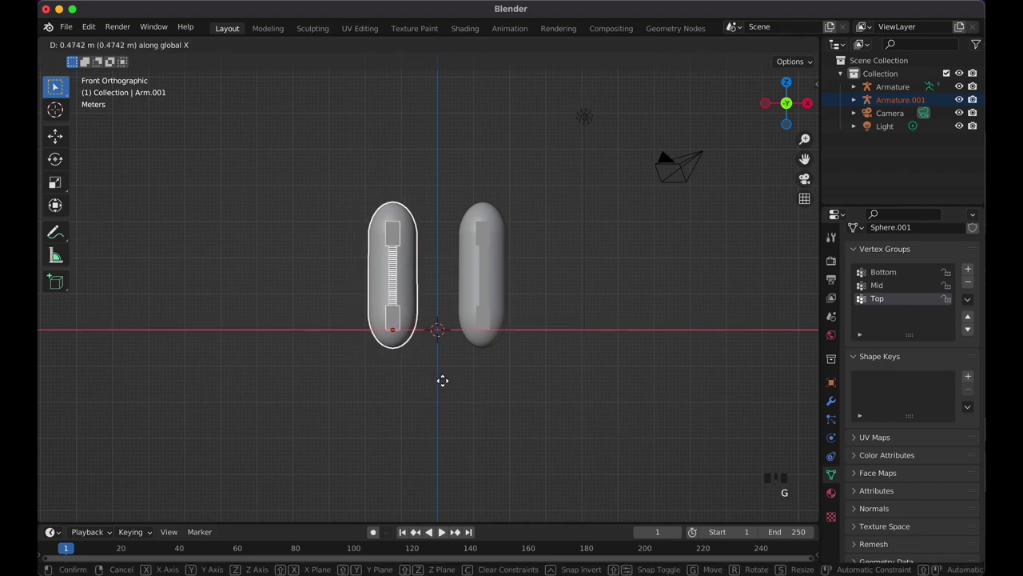
{"action": "left_click", "coordinate": [570, 289]}
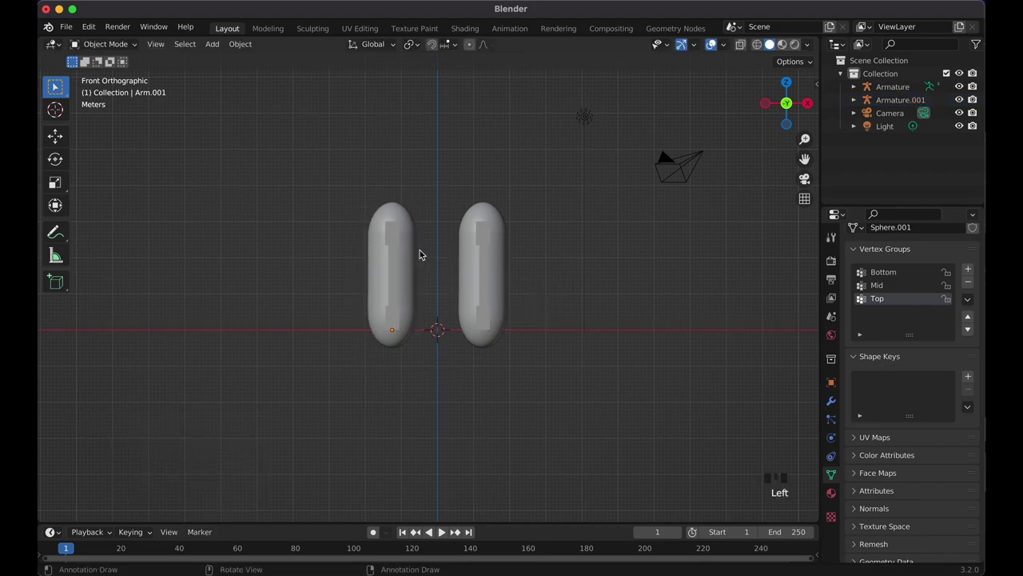
{"action": "left_click", "coordinate": [493, 230]}
{"action": "left_click", "coordinate": [502, 270]}
{"action": "left_click", "coordinate": [367, 157]}
{"action": "left_click", "coordinate": [449, 261]}
Add a UV sphere, raise it, scale it up and lower it onto the arms.
{"action": "key", "text": "shift+a"}
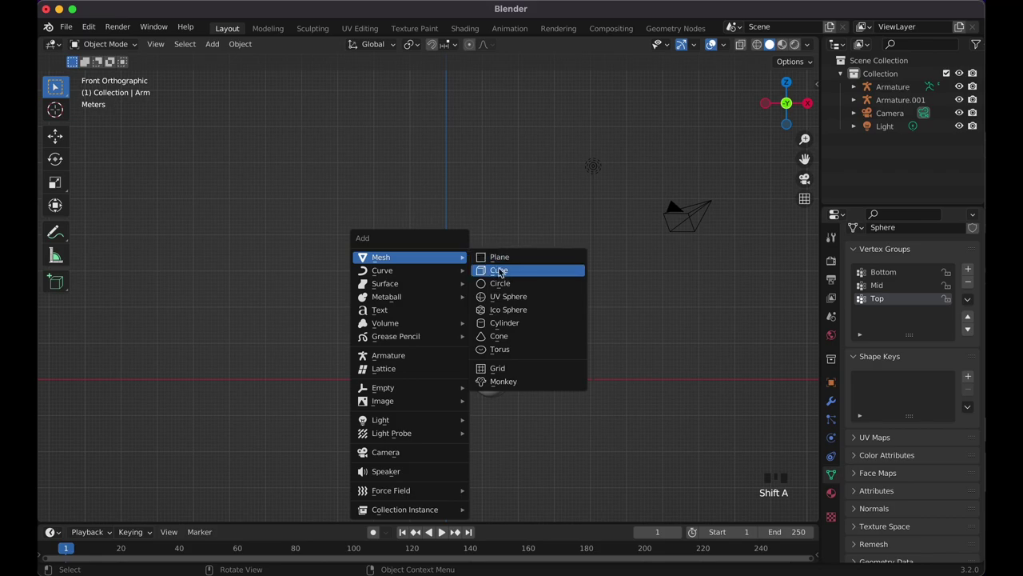
{"action": "key", "text": "g"}
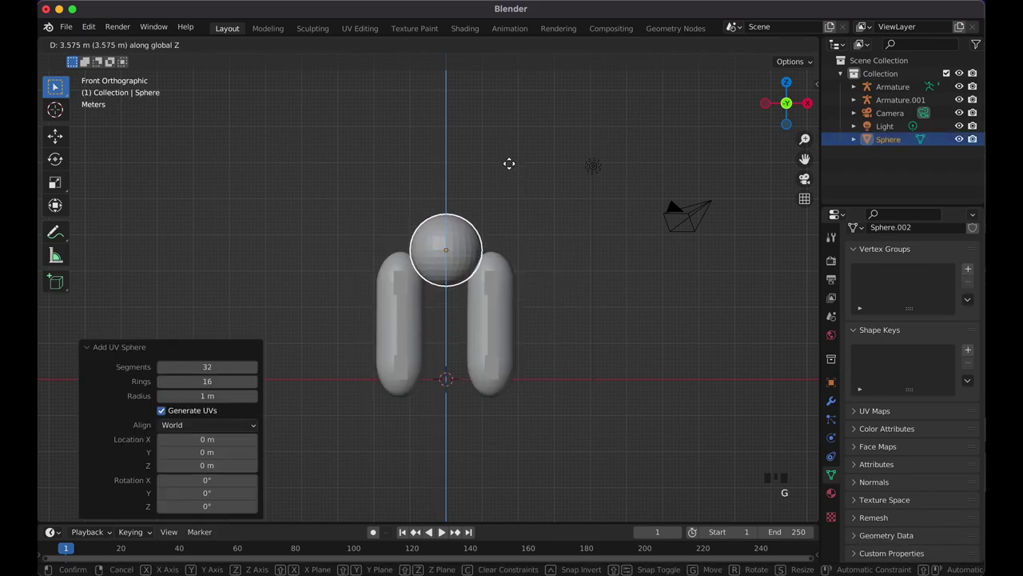
{"action": "key", "text": "s"}
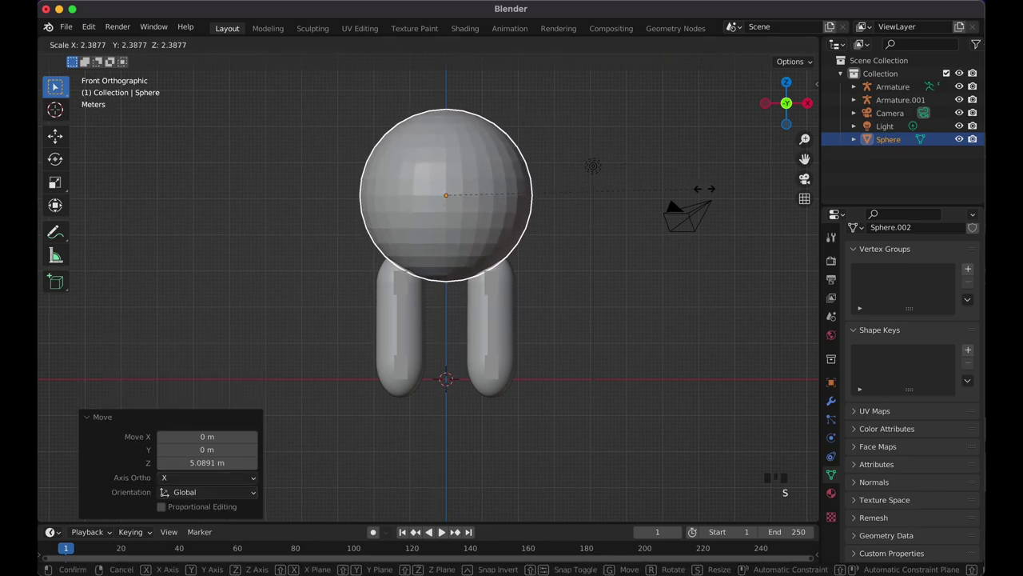
{"action": "key", "text": "g"}
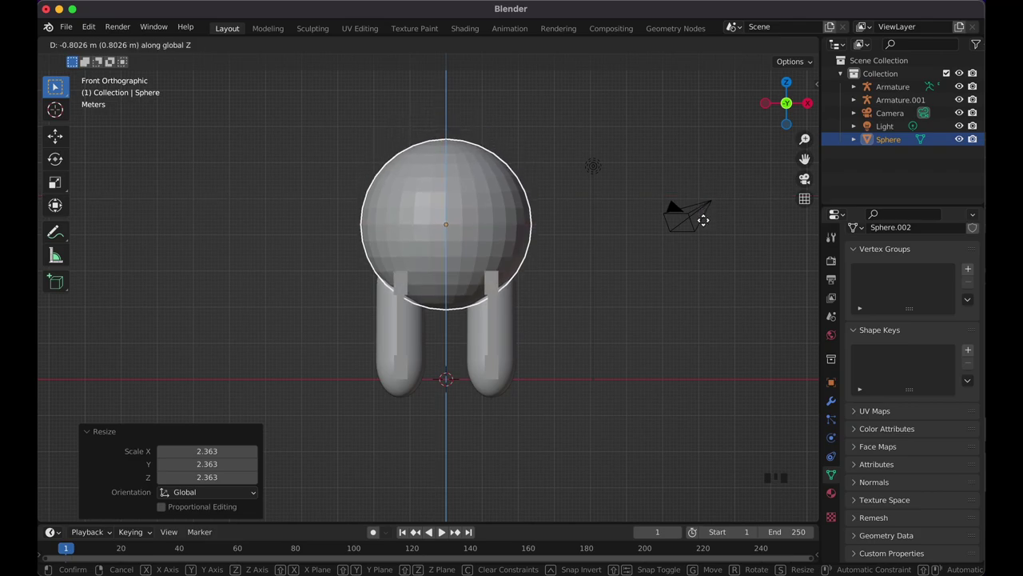
Fine-tune the sphere's size so it rests as a large body on the arms.
{"action": "key", "text": "s"}
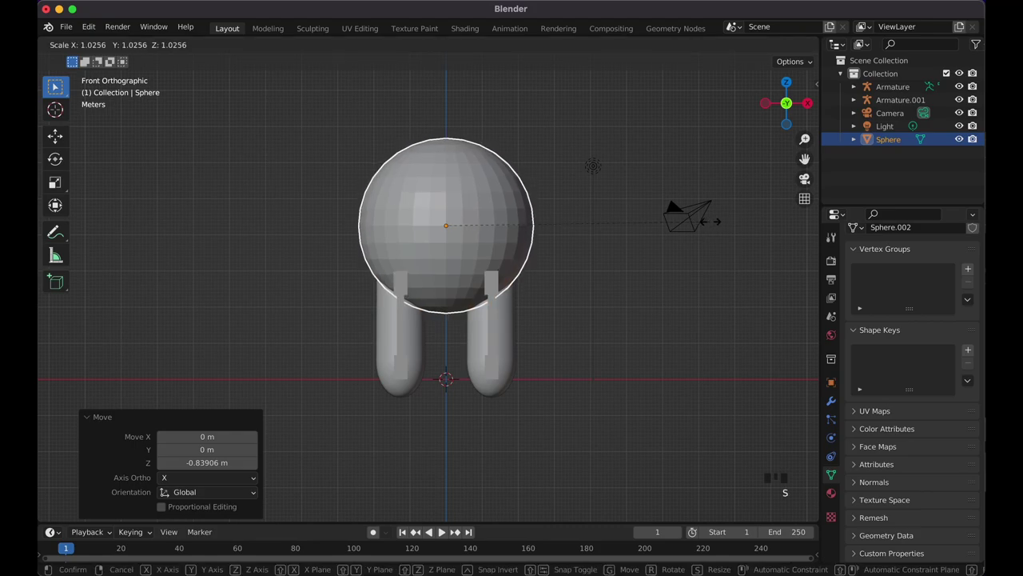
{"action": "left_click_drag", "start_coordinate": [481, 224], "coordinate": [559, 285]}
{"action": "key", "text": "s"}
{"action": "left_click", "coordinate": [569, 295]}
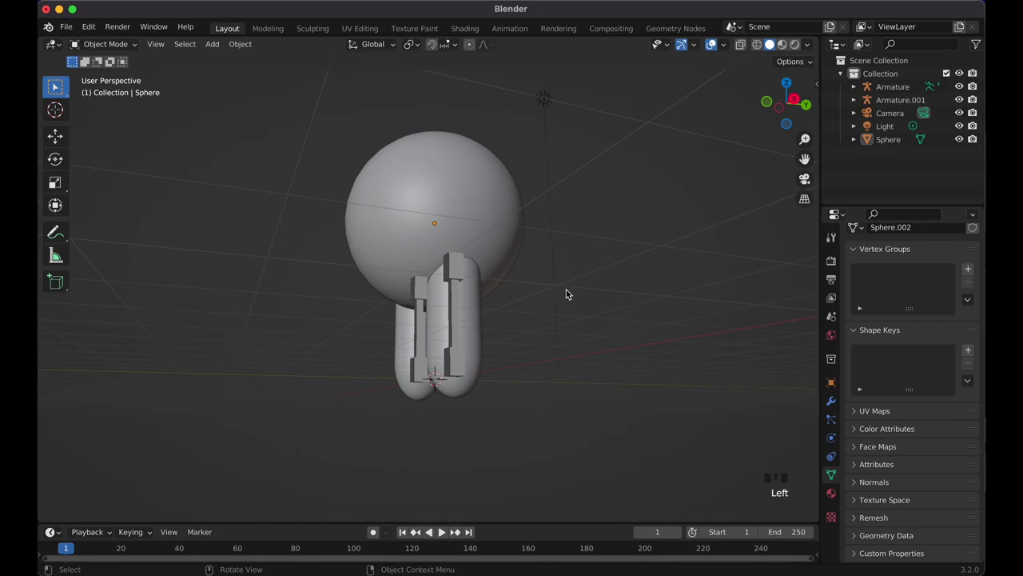
Duplicate the leg rig upward and rotate it 90° on Y as a right arm.
{"action": "key", "text": "KP_1"}
{"action": "left_click", "coordinate": [506, 326]}
{"action": "left_click", "coordinate": [493, 338]}
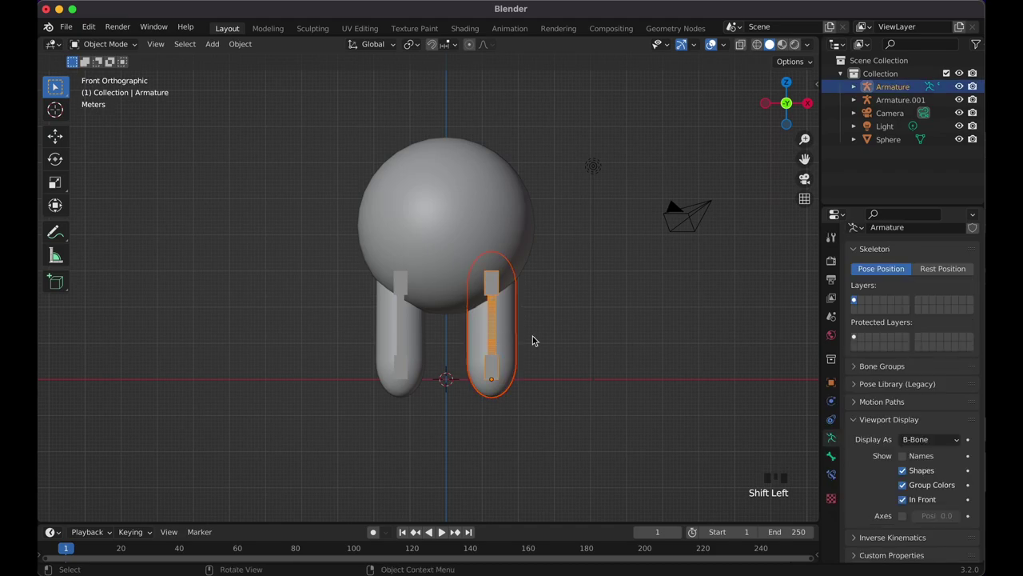
{"action": "key", "text": "shift+d"}
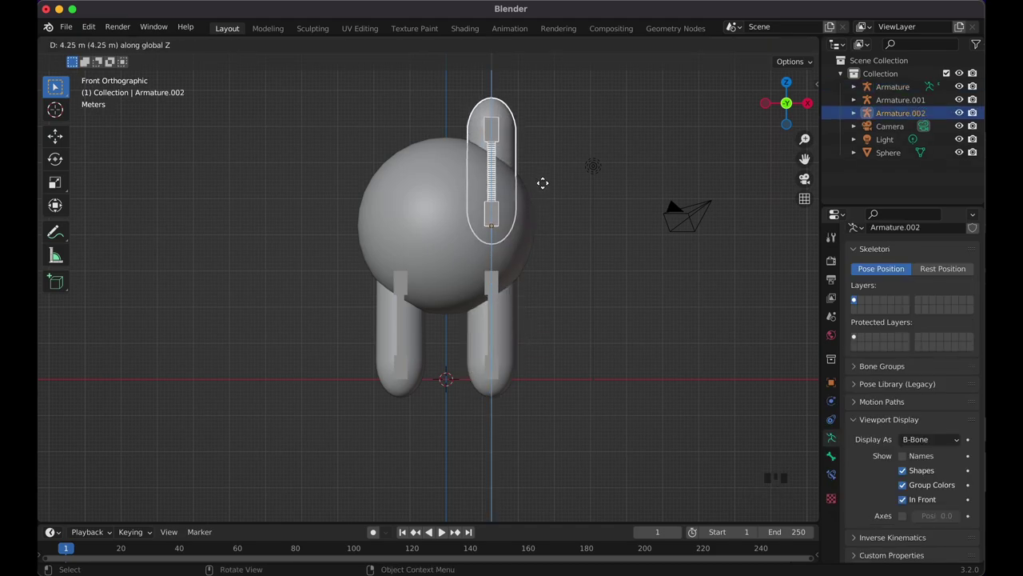
{"action": "key", "text": "r"}
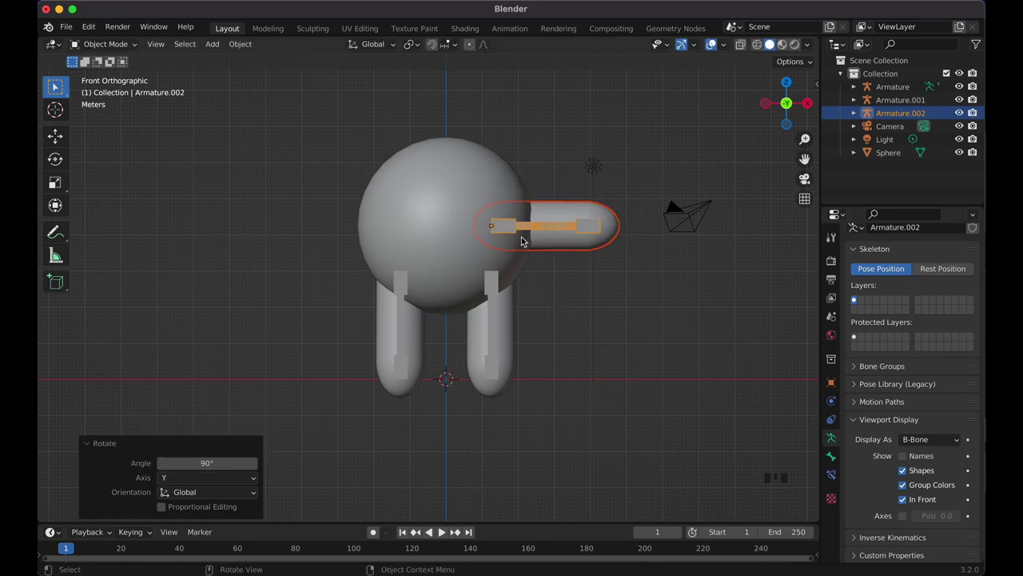
Undo an accidental extra duplicate of the arm rig and deselect.
{"action": "key", "text": "shift+d"}
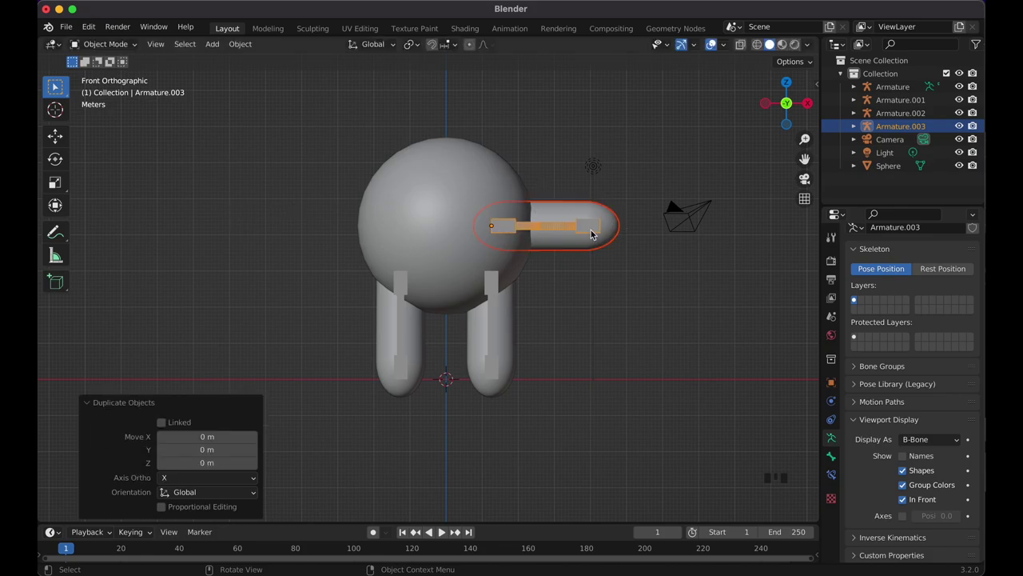
{"action": "key", "text": "g"}
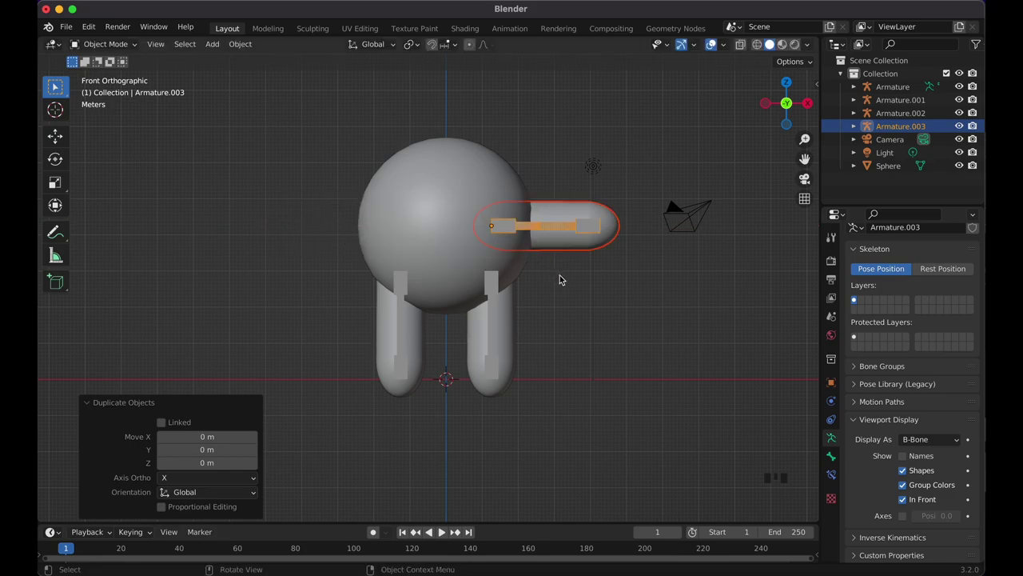
{"action": "key", "text": "z"}
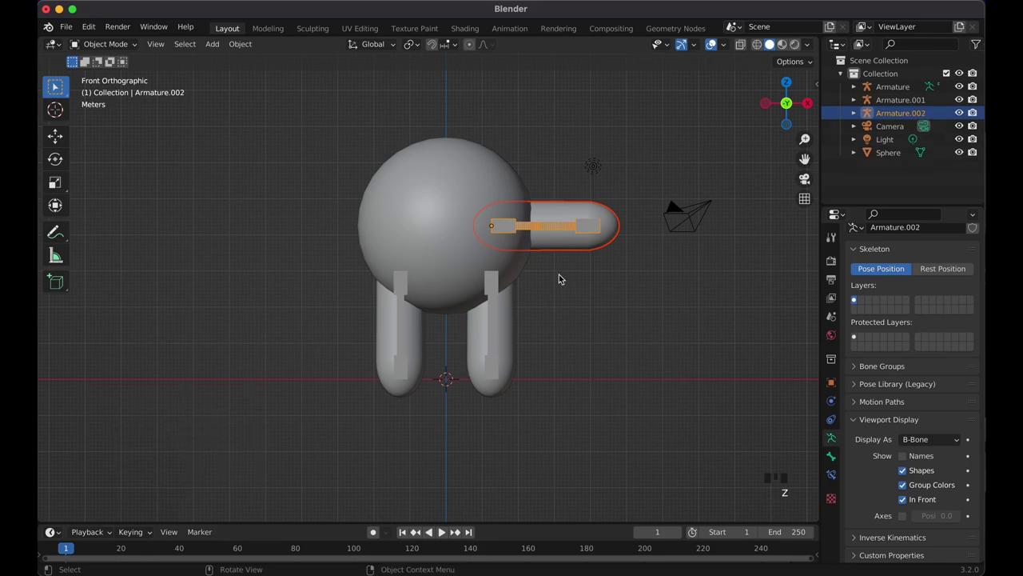
{"action": "left_click", "coordinate": [559, 163]}
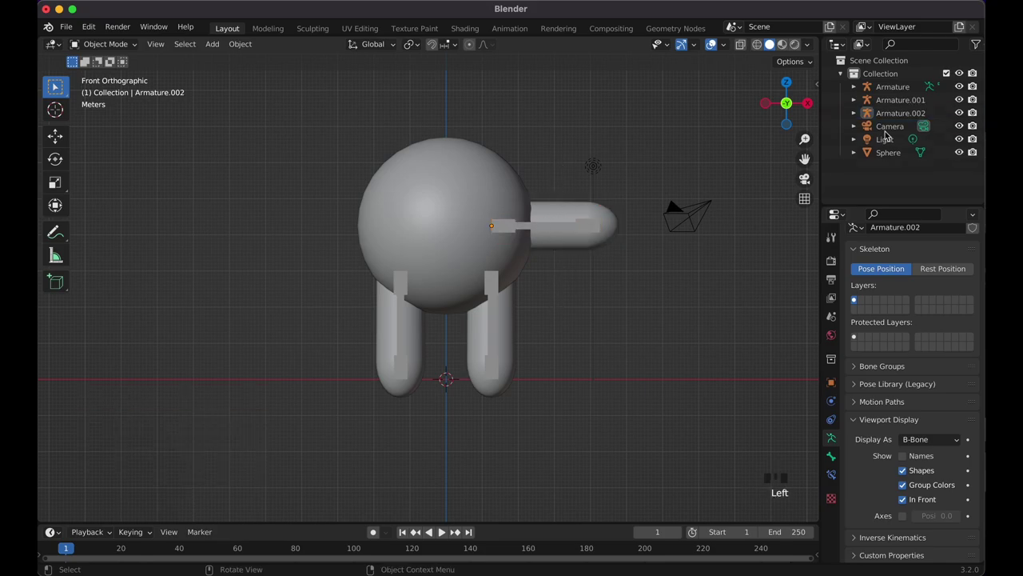
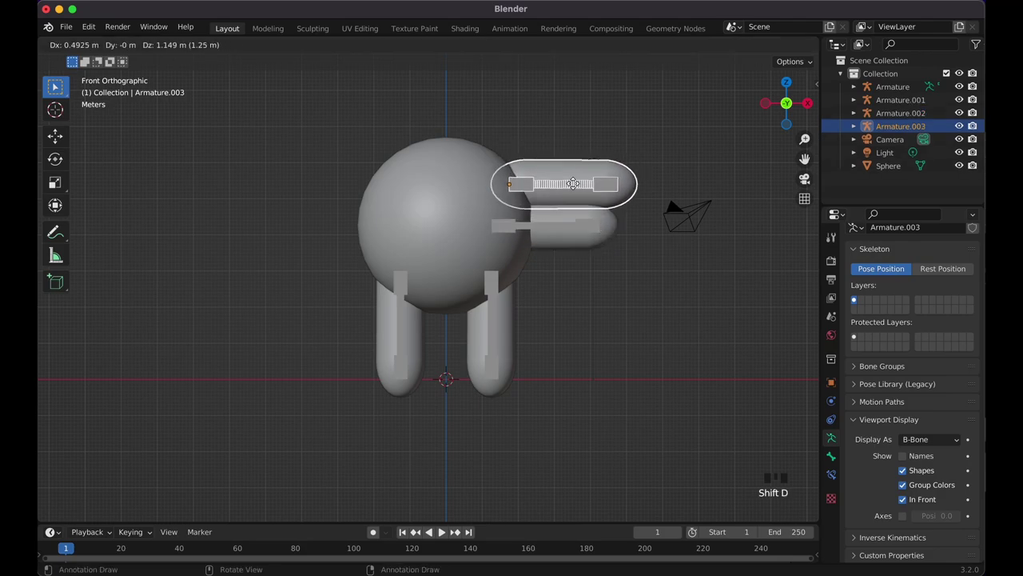
Rotate the arm copy 180° on Y and move it to the sphere's left side.
{"action": "key", "text": "r"}
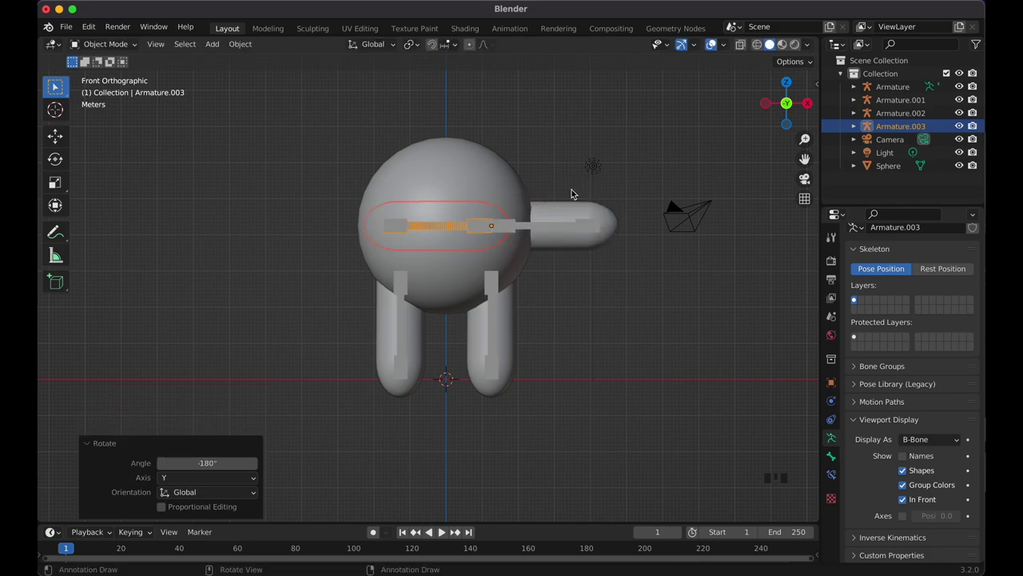
{"action": "key", "text": "g"}
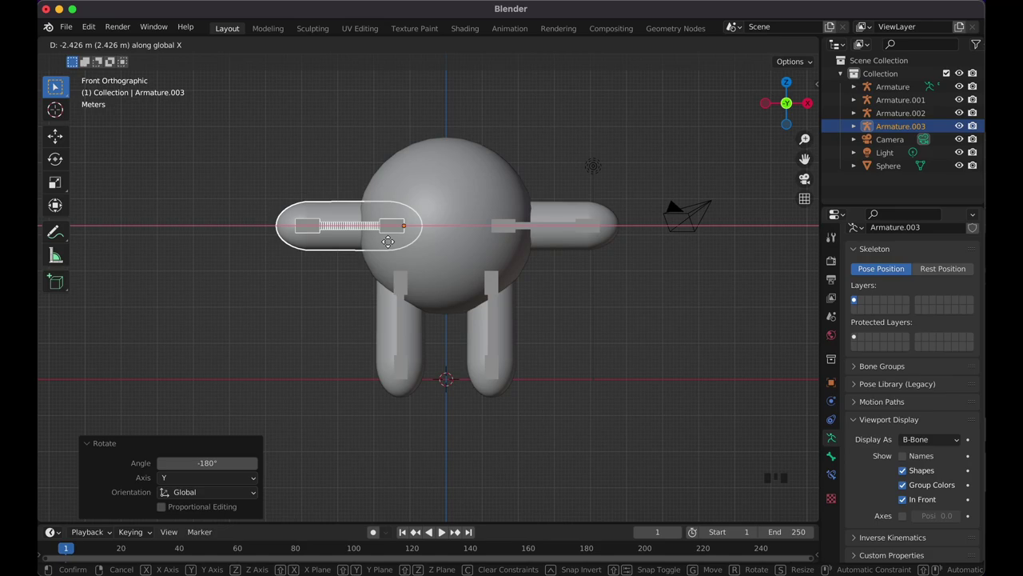
{"action": "left_click", "coordinate": [600, 374]}
{"action": "left_click", "coordinate": [551, 367]}
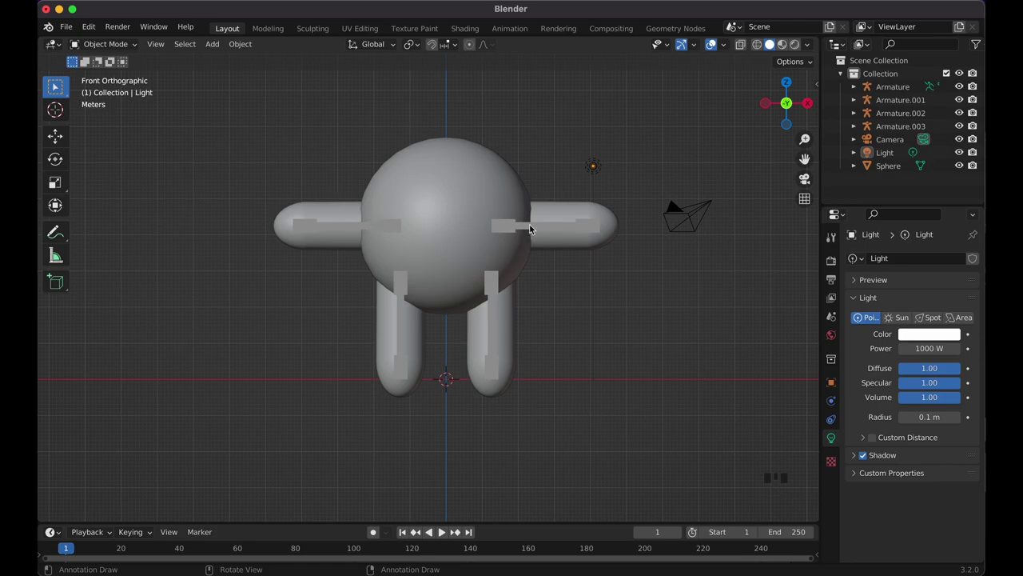
Slide the right arm outward so both arms sit evenly, then inspect.
{"action": "left_click", "coordinate": [577, 219]}
{"action": "left_click", "coordinate": [561, 228]}
{"action": "key", "text": "g"}
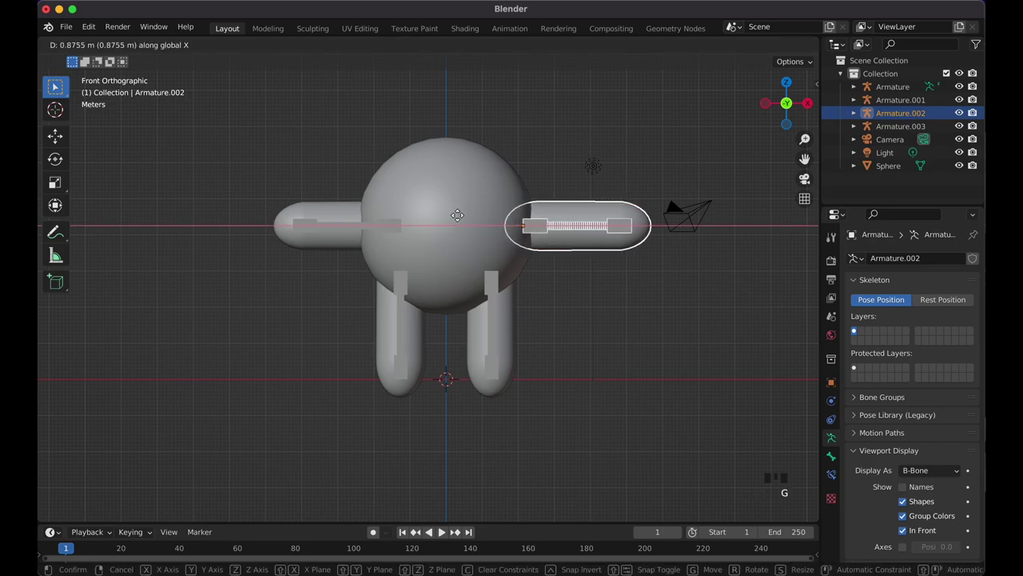
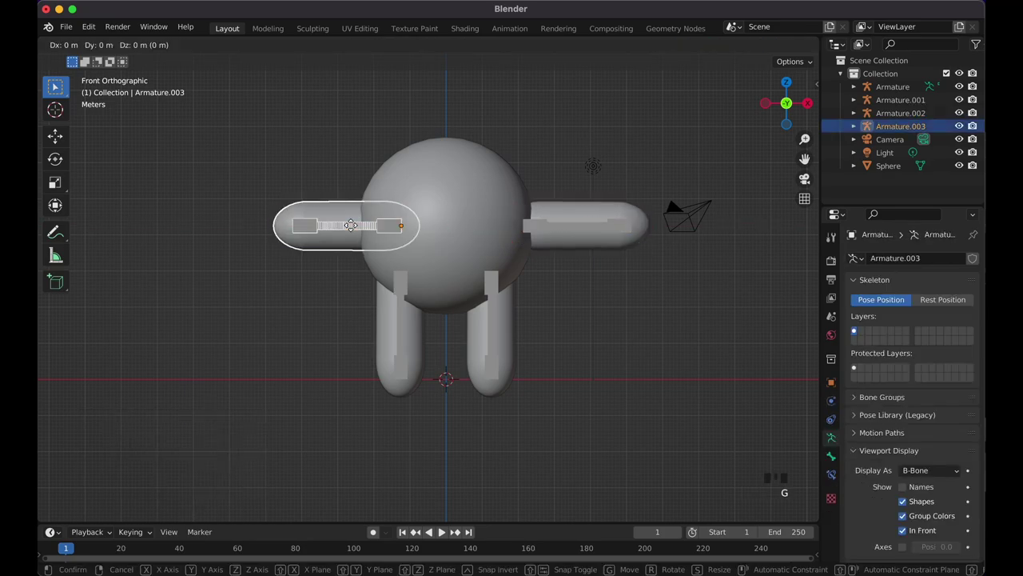
{"action": "left_click", "coordinate": [585, 332]}
{"action": "middle_click", "coordinate": [589, 329]}
{"action": "key", "text": "KP_1"}
{"action": "middle_click", "coordinate": [587, 335]}
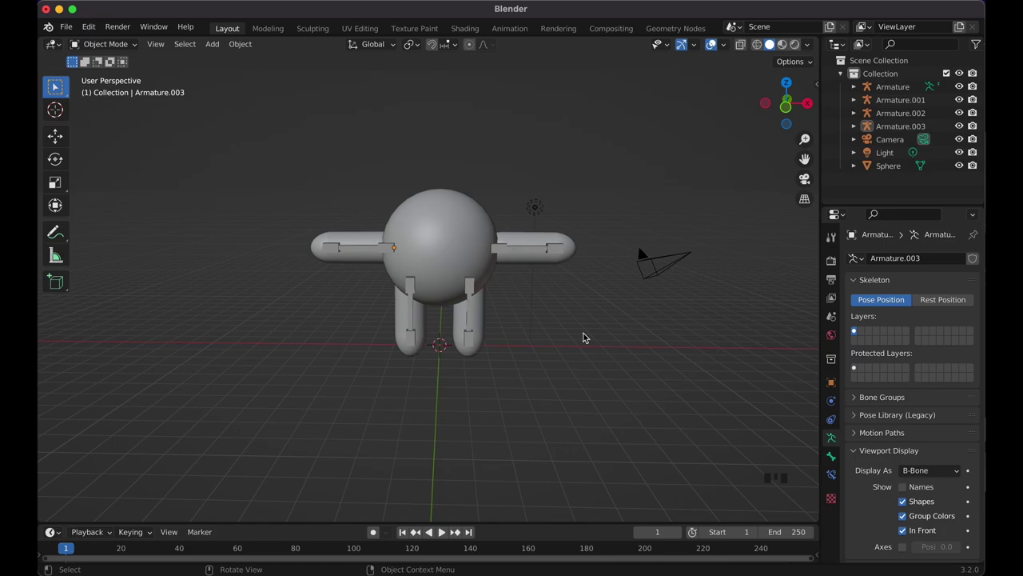
Return to the front view to review the assembled limbs.
{"action": "key", "text": "KP_1"}
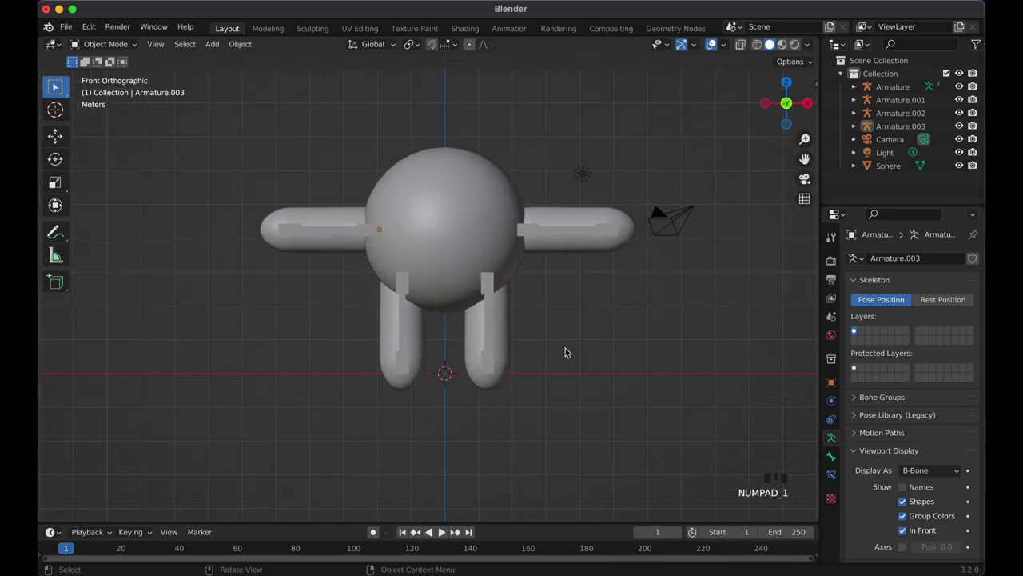
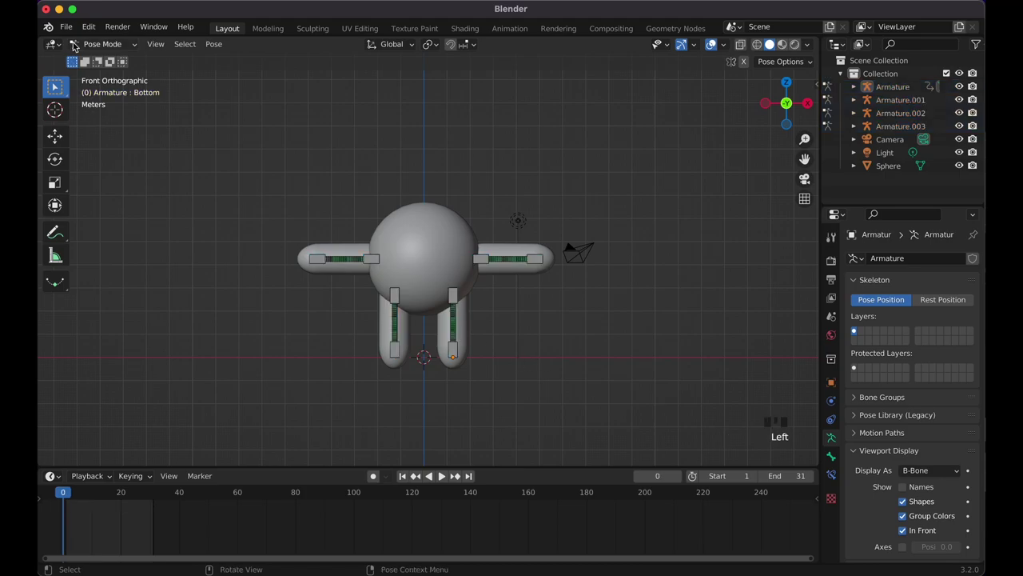
Give the sphere body a new dark blue material, then select the right arm mesh.
{"action": "left_click_drag", "start_coordinate": [90, 47], "coordinate": [434, 243]}
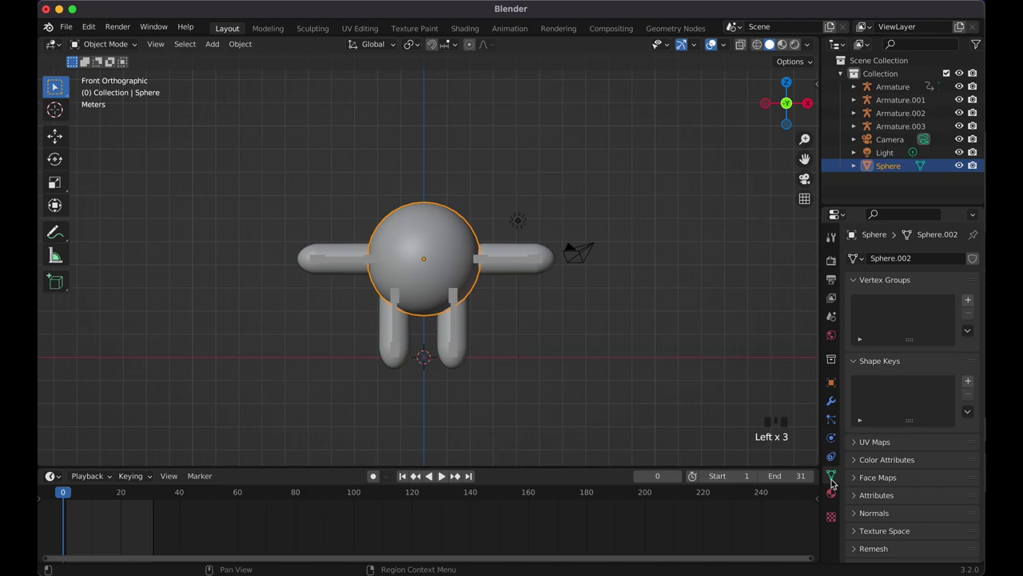
{"action": "left_click", "coordinate": [842, 403]}
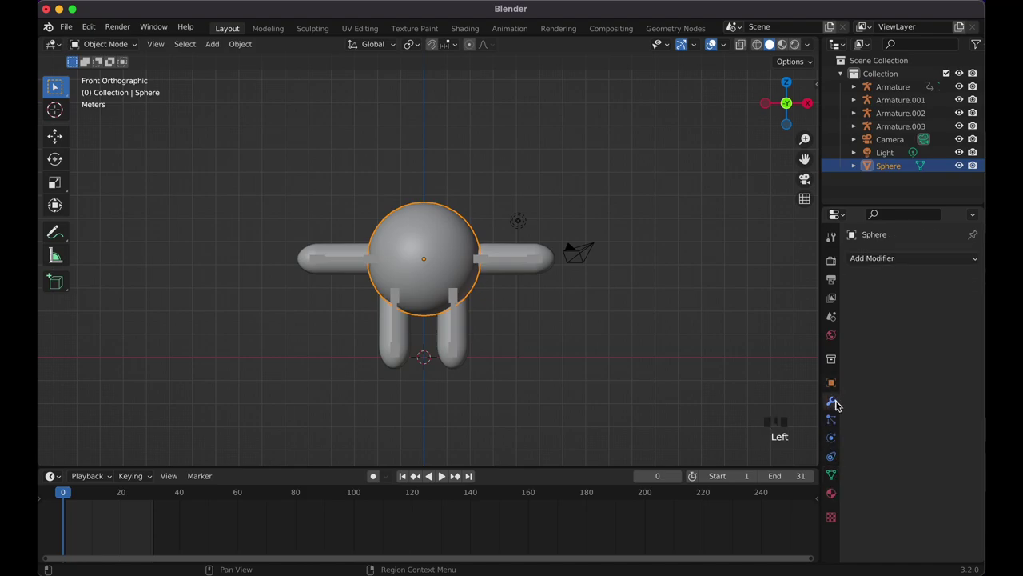
{"action": "left_click", "coordinate": [837, 493]}
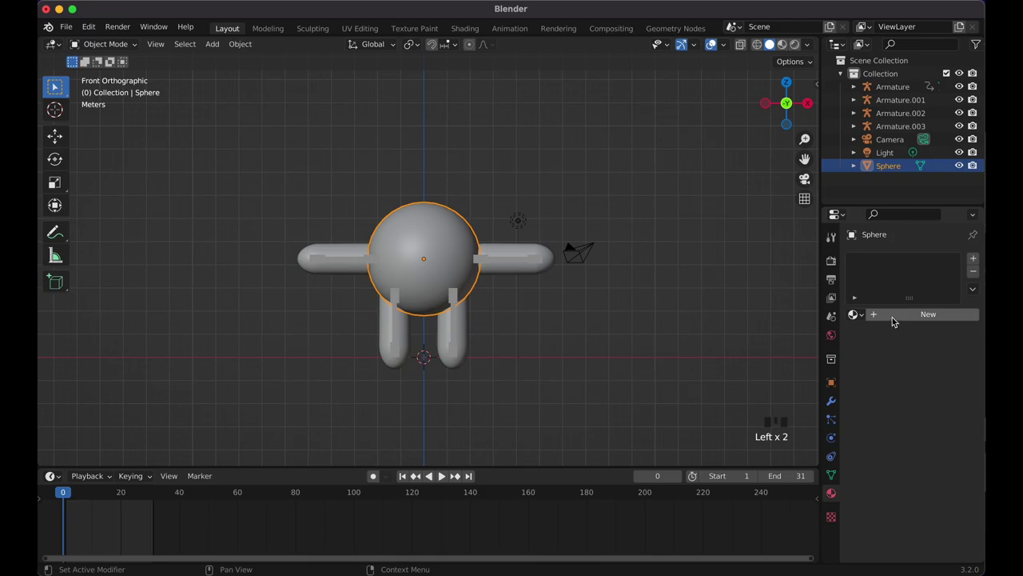
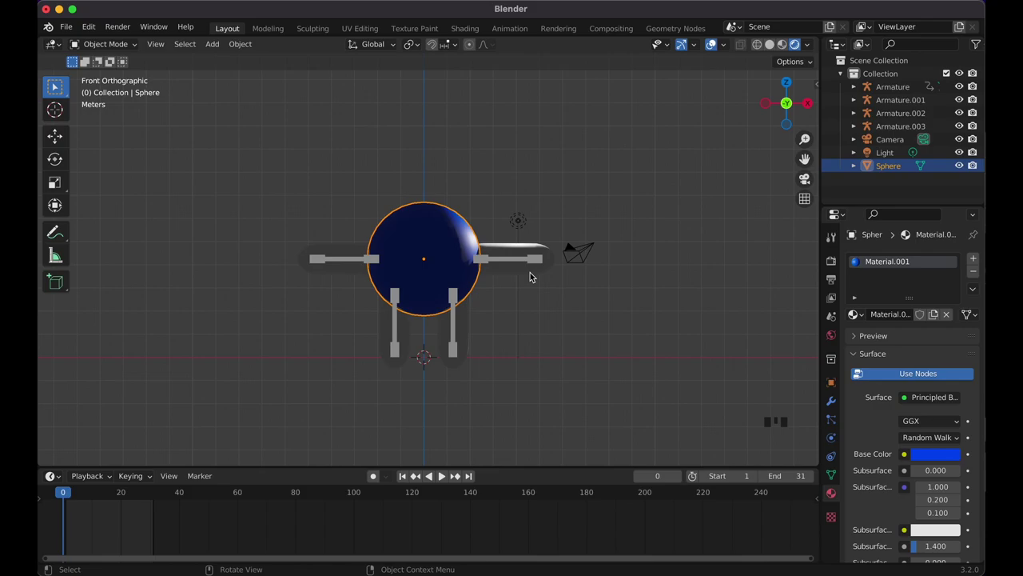
{"action": "left_click", "coordinate": [508, 244]}
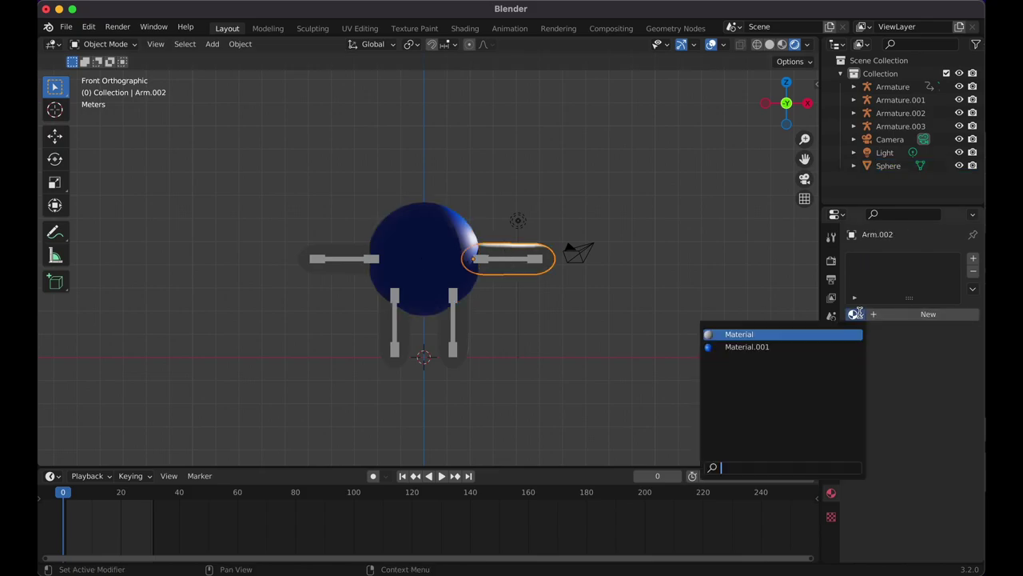
Assign the body's blue Material.001 to the right arm and move on to the right leg.
{"action": "left_click_drag", "start_coordinate": [794, 346], "coordinate": [373, 250]}
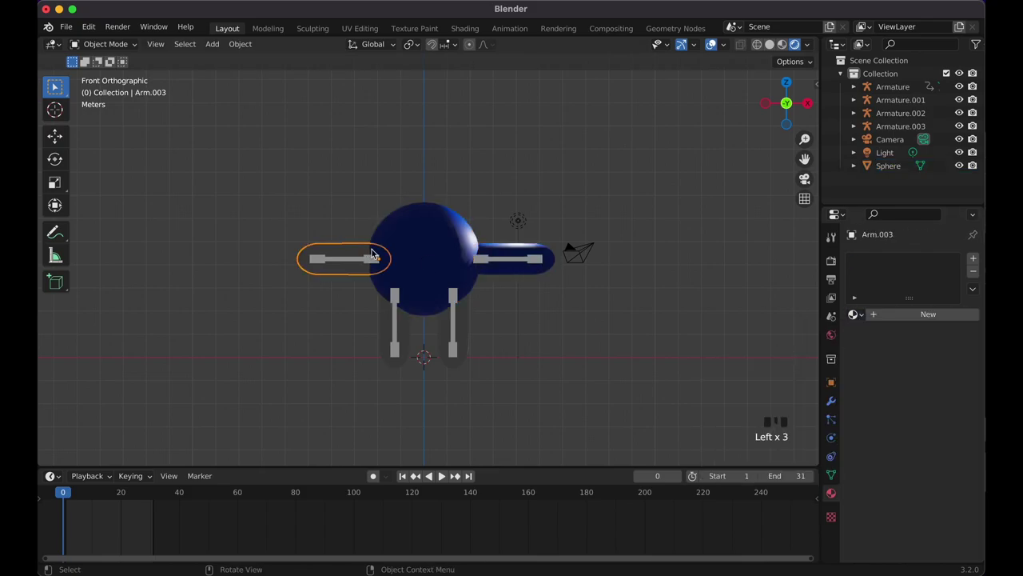
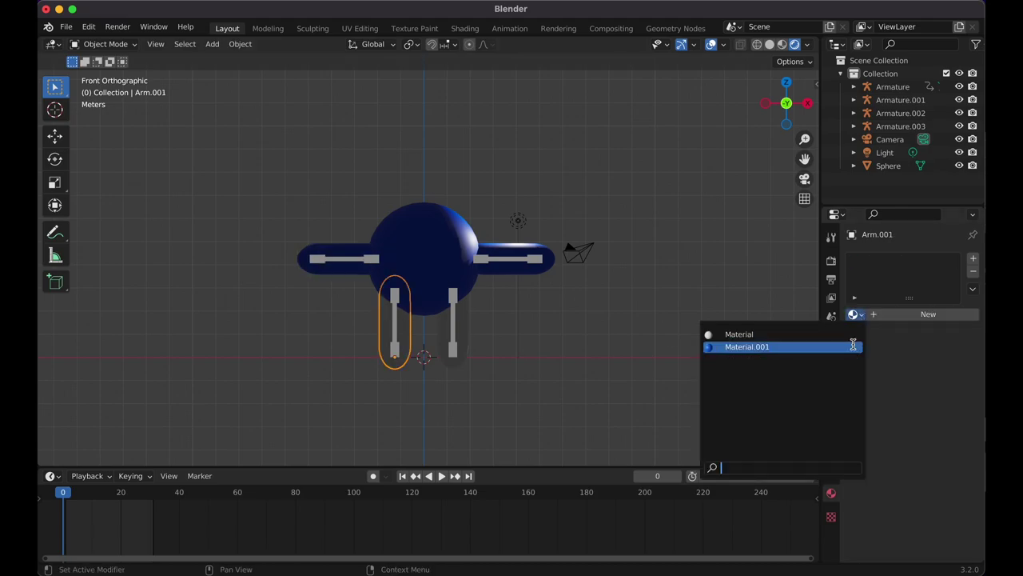
{"action": "left_click", "coordinate": [856, 348]}
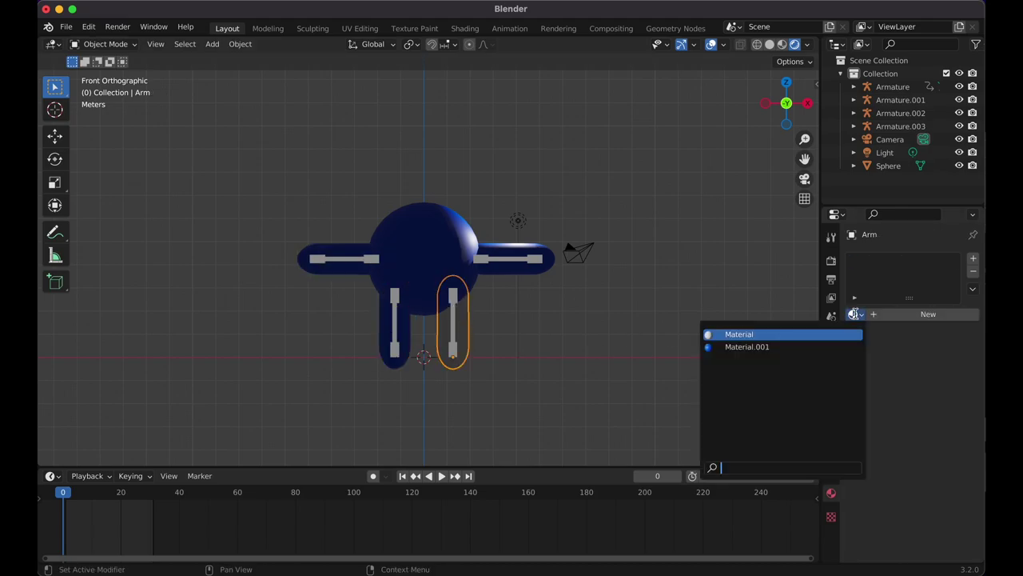
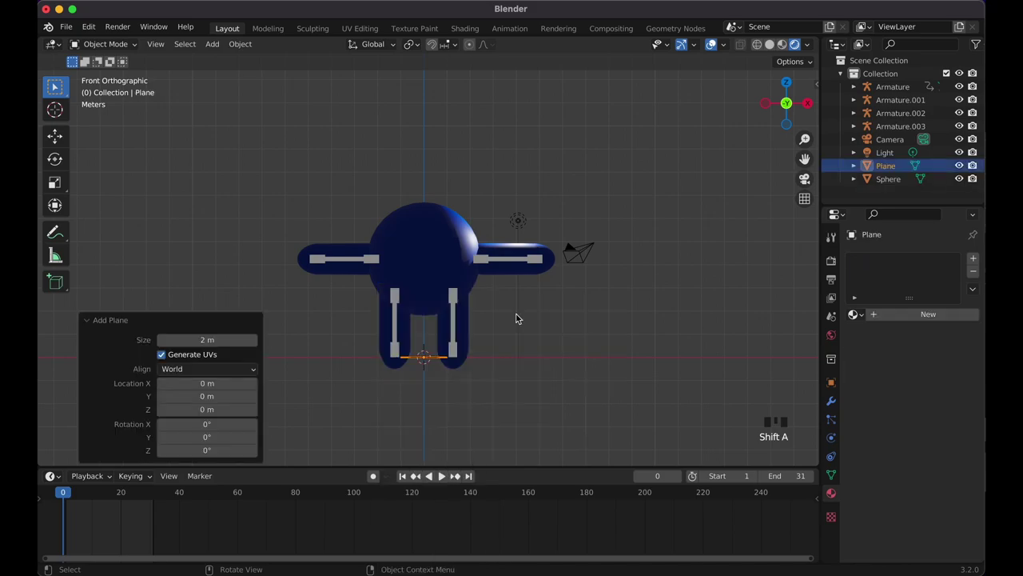
Scale the new floor plane up large and shift it vertically under the character.
{"action": "key", "text": "s"}
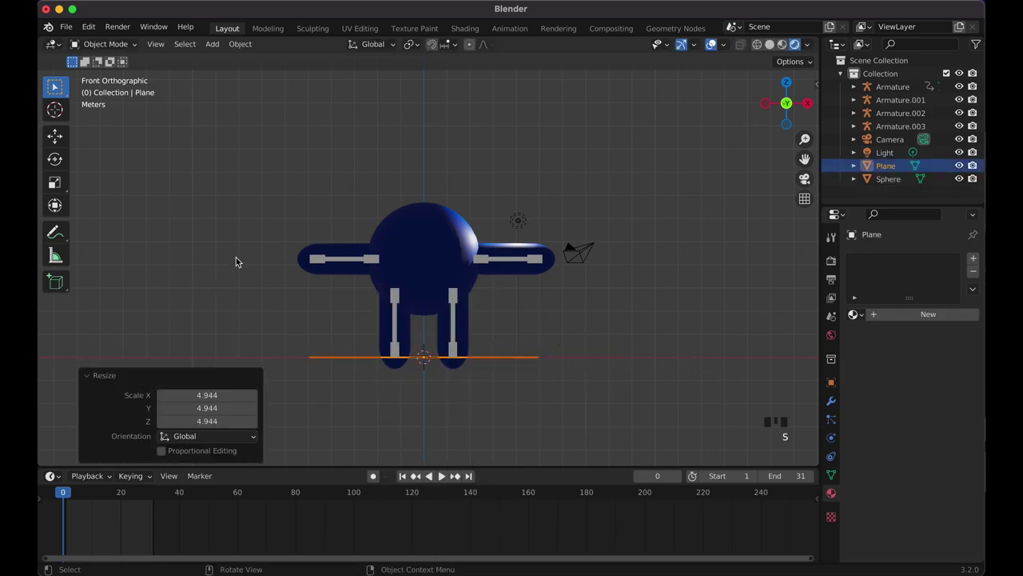
{"action": "key", "text": "s"}
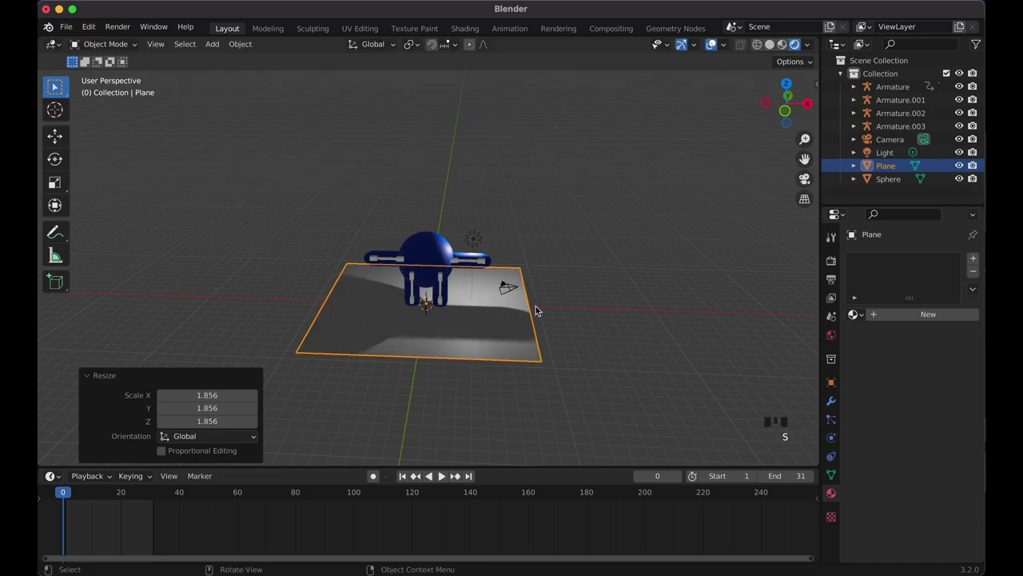
{"action": "key", "text": "s"}
{"action": "key", "text": "g"}
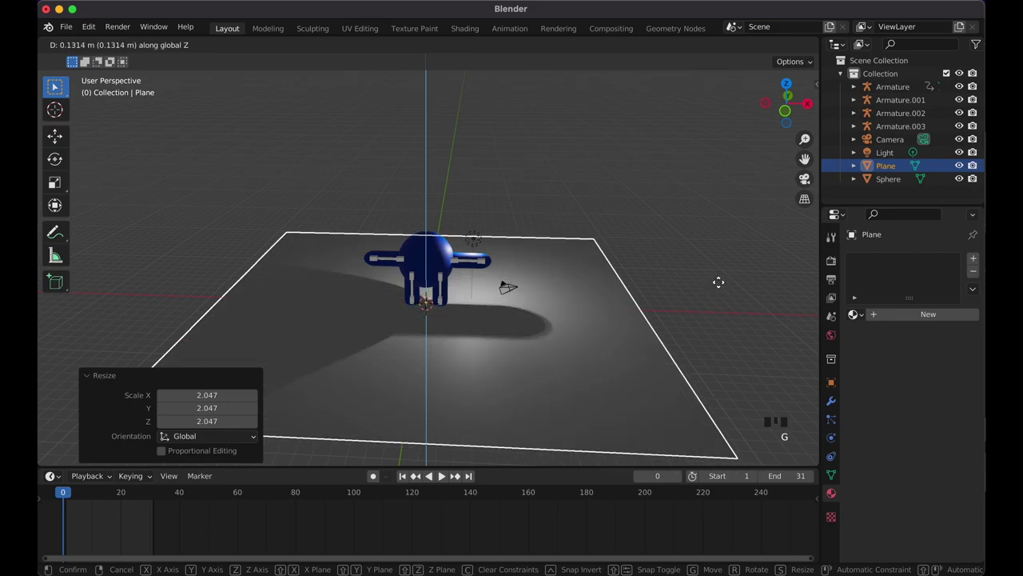
From front view, lift the character's body and rigs to stand above the floor.
{"action": "key", "text": "KP_1"}
{"action": "left_click", "coordinate": [362, 211]}
{"action": "key", "text": "g"}
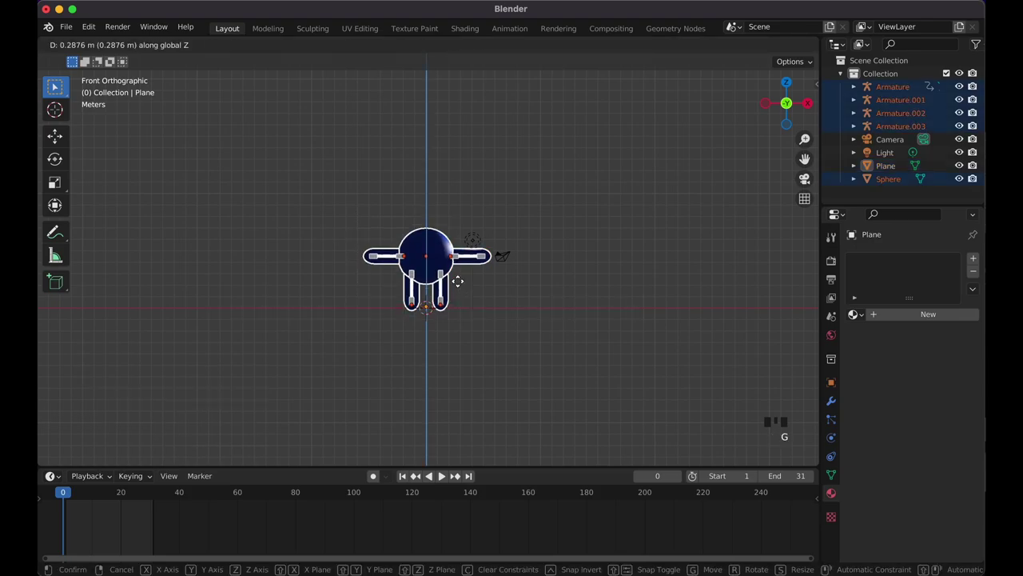
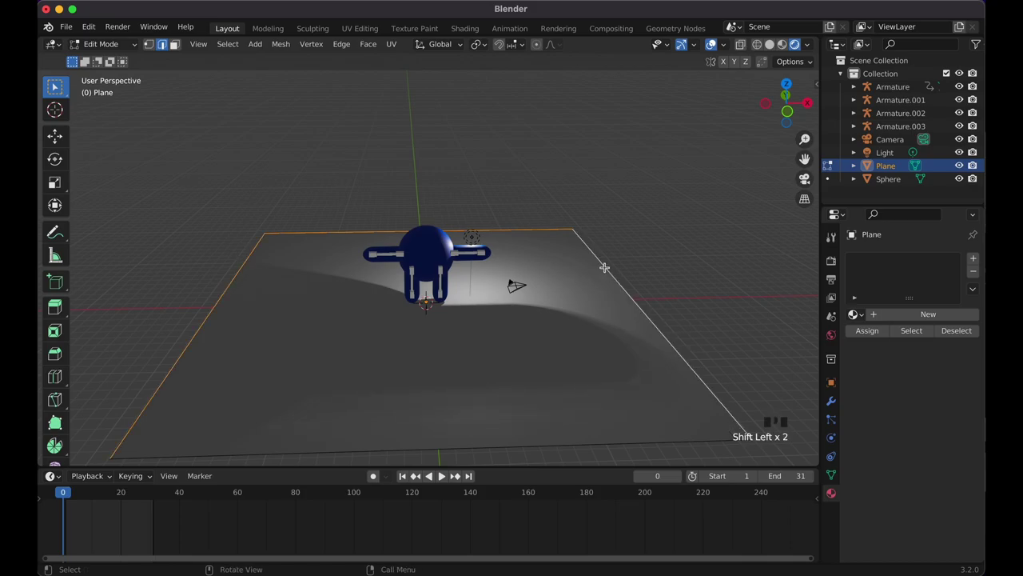
Extrude the floor plane's edges upward into tall walls and check the room through the camera.
{"action": "key", "text": "e"}
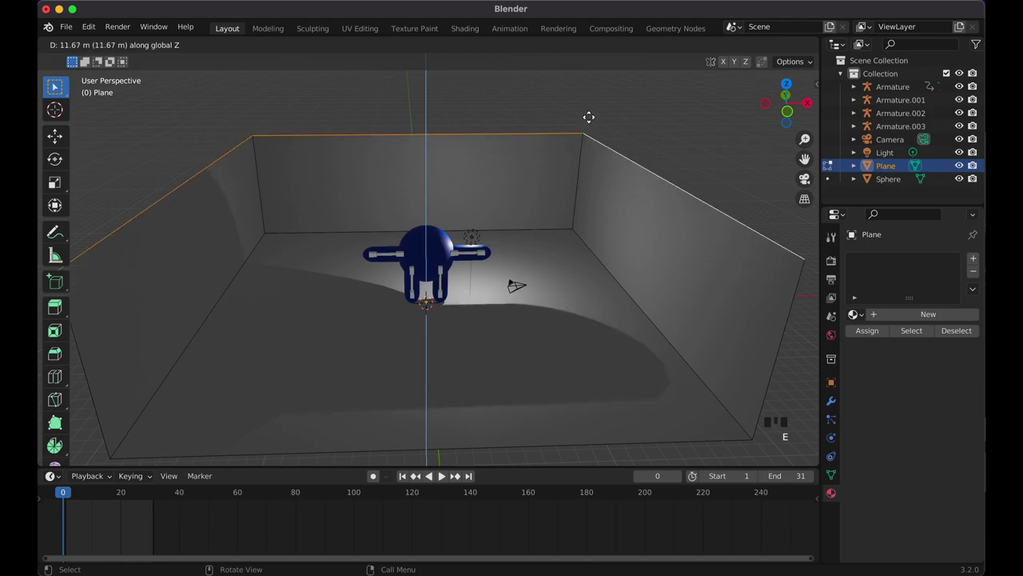
{"action": "key", "text": "KP_1"}
{"action": "key", "text": "KP_0"}
{"action": "key", "text": "`"}
{"action": "key", "text": "`"}
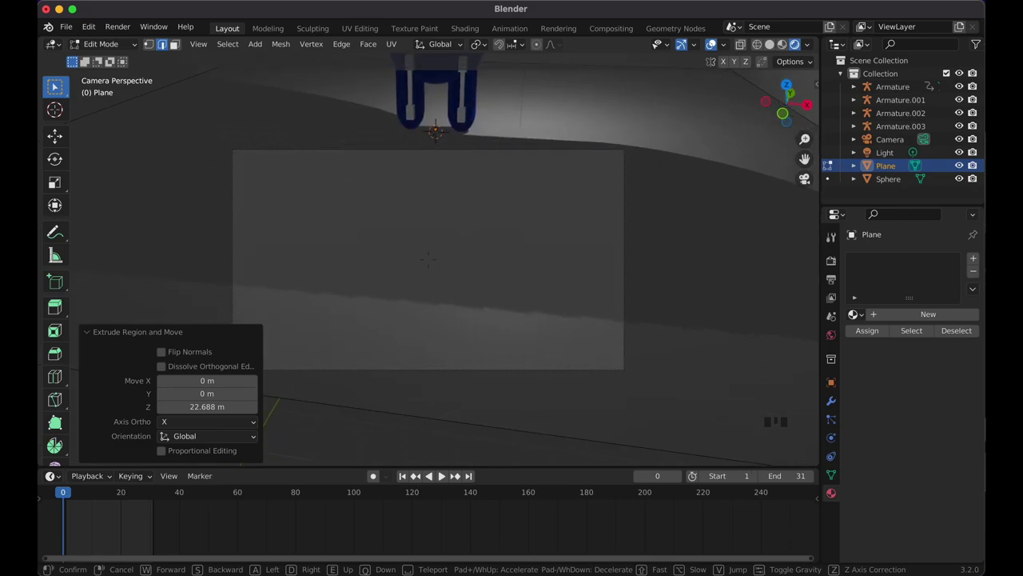
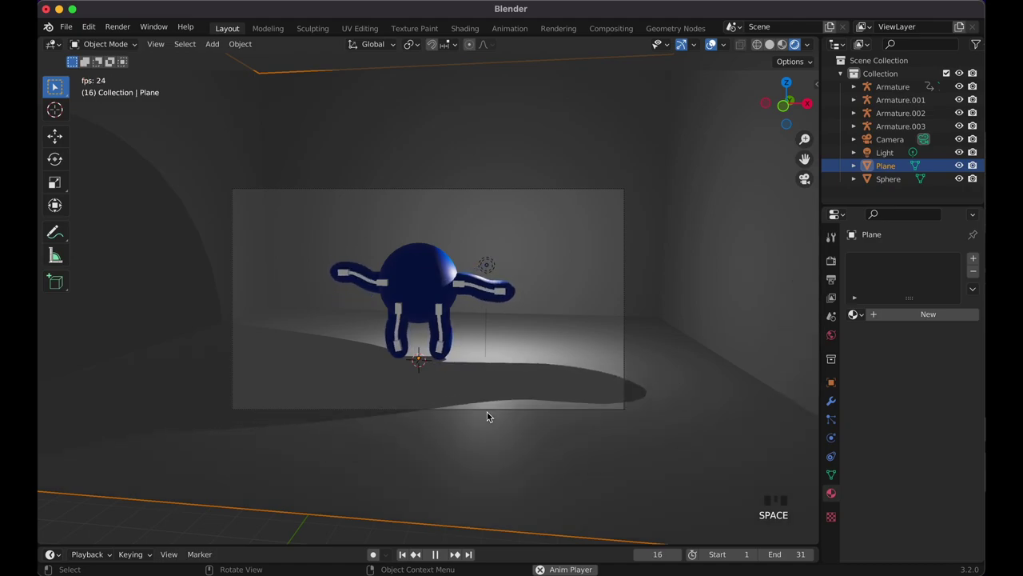
Stop playback and move the point light up and sideways inside the room.
{"action": "key", "text": "space"}
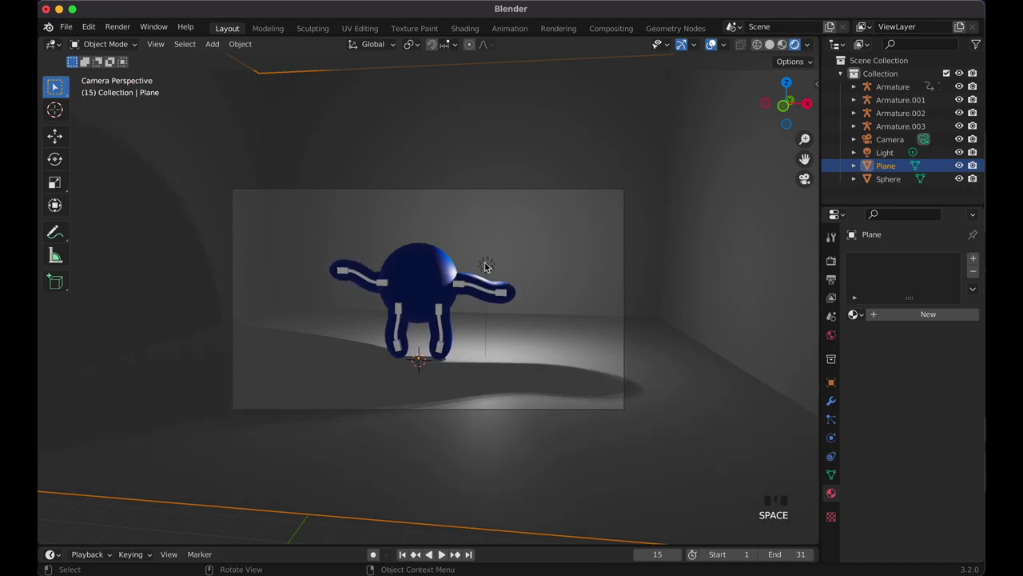
{"action": "left_click", "coordinate": [486, 260]}
{"action": "key", "text": "g"}
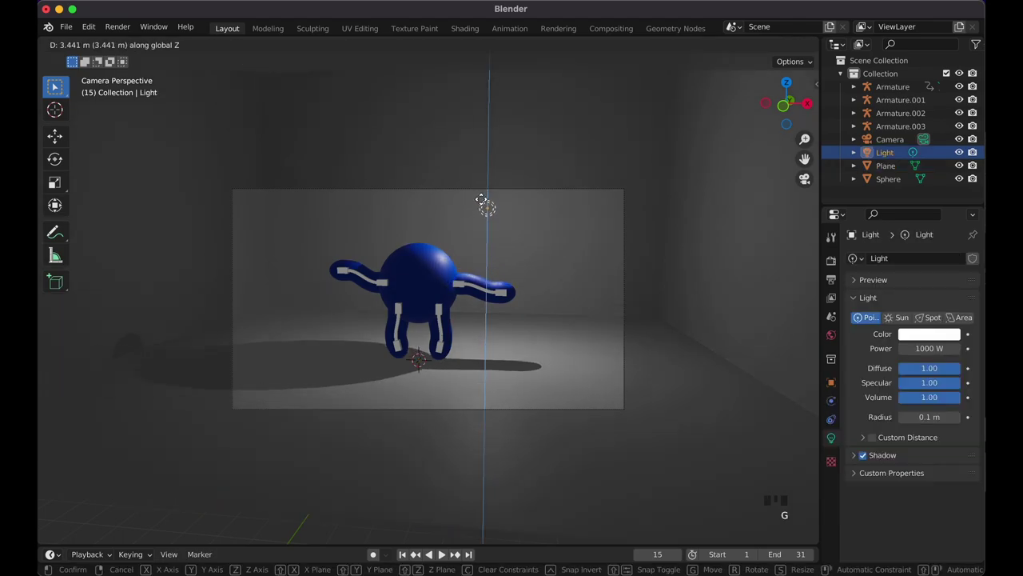
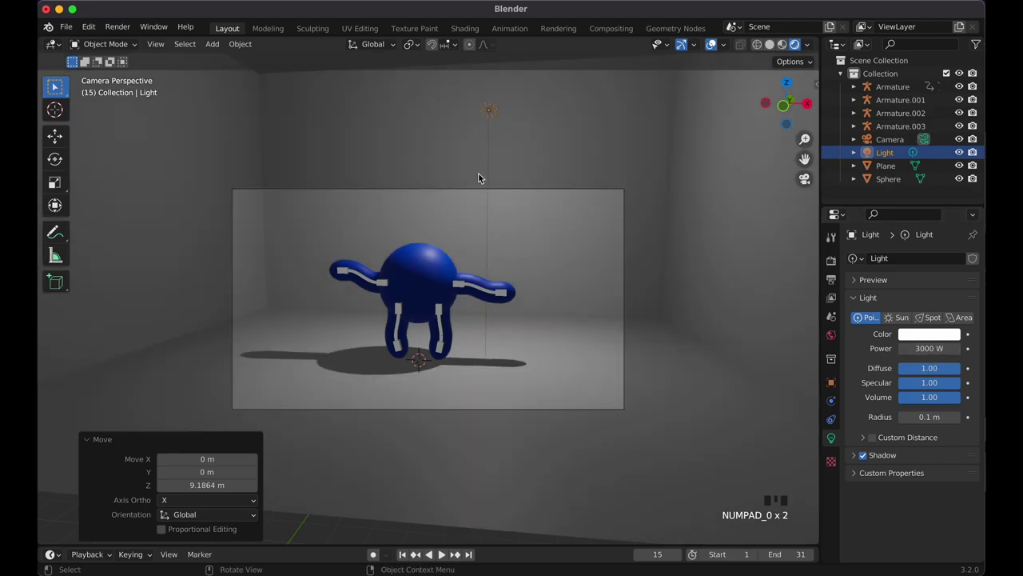
{"action": "key", "text": "g"}
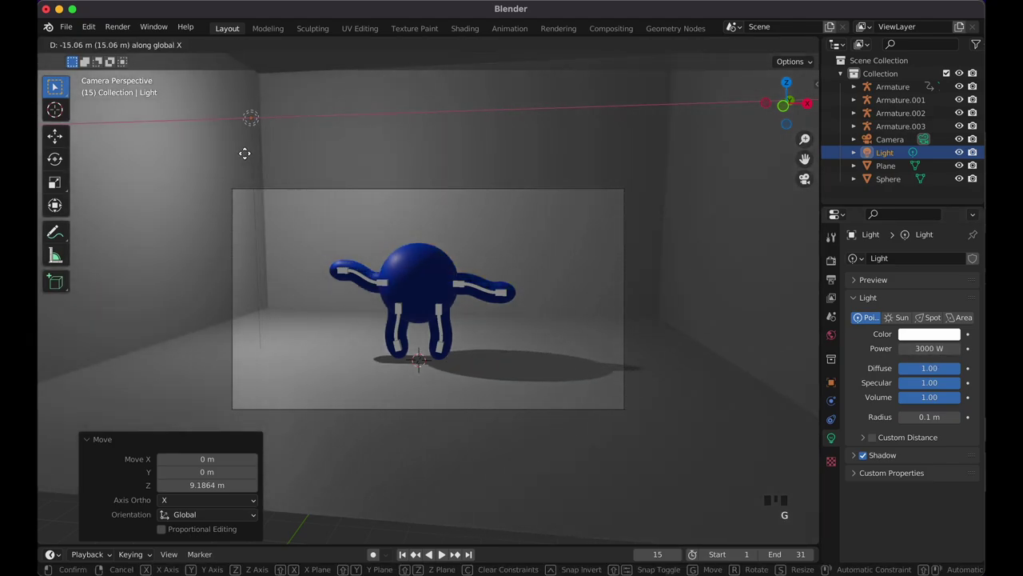
{"action": "key", "text": "g"}
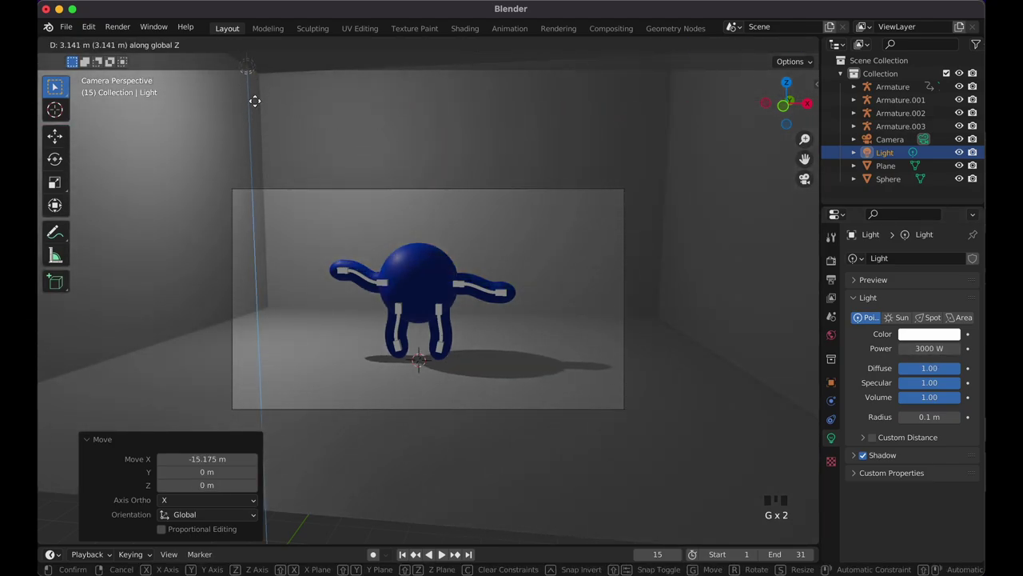
Leave camera view and push the light toward the back of the room.
{"action": "key", "text": "KP_3"}
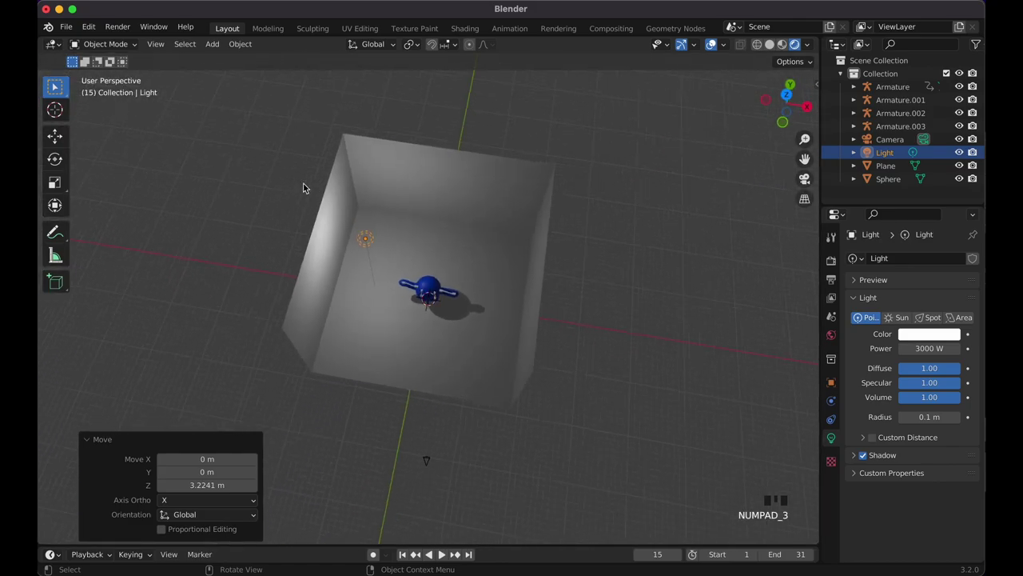
{"action": "key", "text": "g"}
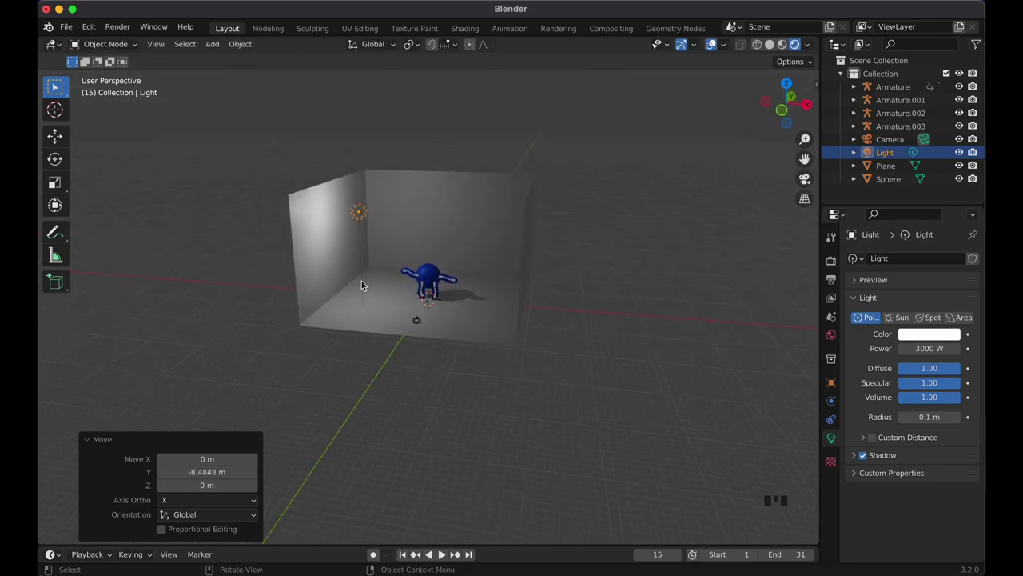
{"action": "key", "text": "KP_1"}
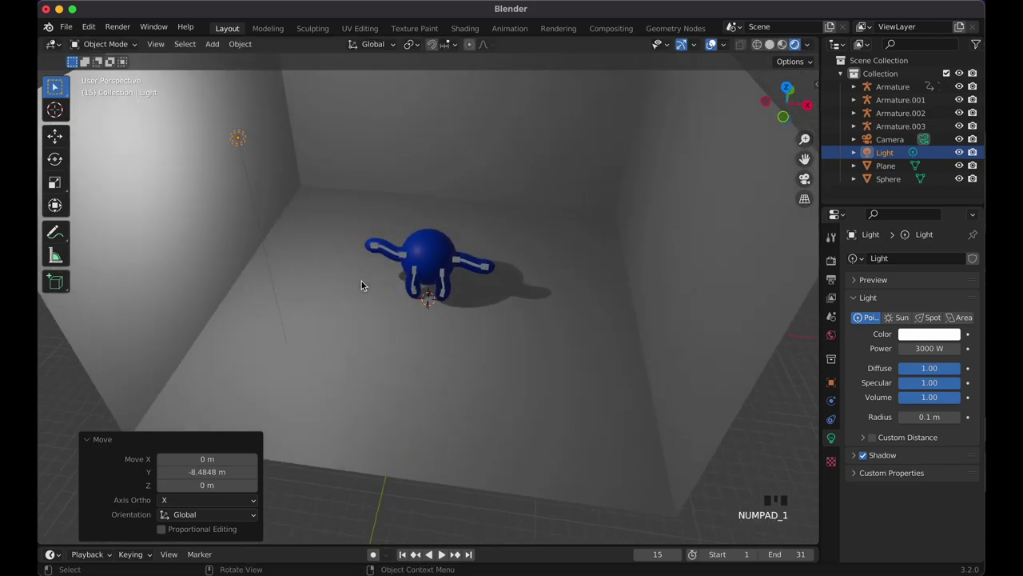
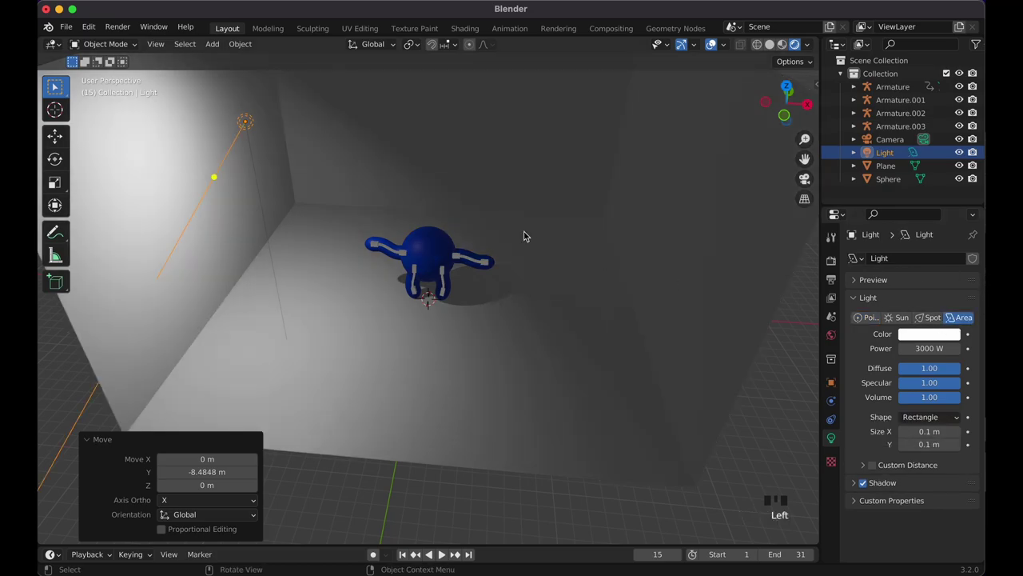
Tilt and raise the 5000 W area light to shine down on the character, checked through the camera.
{"action": "key", "text": "r"}
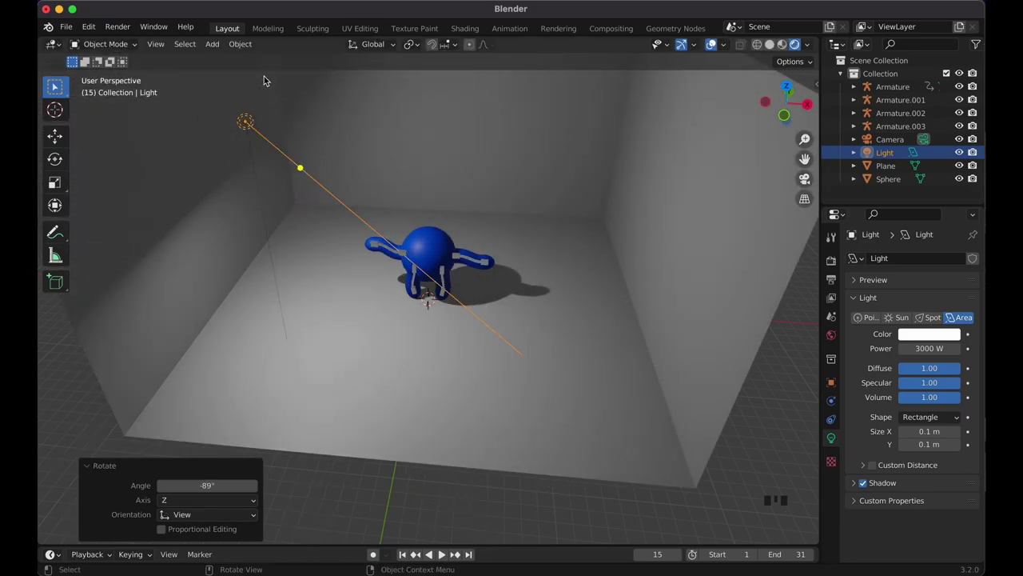
{"action": "key", "text": "g"}
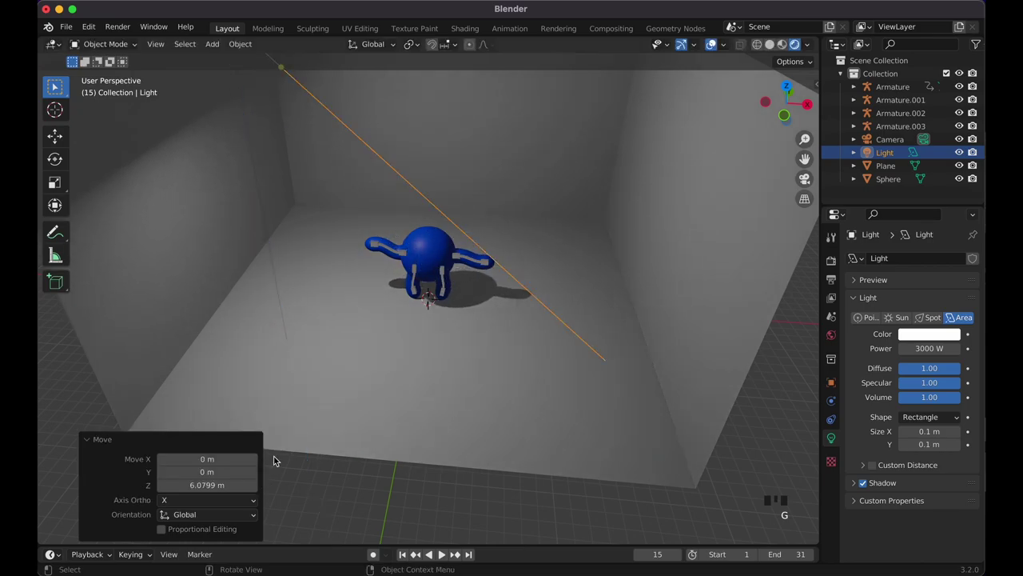
{"action": "key", "text": "KP_0"}
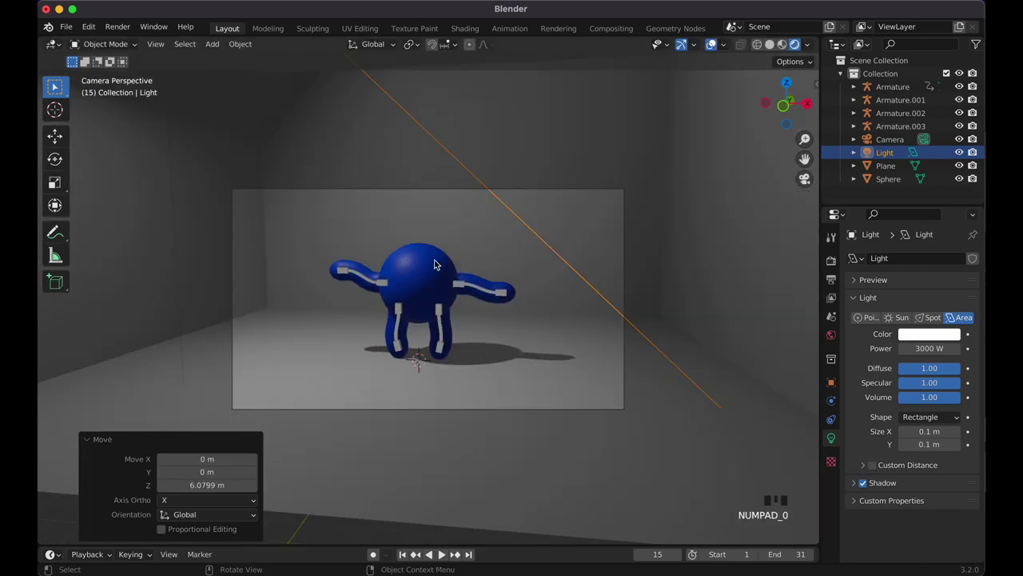
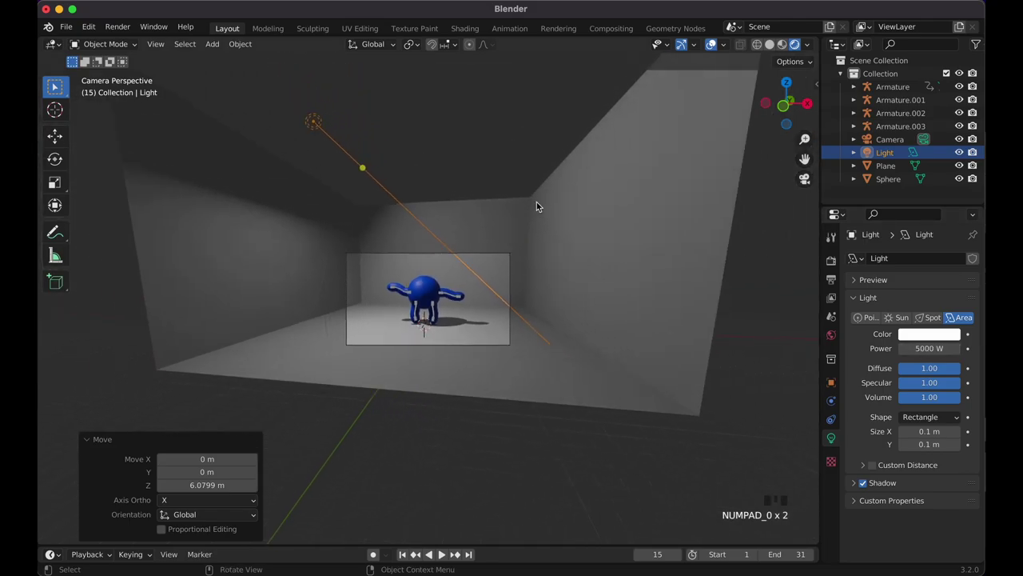
{"action": "key", "text": "shift+a"}
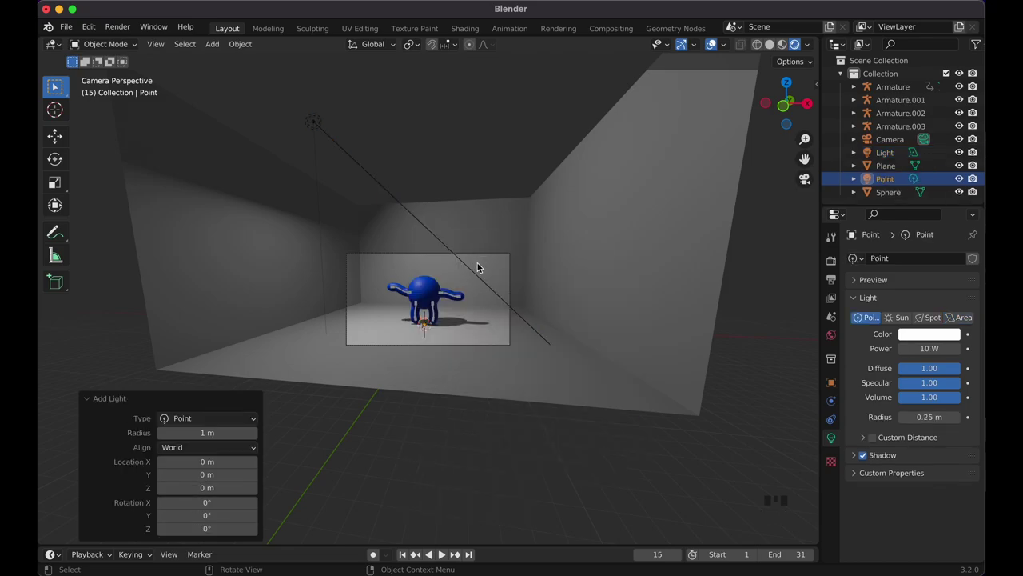
Position the new blue 1000 W point light high beside the character, then select the backdrop plane.
{"action": "key", "text": "g"}
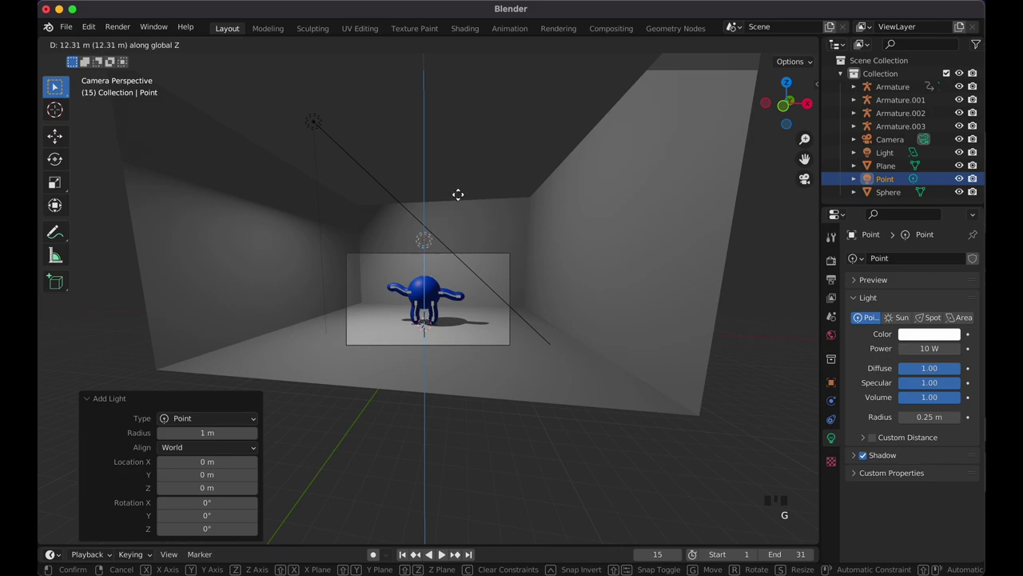
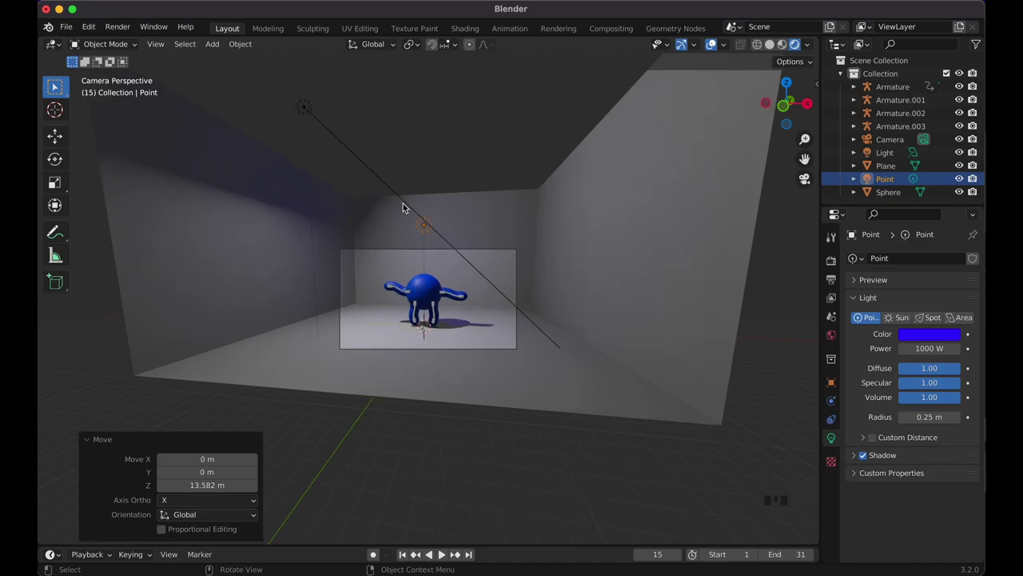
{"action": "key", "text": "g"}
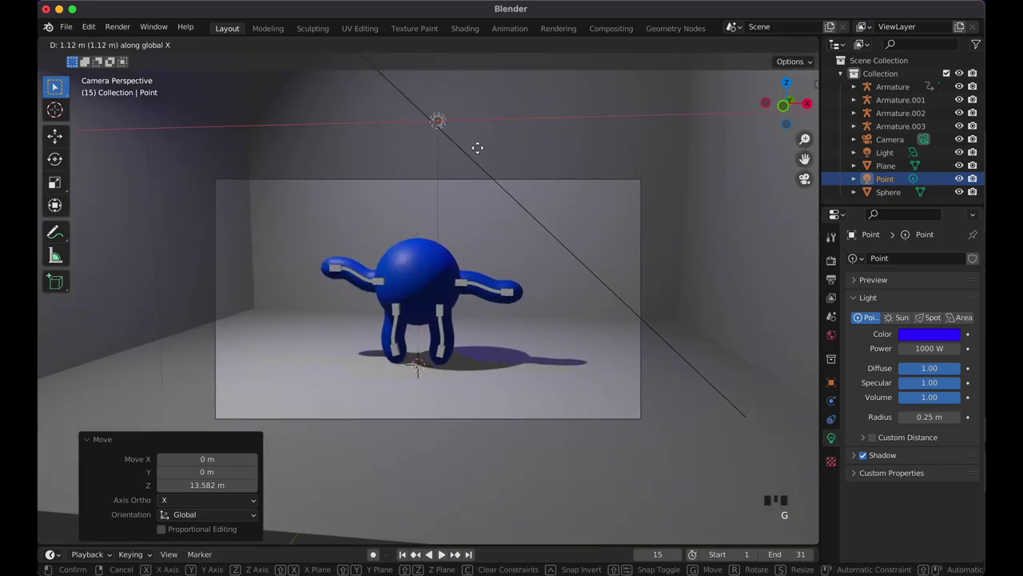
{"action": "key", "text": "g"}
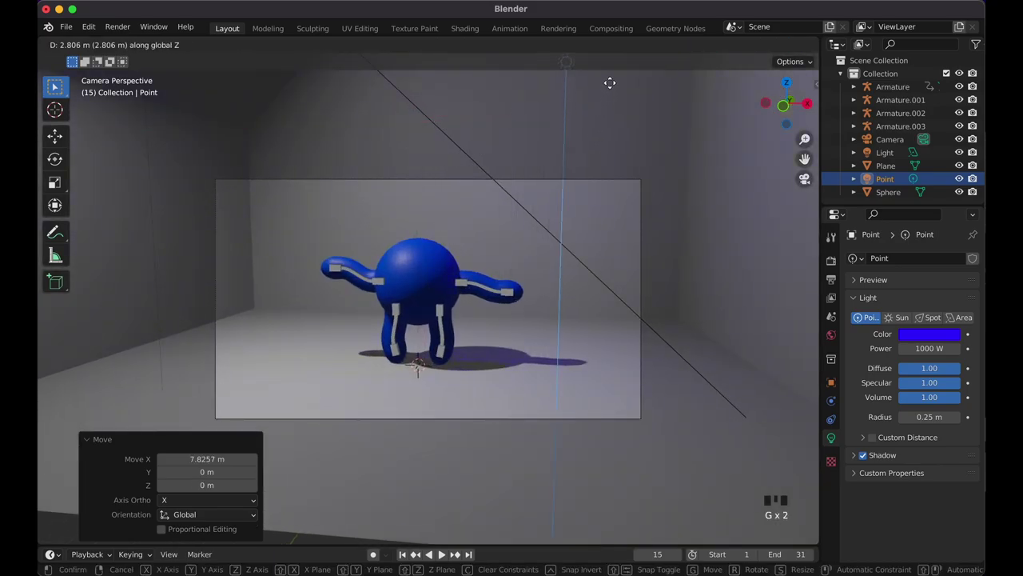
{"action": "left_click", "coordinate": [655, 393]}
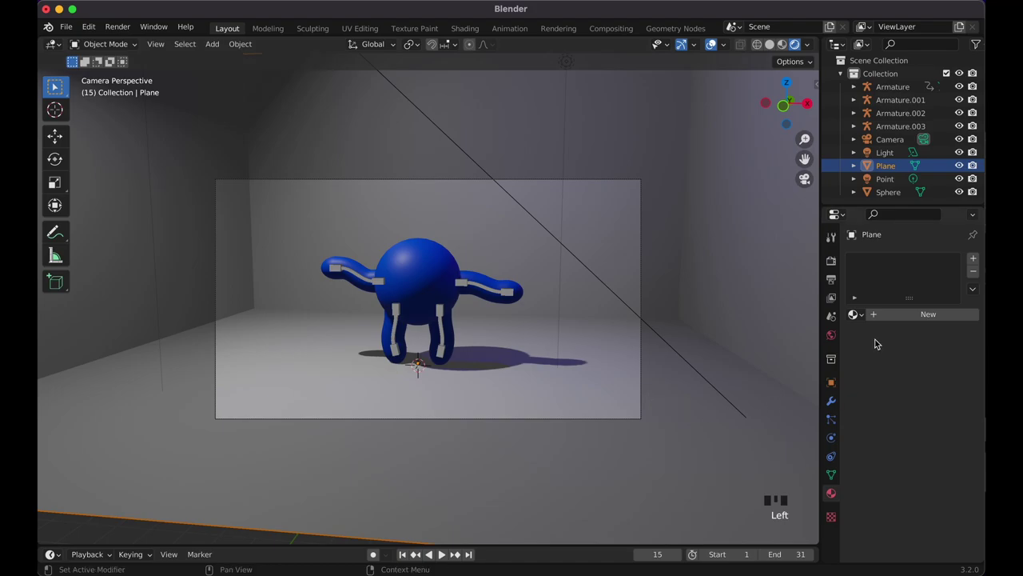
Darken the backdrop's base color to black and return the timeline to frame 1.
{"action": "left_click_drag", "start_coordinate": [904, 315], "coordinate": [943, 458]}
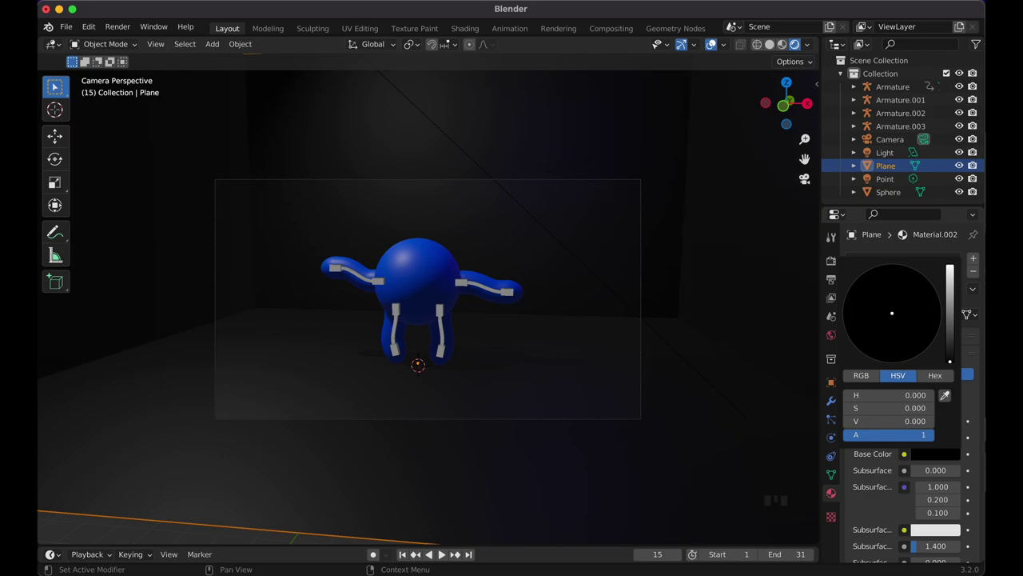
{"action": "key", "text": "space"}
{"action": "key", "text": "space"}
{"action": "key", "text": "Left"}
{"action": "key", "text": "Left"}
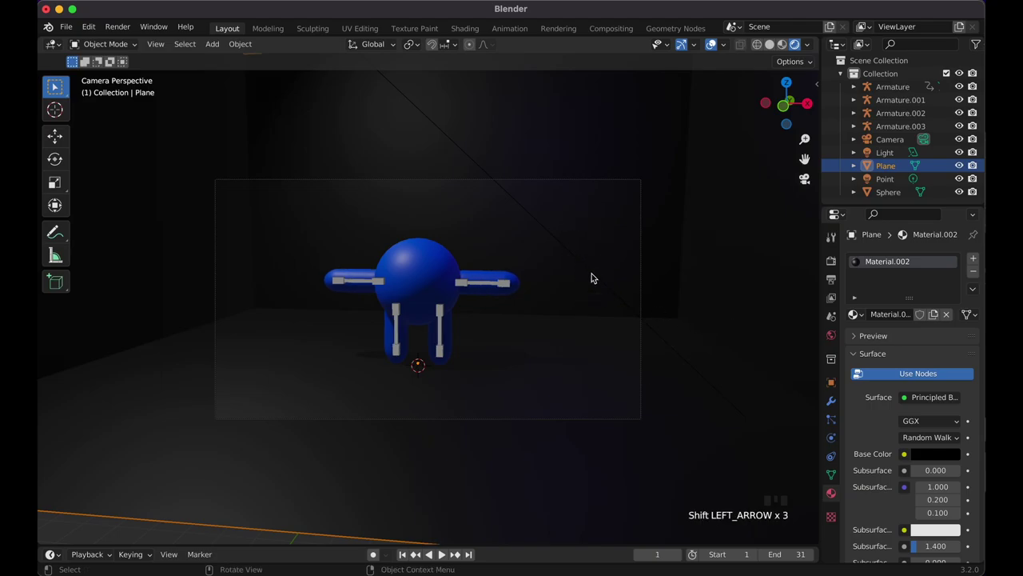
Switch to the world settings and select the first armature.
{"action": "left_click", "coordinate": [918, 92]}
{"action": "left_click", "coordinate": [898, 127]}
Select all four armatures (Armature to Armature.003) together in the Outliner.
{"action": "left_click", "coordinate": [829, 461]}
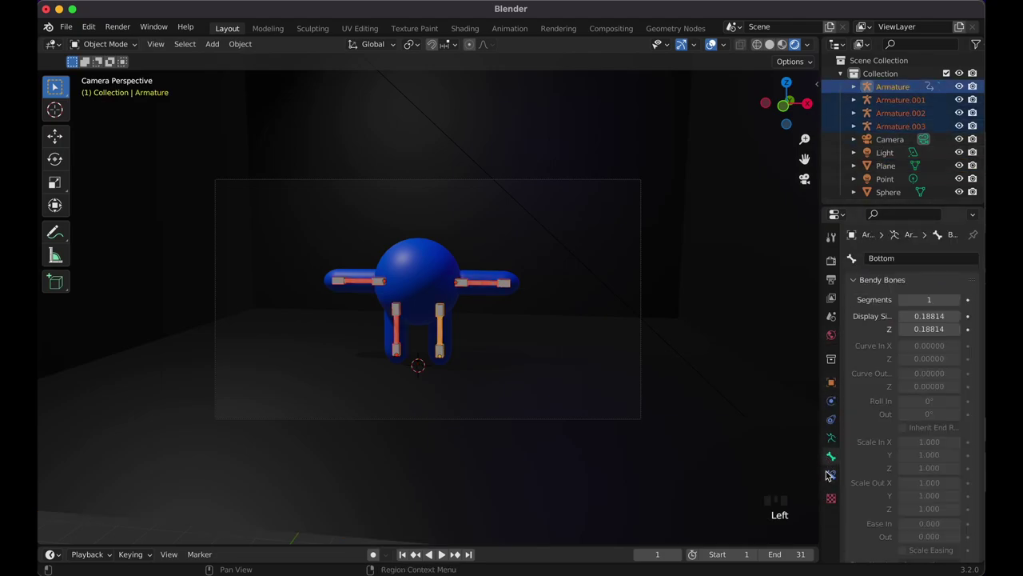
{"action": "left_click", "coordinate": [830, 474]}
{"action": "left_click", "coordinate": [832, 441]}
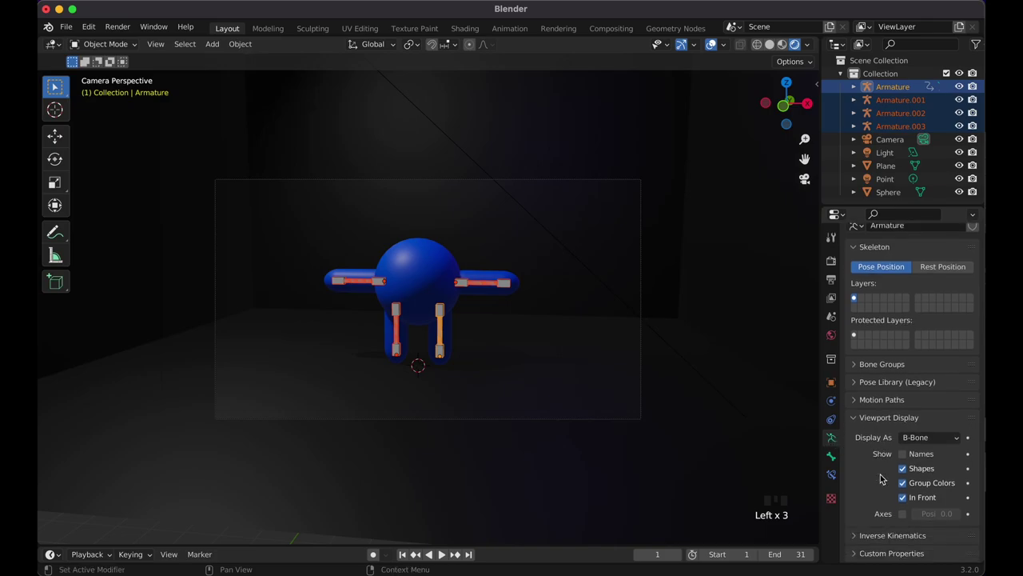
{"action": "left_click", "coordinate": [906, 501]}
Hide every armature from the viewport, select the plane and reframe the camera on the character.
{"action": "left_click", "coordinate": [502, 286]}
{"action": "left_click", "coordinate": [517, 290]}
{"action": "left_click", "coordinate": [503, 281]}
{"action": "left_click", "coordinate": [904, 500]}
{"action": "left_click", "coordinate": [379, 288]}
{"action": "left_click", "coordinate": [902, 495]}
{"action": "left_click", "coordinate": [398, 316]}
{"action": "left_click", "coordinate": [909, 500]}
{"action": "left_click", "coordinate": [662, 320]}
{"action": "key", "text": "`"}
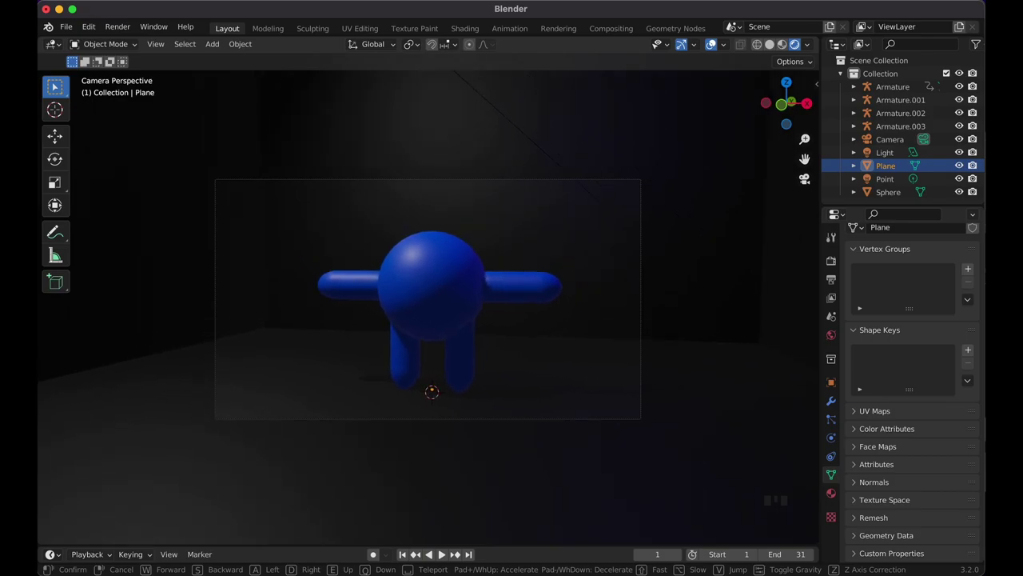
Play the animation so the blue character's limbs bend in the dark room.
{"action": "key", "text": "space"}
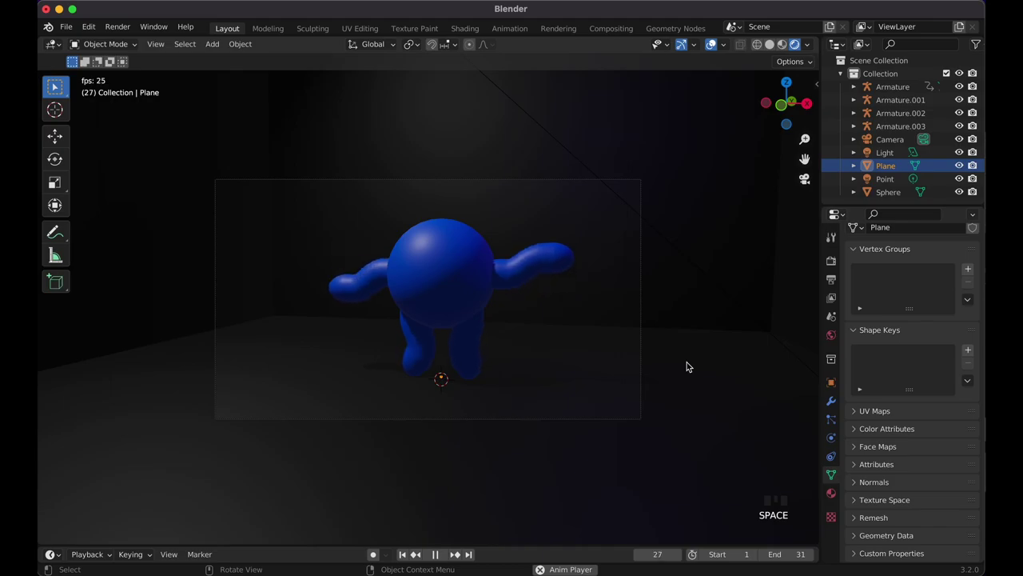